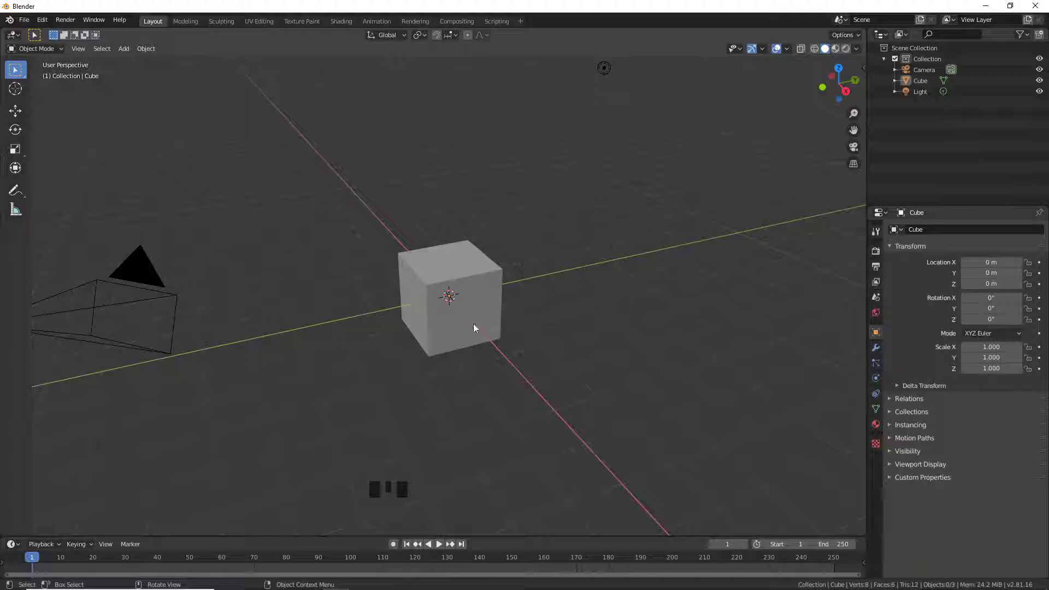
# - Delete the default cube, leaving only the camera and light
pyautogui.click(484, 317)
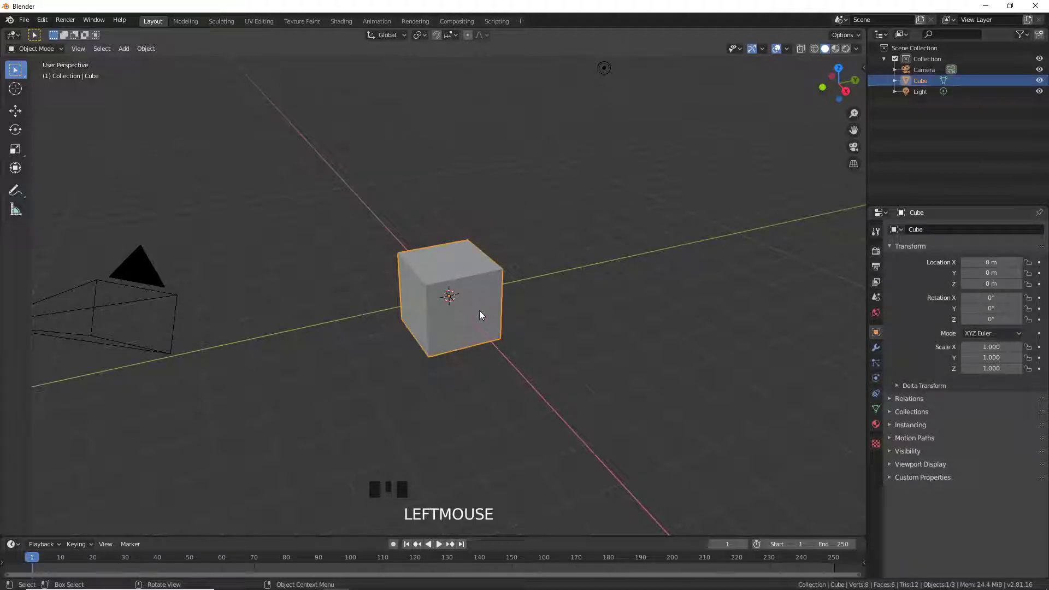
pyautogui.press('Delete')
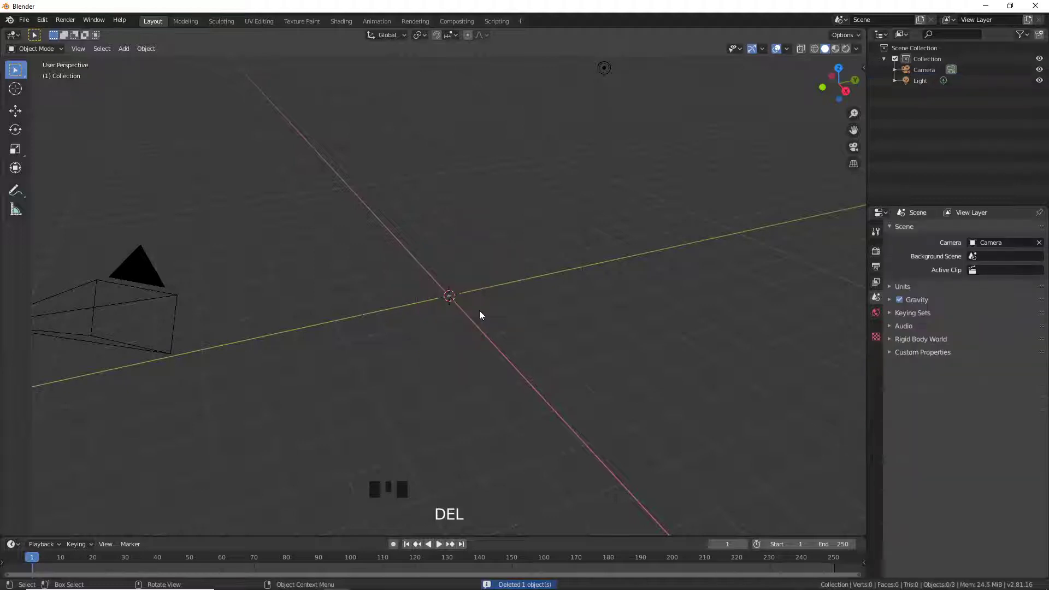
# - Add a circle mesh at the origin and expand its Add Circle creation settings
pyautogui.moveTo(127, 58); pyautogui.dragTo(276, 90)
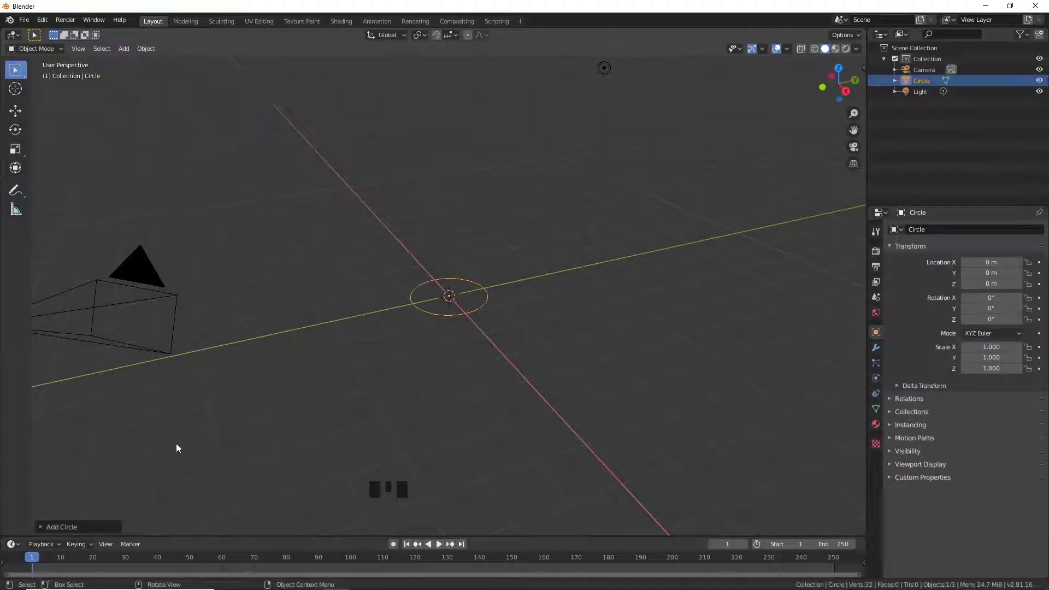
pyautogui.click(47, 536)
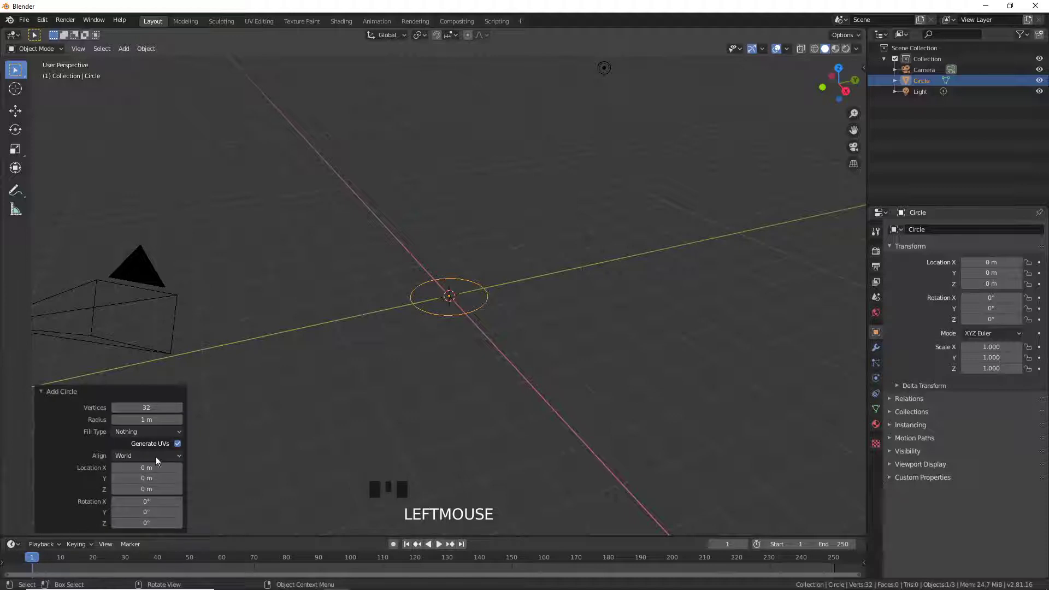
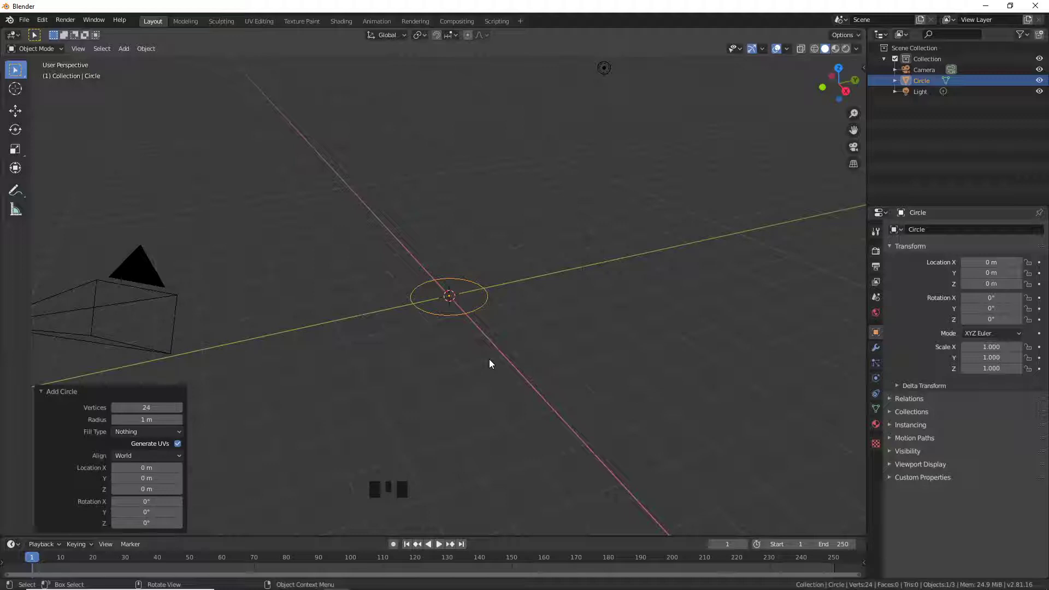
# - Enter Edit Mode on the circle and zoom into a top orthographic view
pyautogui.press('Tab')
pyautogui.moveTo(517, 367); pyautogui.dragTo(505, 389)
pyautogui.press('KP_7')
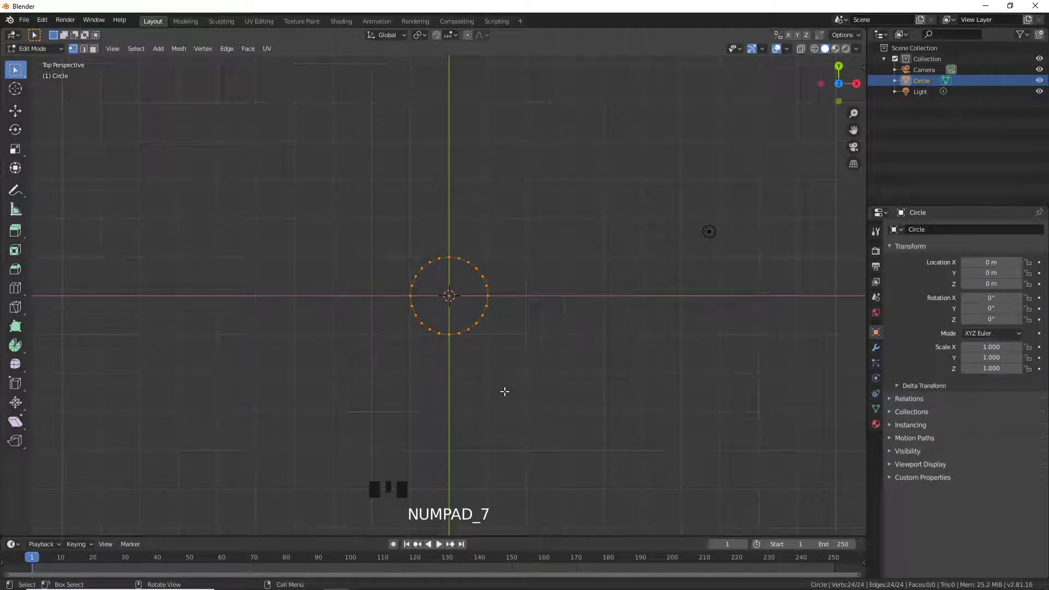
pyautogui.press('KP_5')
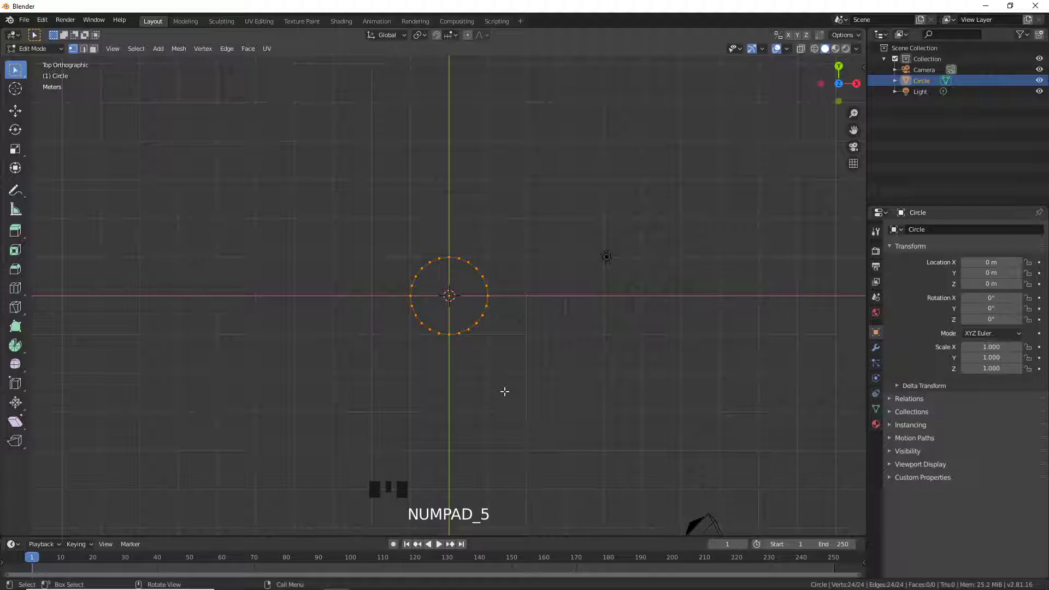
pyautogui.scroll(3)
pyautogui.scroll(3)
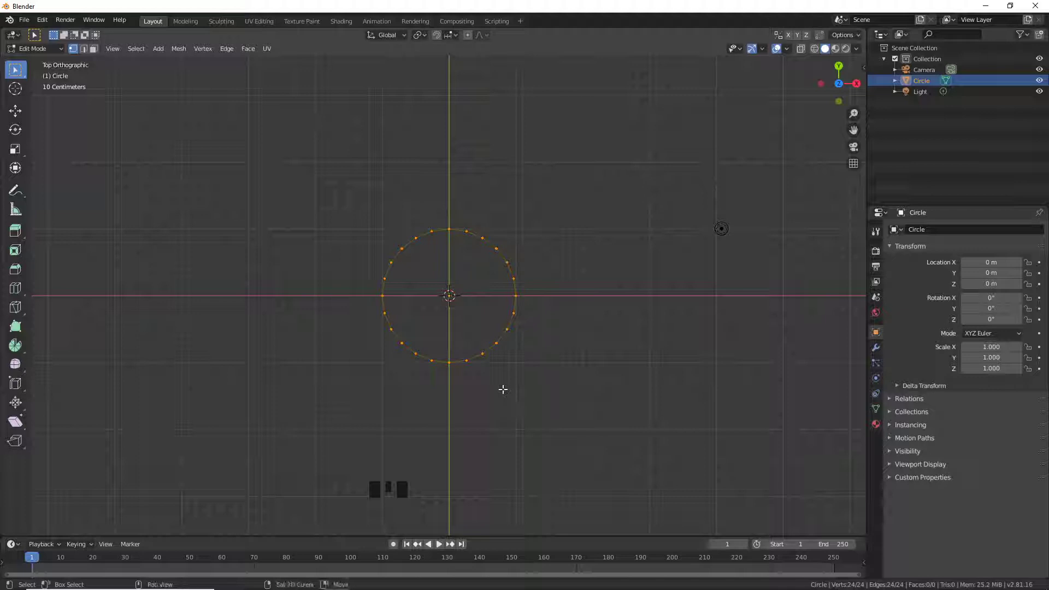
# - Add a larger 10-vertex (5*2) circle around the first one within the same mesh
pyautogui.press('shift+a')
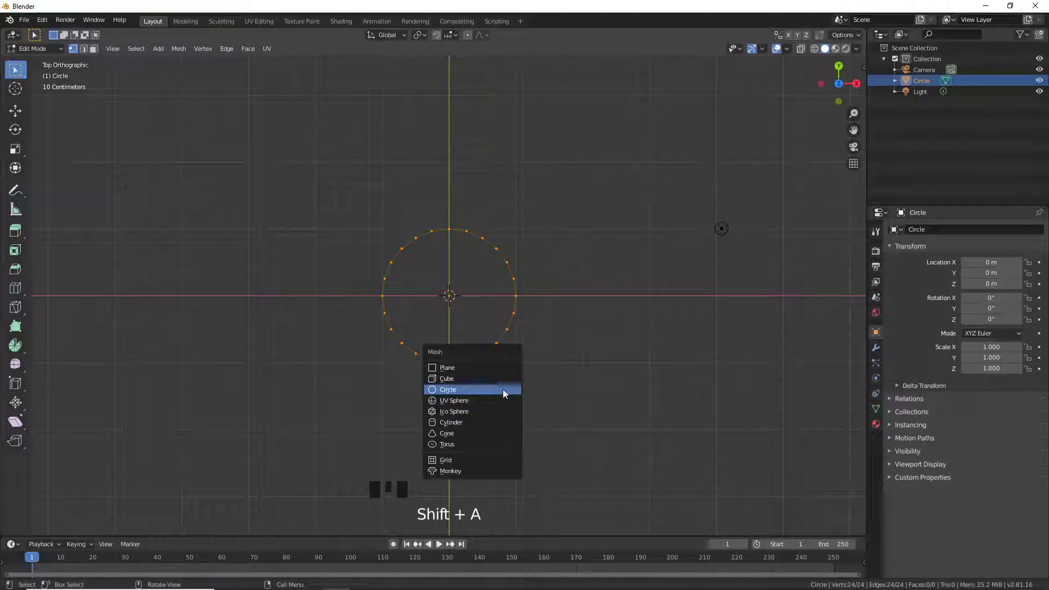
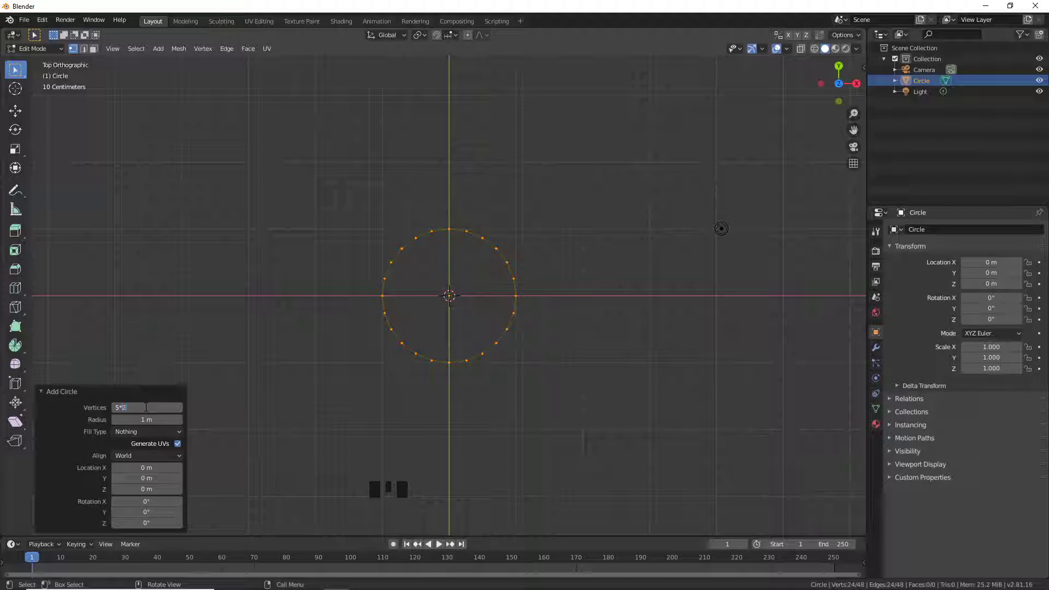
pyautogui.press('KP_Enter')
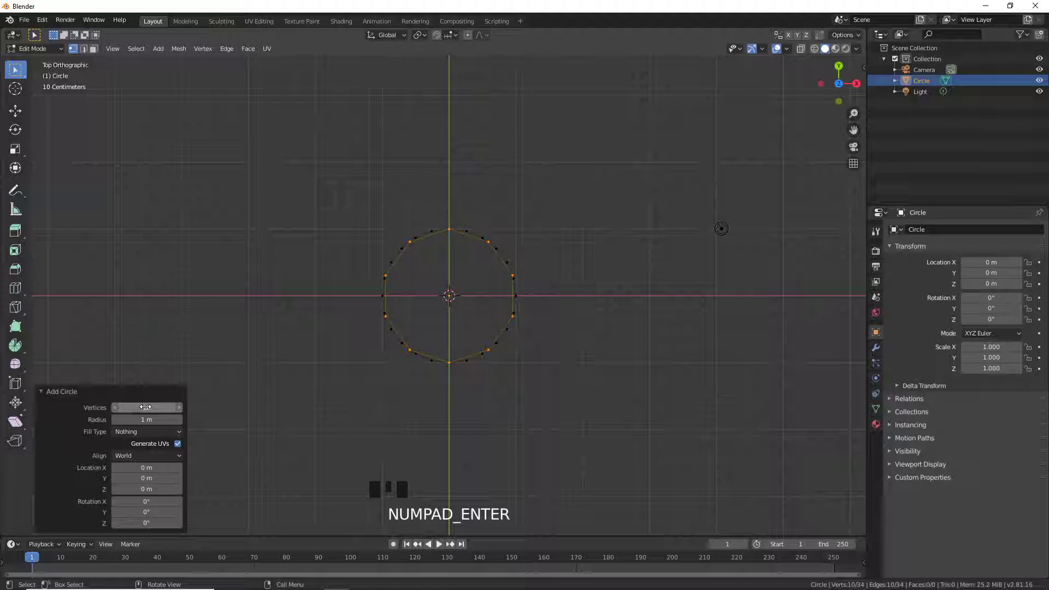
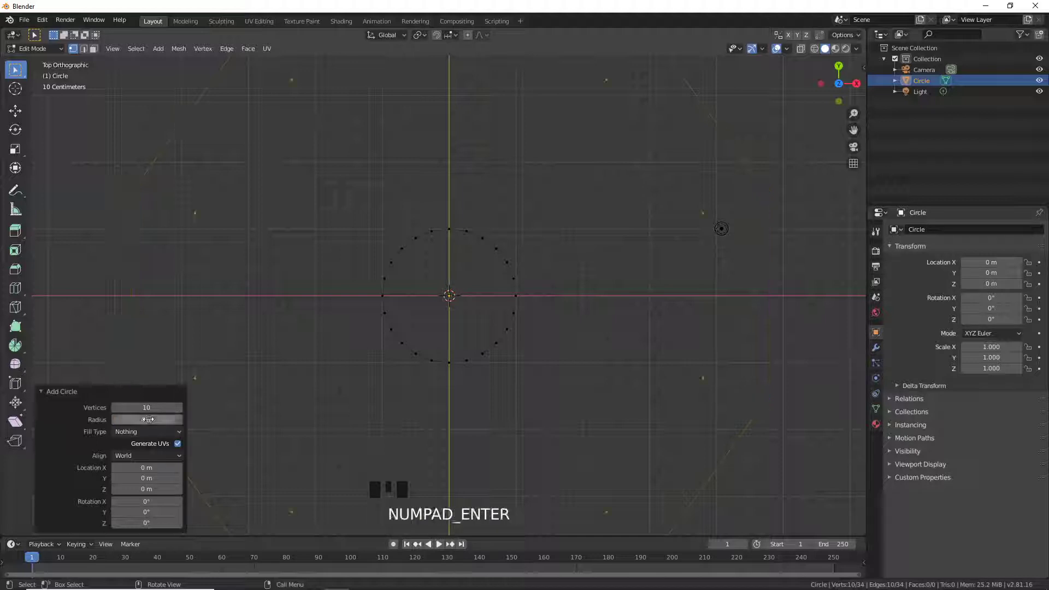
# - Checker-deselect the outer ring and scale the remaining vertices to X 0.3, Y 0.35, forming a star
pyautogui.moveTo(48, 402); pyautogui.dragTo(80, 392)
pyautogui.scroll(-3)
pyautogui.moveTo(137, 55); pyautogui.dragTo(212, 144)
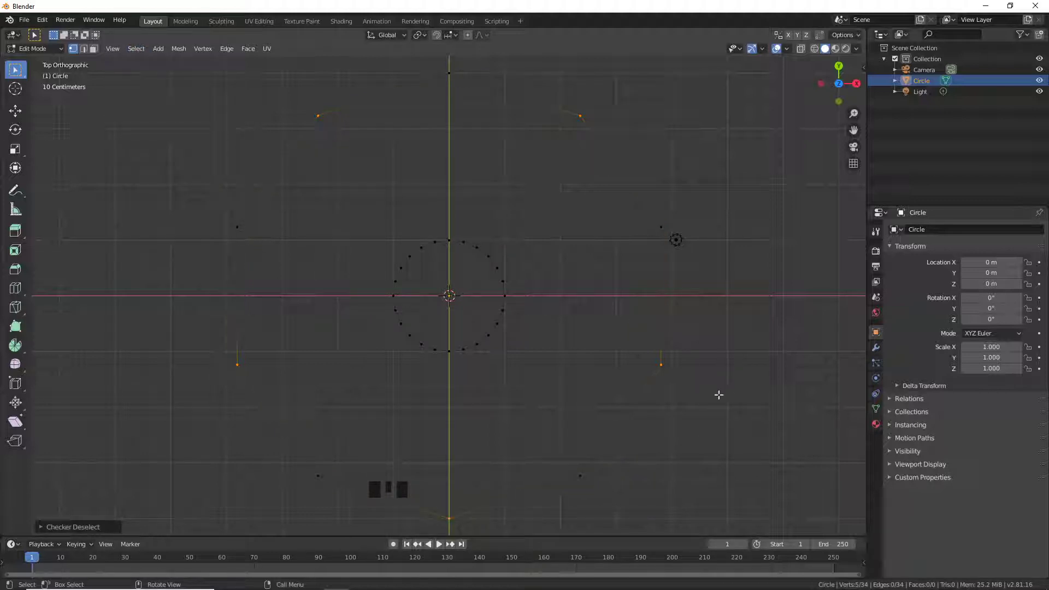
pyautogui.press('s')
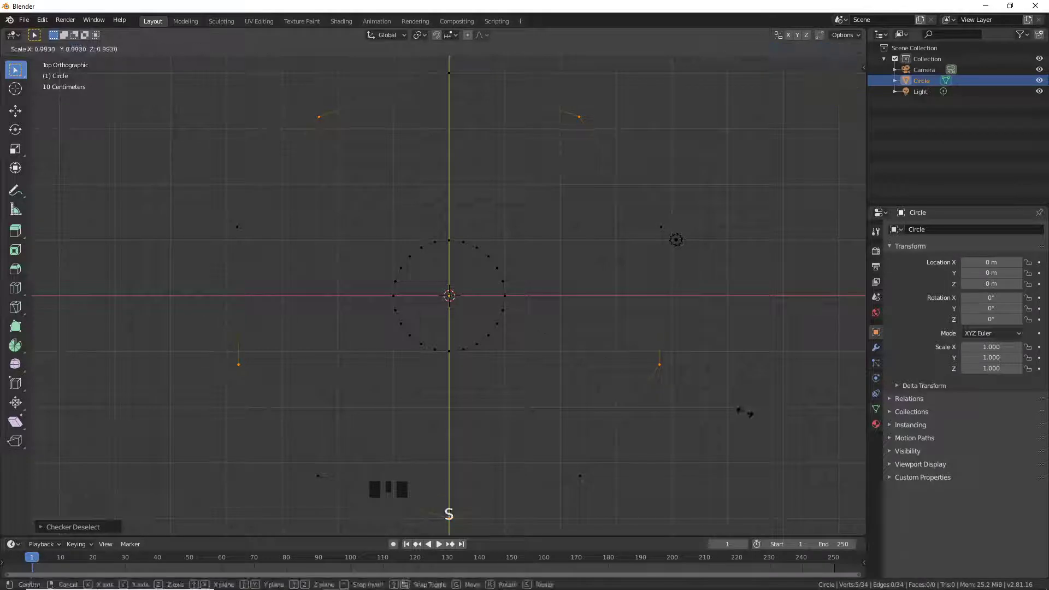
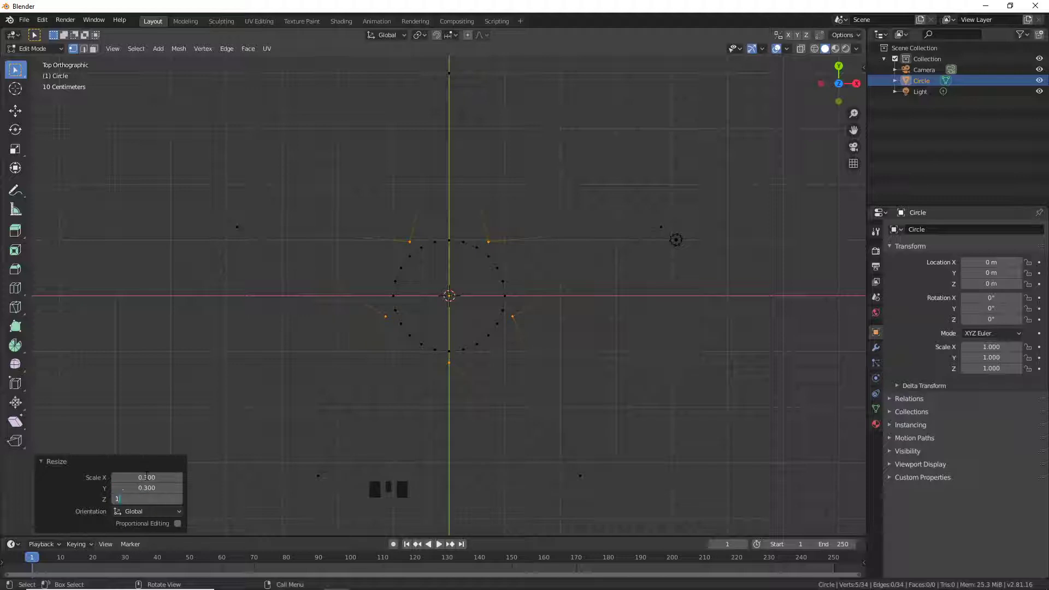
pyautogui.press('KP_Enter')
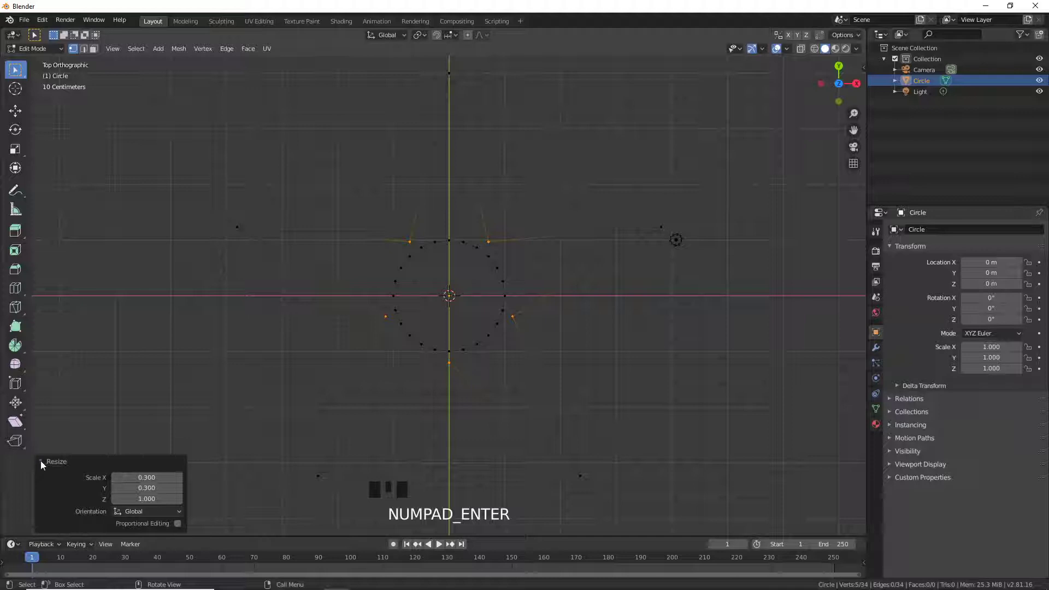
pyautogui.moveTo(45, 467); pyautogui.dragTo(51, 456)
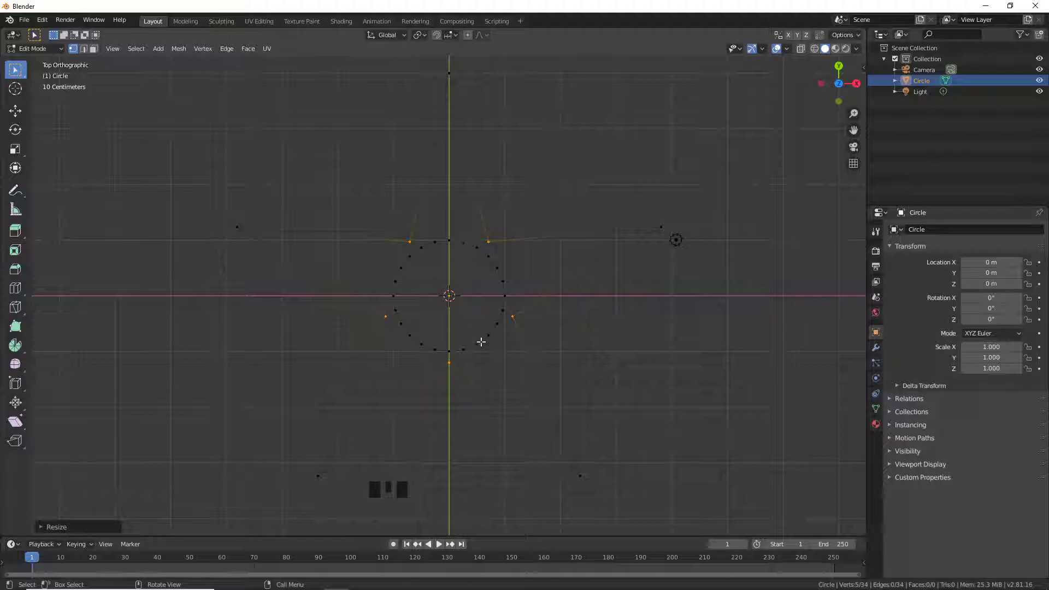
# - Select the whole inner circle with L and duplicate it, dragging the copy downward
pyautogui.click(481, 339)
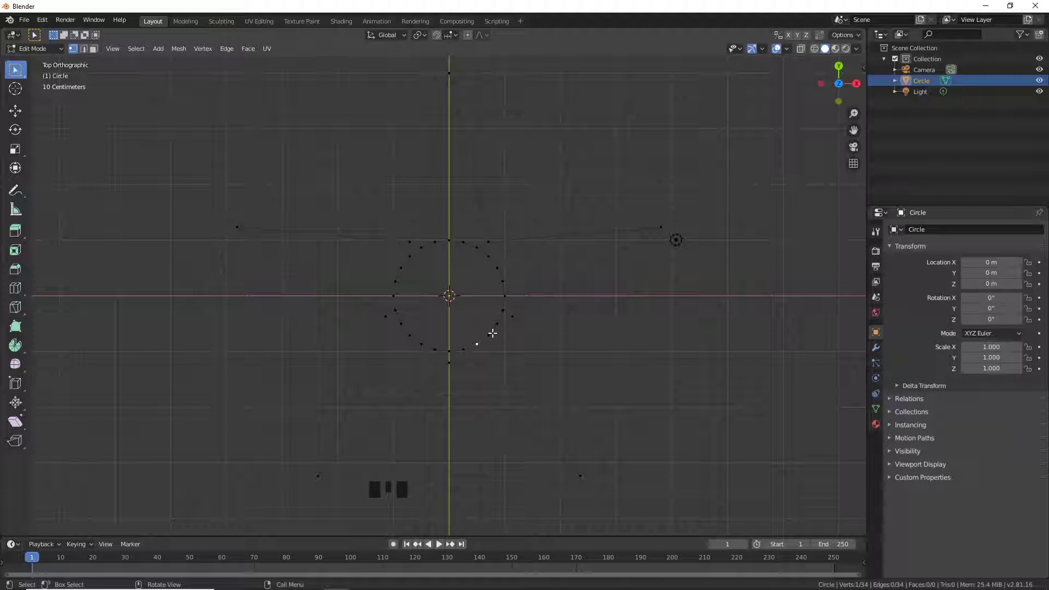
pyautogui.press('l')
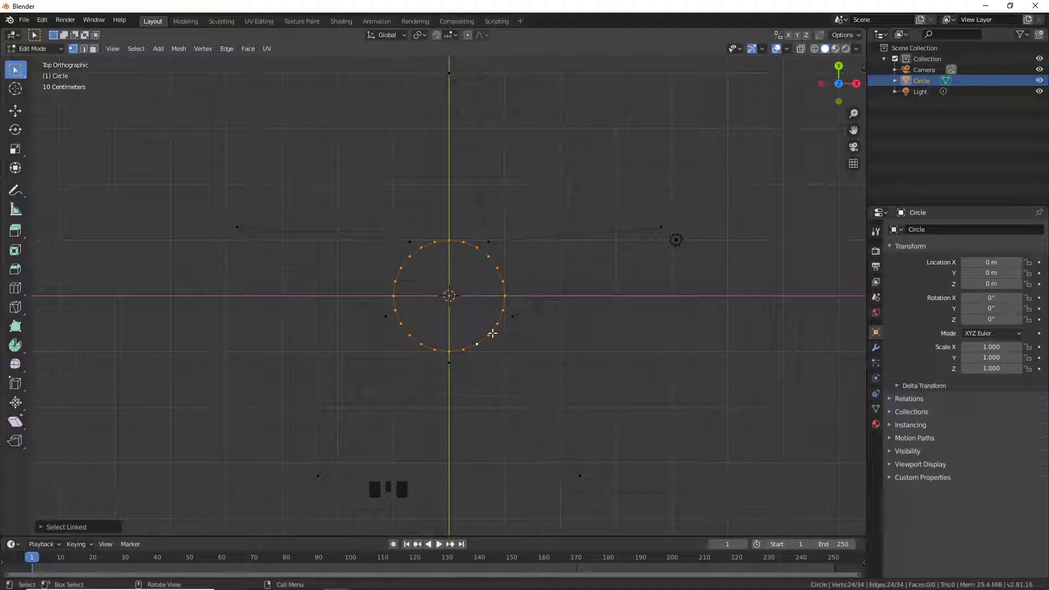
pyautogui.press('shift+d')
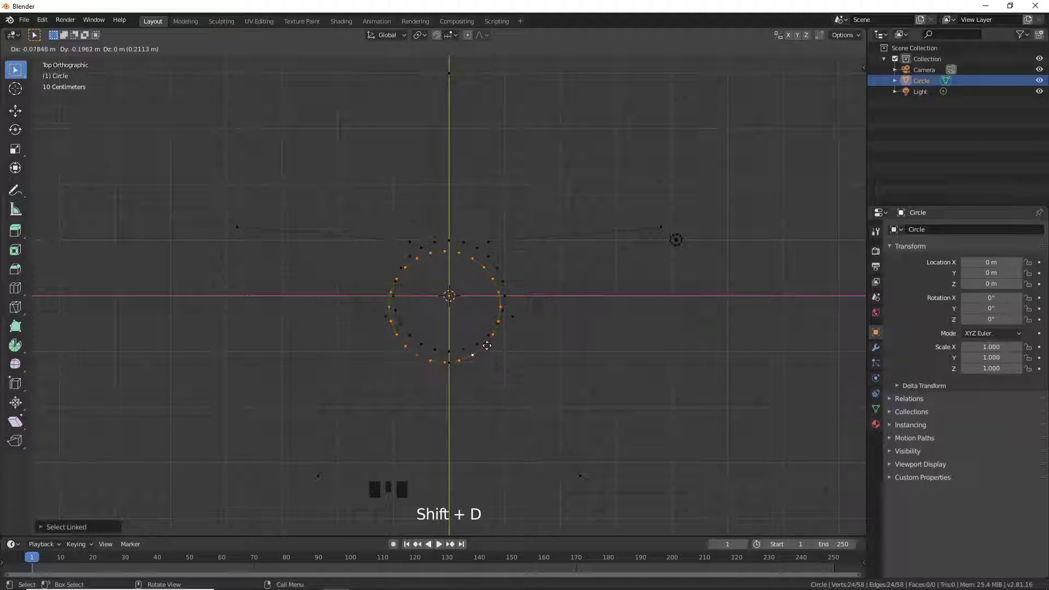
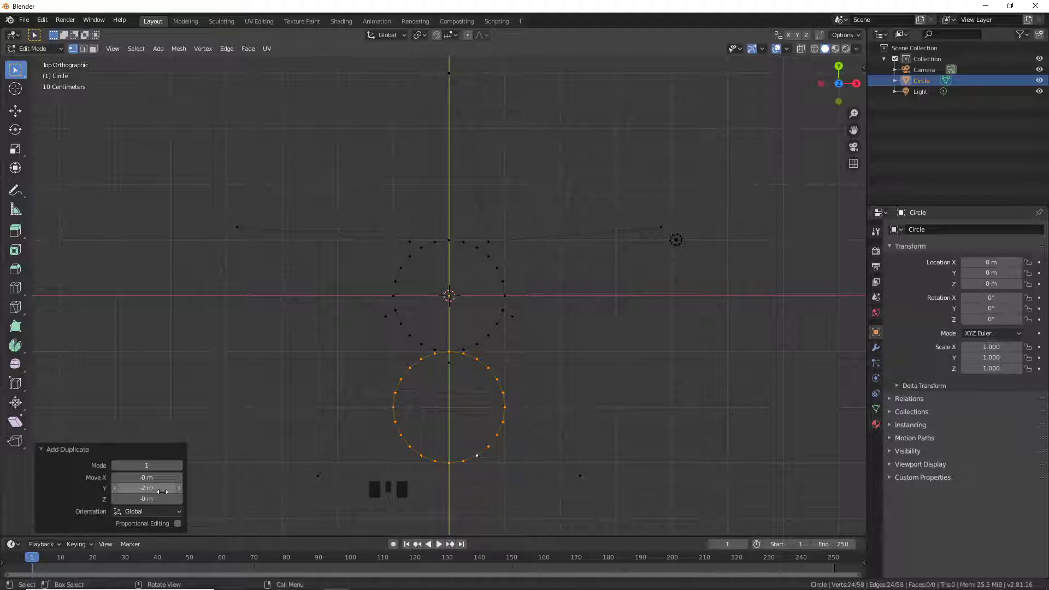
# - Set the duplicate's Move Y offset to -2.1 m and collapse the panel
pyautogui.moveTo(183, 496); pyautogui.dragTo(183, 496)
pyautogui.click(108, 494)
pyautogui.click(108, 494)
pyautogui.doubleClick(107, 494)
pyautogui.click(107, 498)
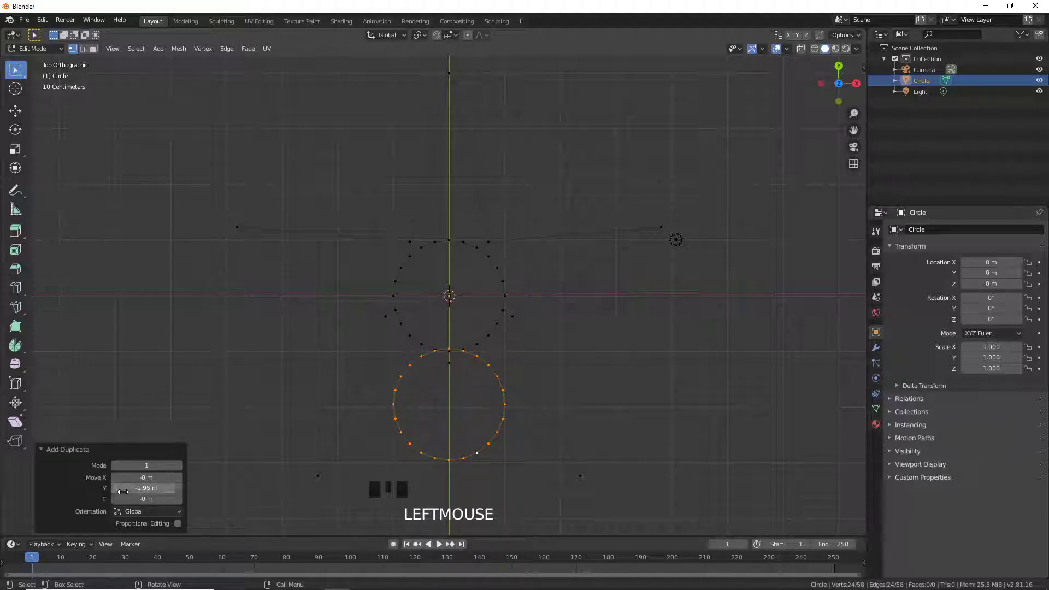
pyautogui.moveTo(121, 497); pyautogui.dragTo(120, 496)
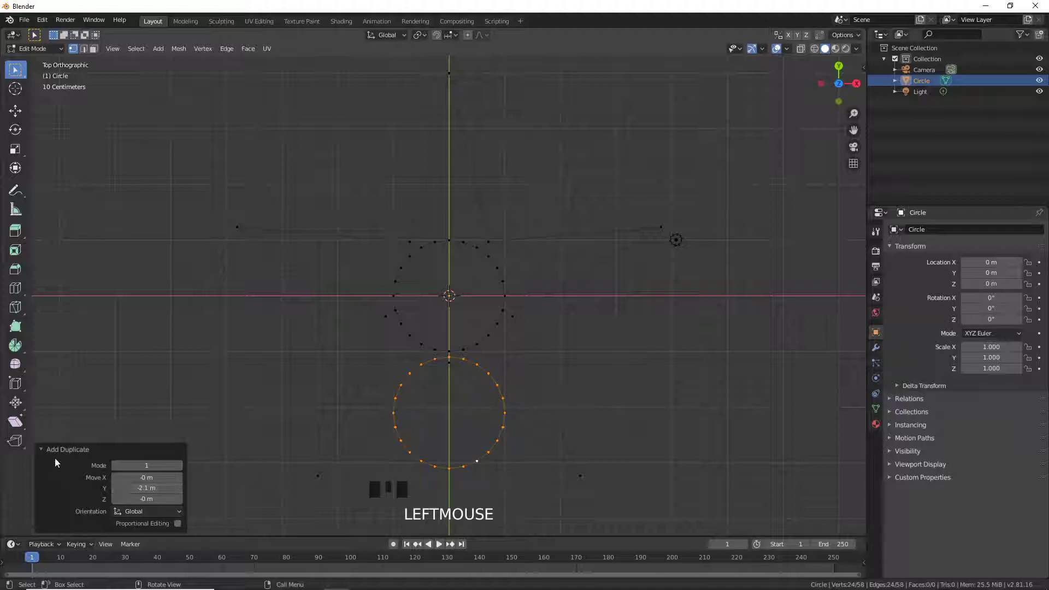
pyautogui.click(45, 456)
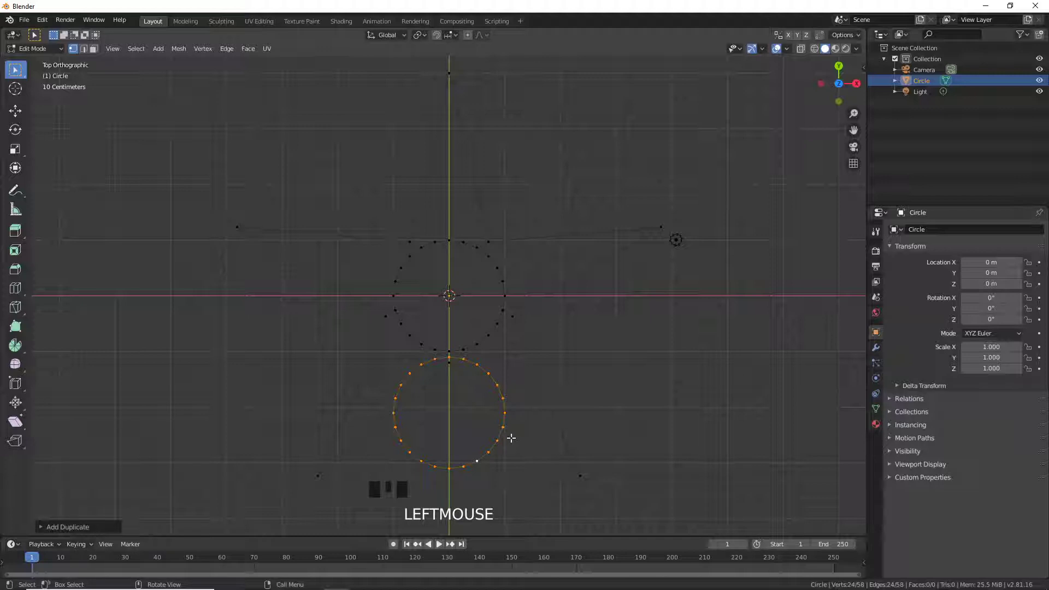
# - Duplicate the lower circle again and cancel the move so the copy stays in place
pyautogui.press('shift+d')
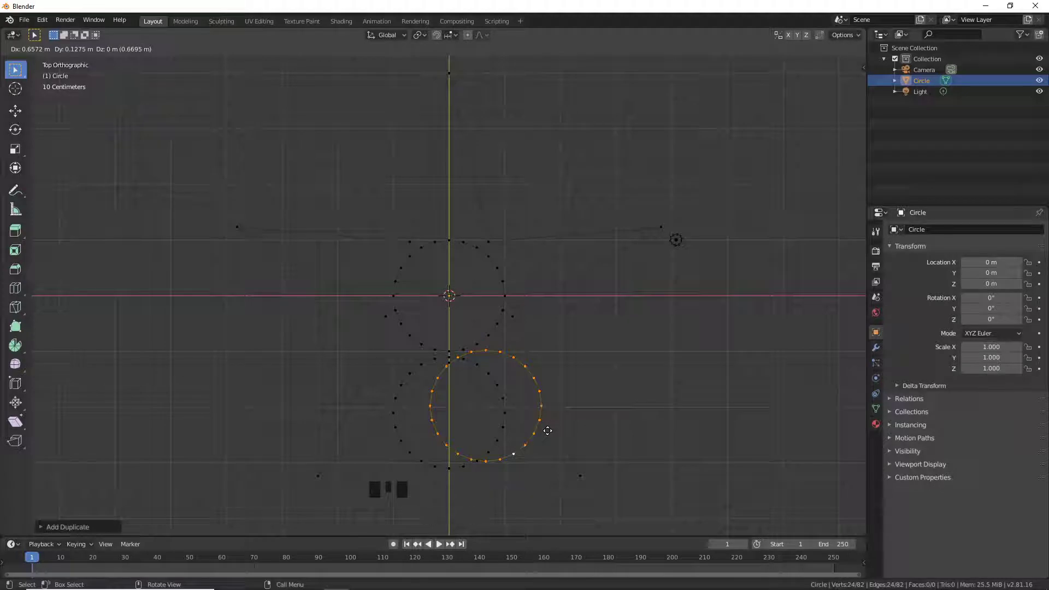
pyautogui.rightClick(548, 428)
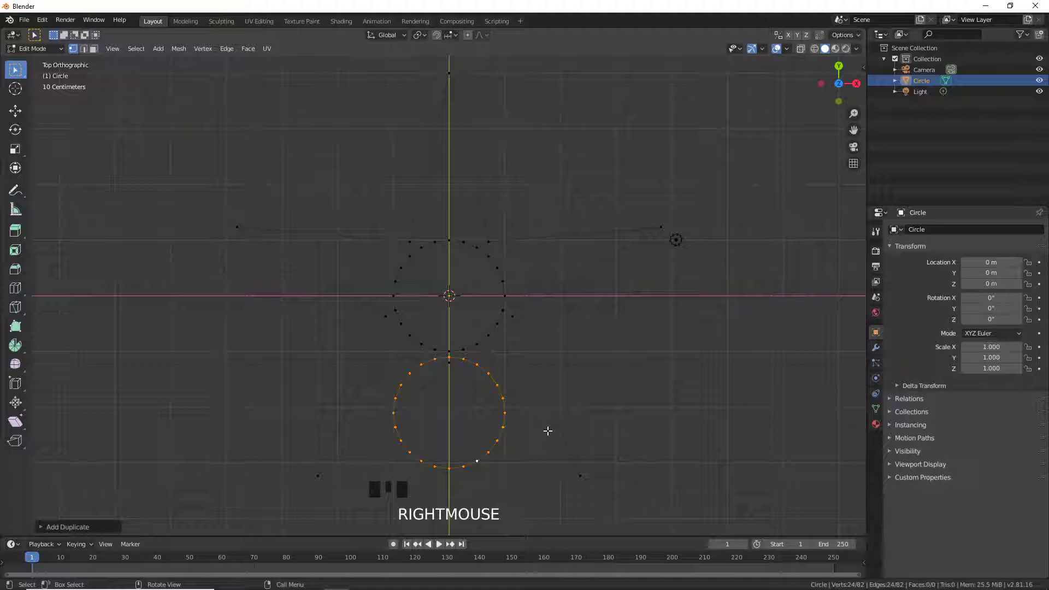
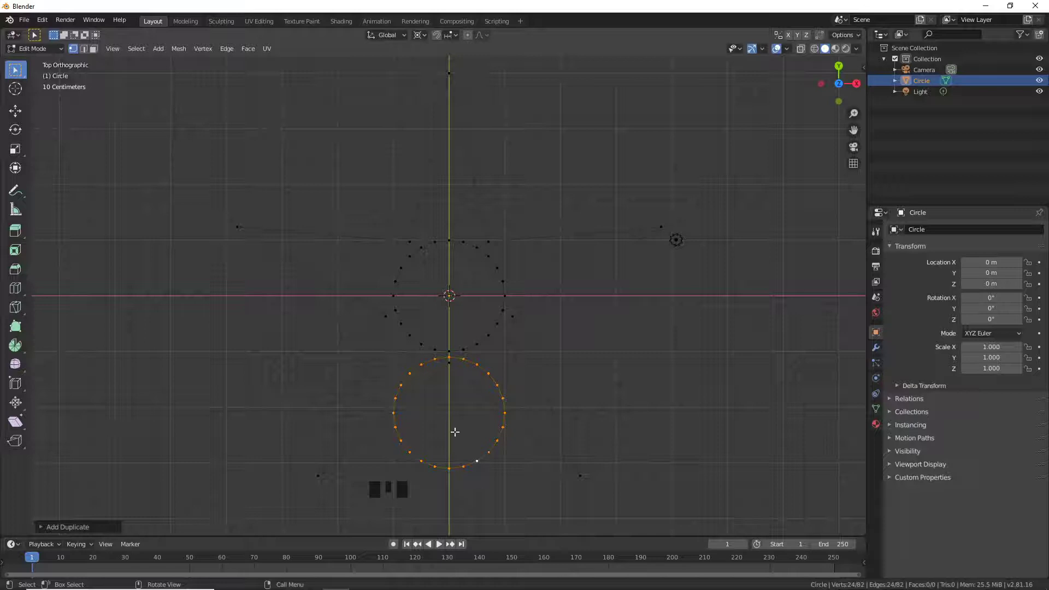
# - Rotate the new copy 72° around the centre into the star's lower-right gap
pyautogui.press('r')
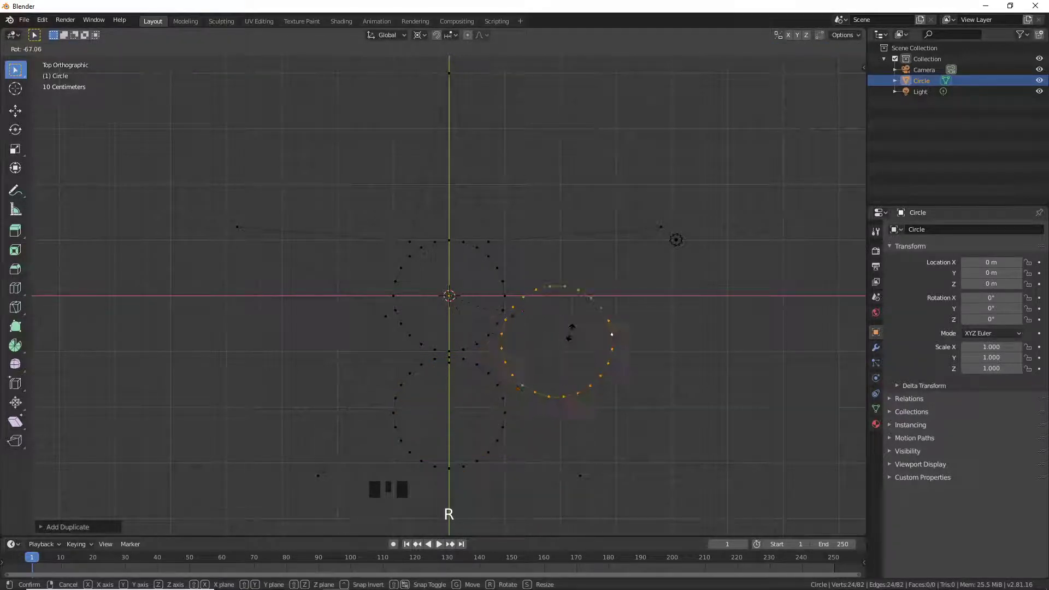
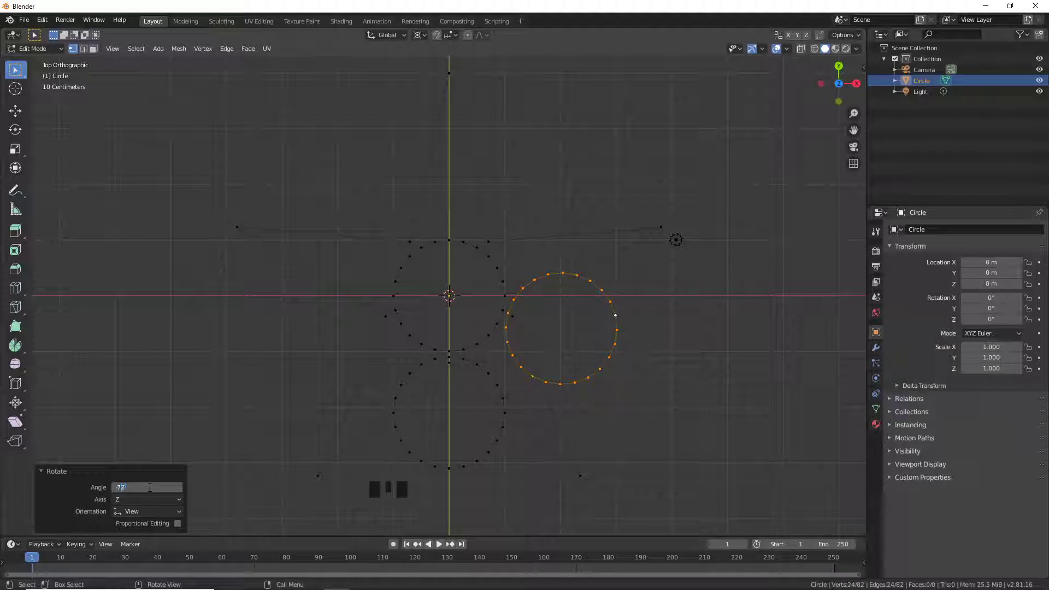
pyautogui.press('KP_Enter')
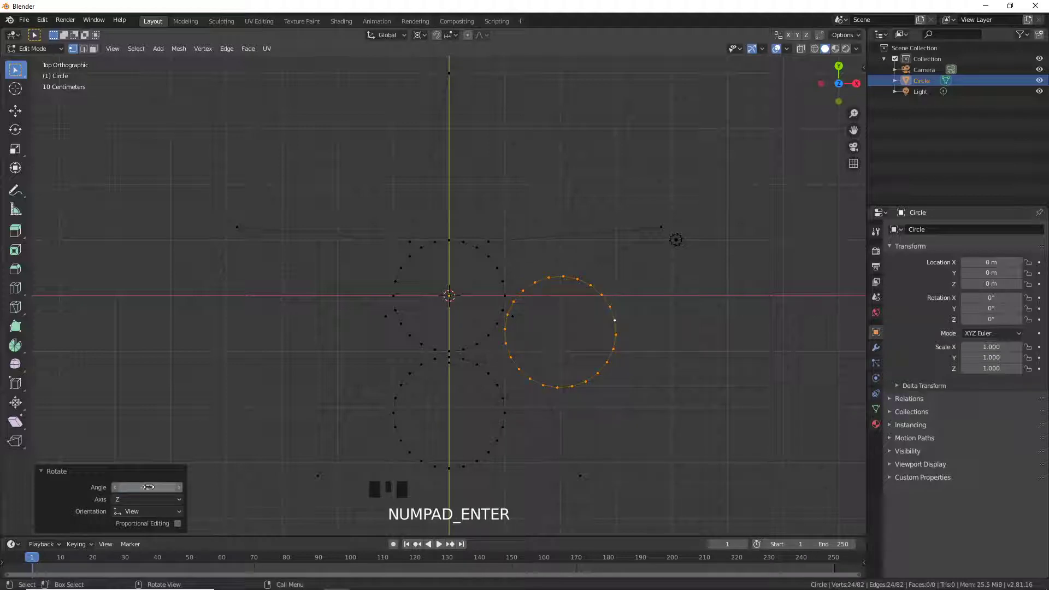
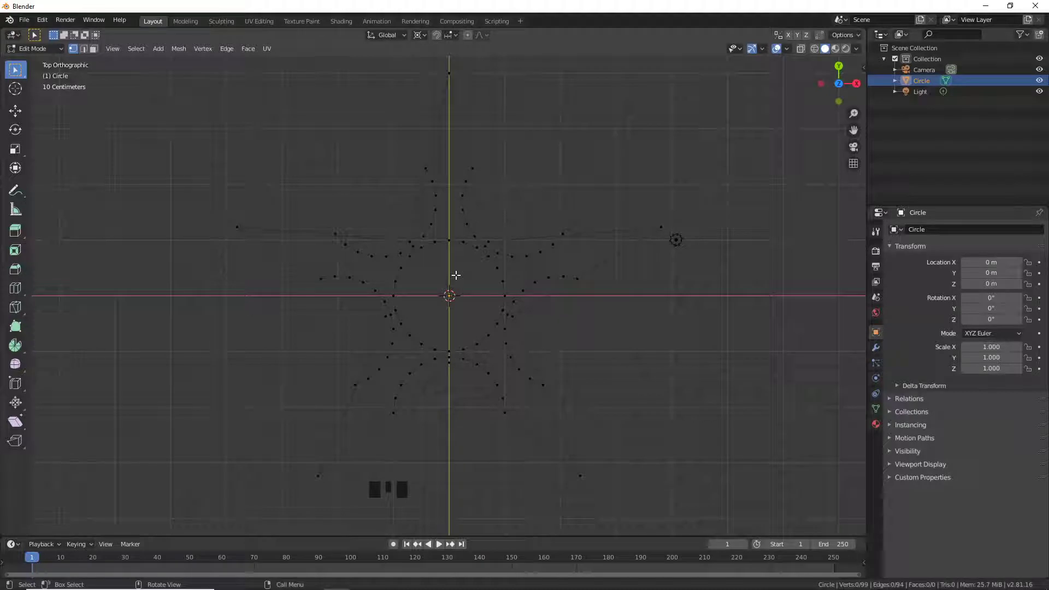
# - Orbit the view and Ctrl+click four more blade-tip vertices around the star outline
pyautogui.moveTo(448, 312); pyautogui.dragTo(295, 294)
pyautogui.click(294, 283)
pyautogui.click(283, 280)
pyautogui.click(259, 272)
pyautogui.click(258, 266)
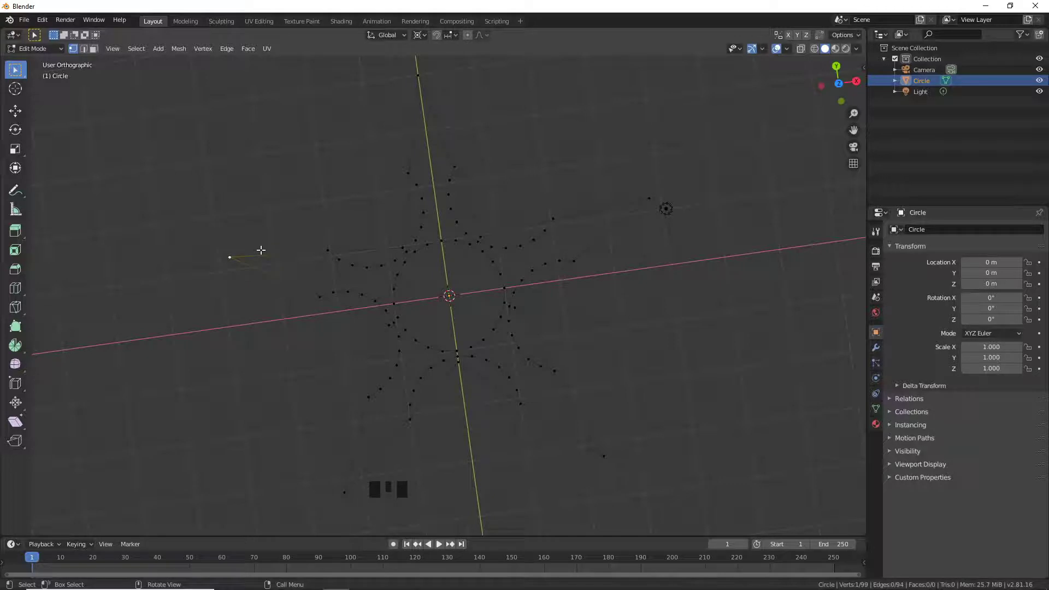
# - Select the linked star outline and fill it with a single face
pyautogui.press('l')
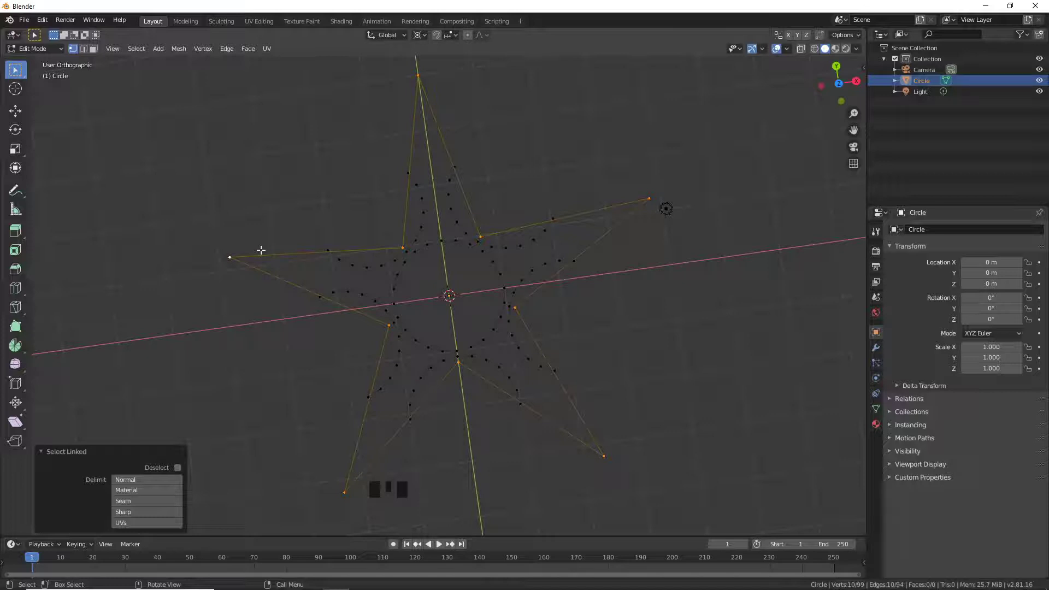
pyautogui.press('f')
# - Knife-cut straight across the left, lower-left, lower-right and right blades near their bases
pyautogui.press('k')
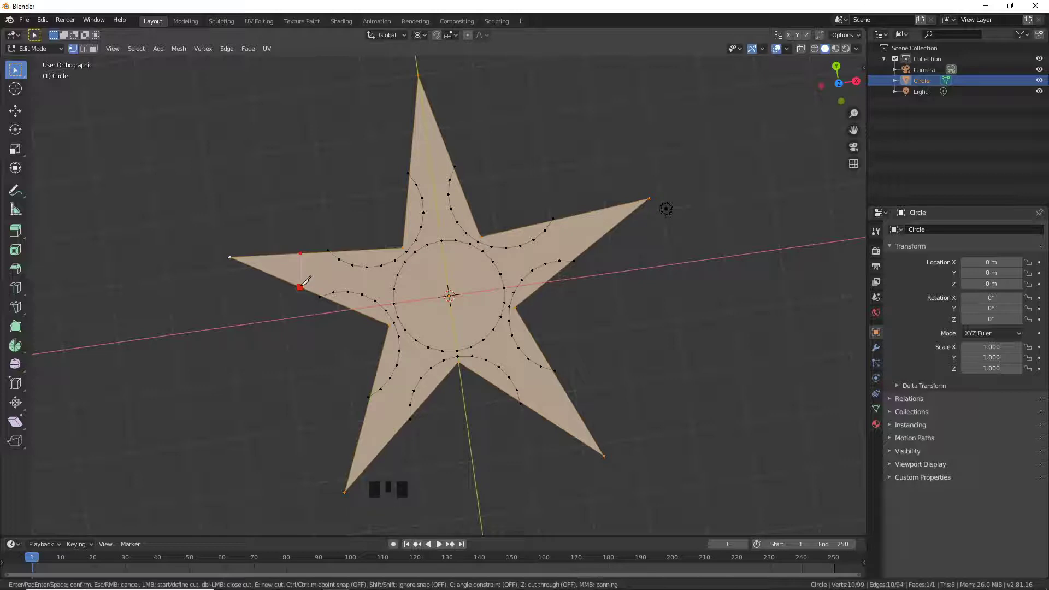
pyautogui.press('Return')
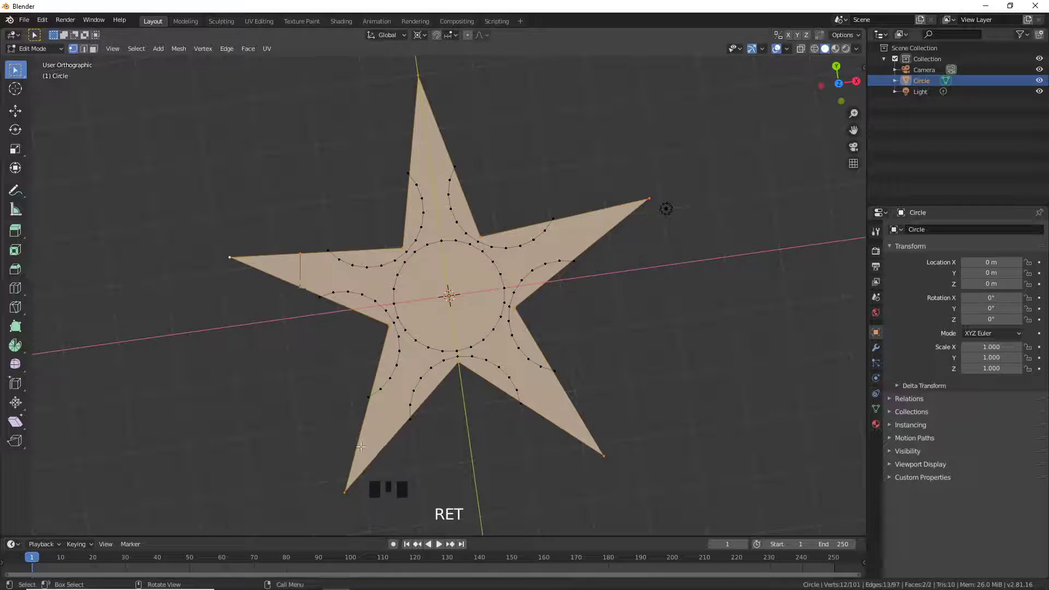
pyautogui.press('k')
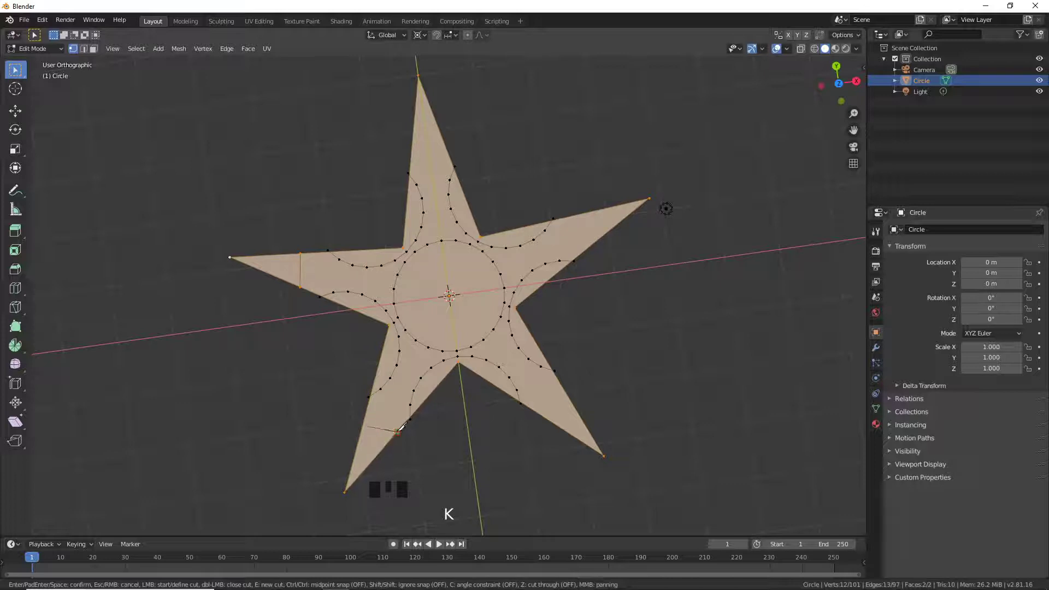
pyautogui.press('Return')
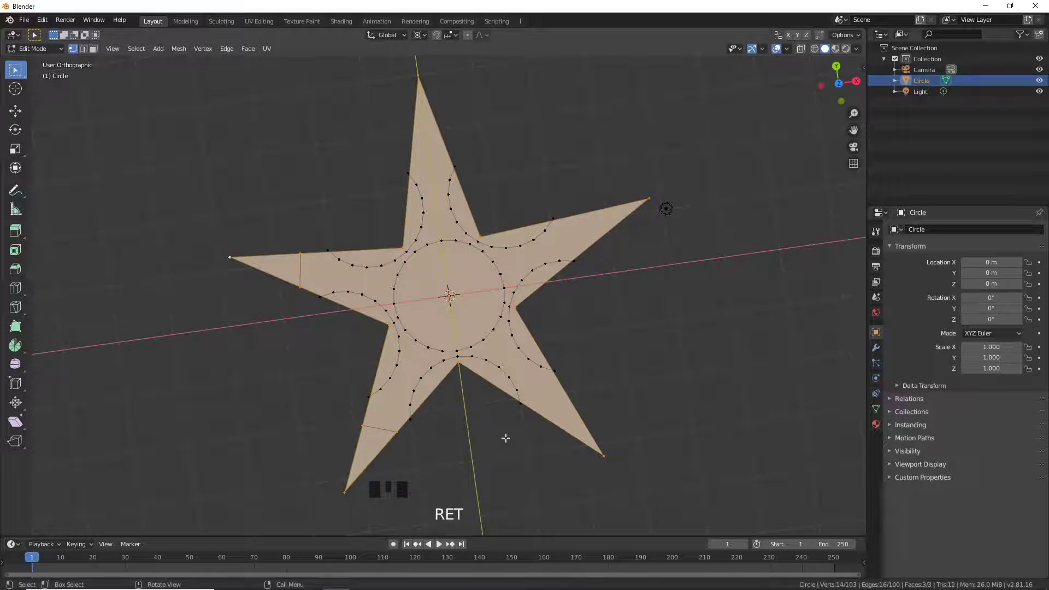
pyautogui.press('k')
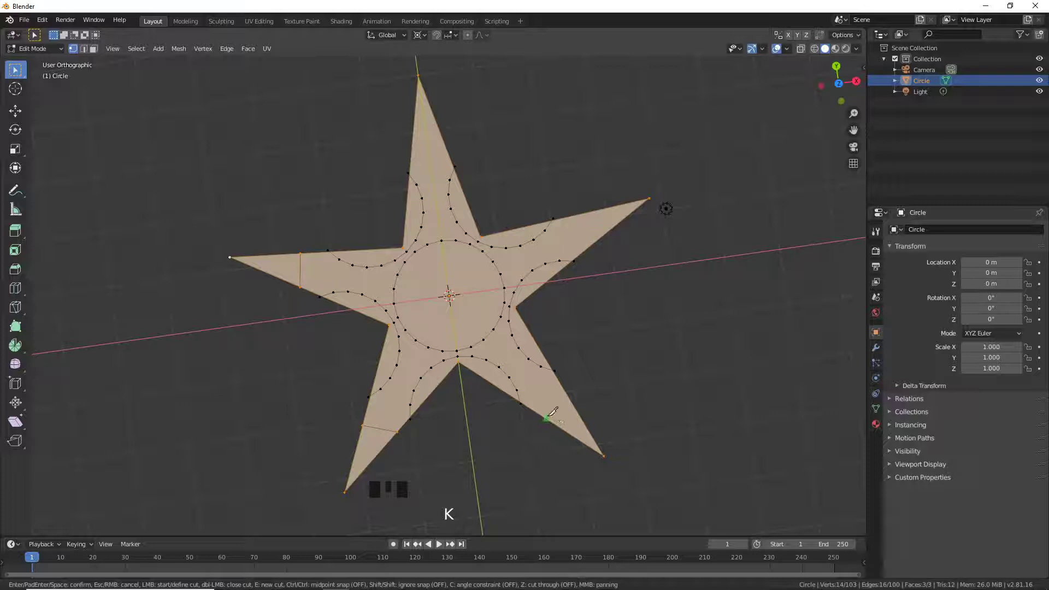
pyautogui.press('Return')
pyautogui.press('k')
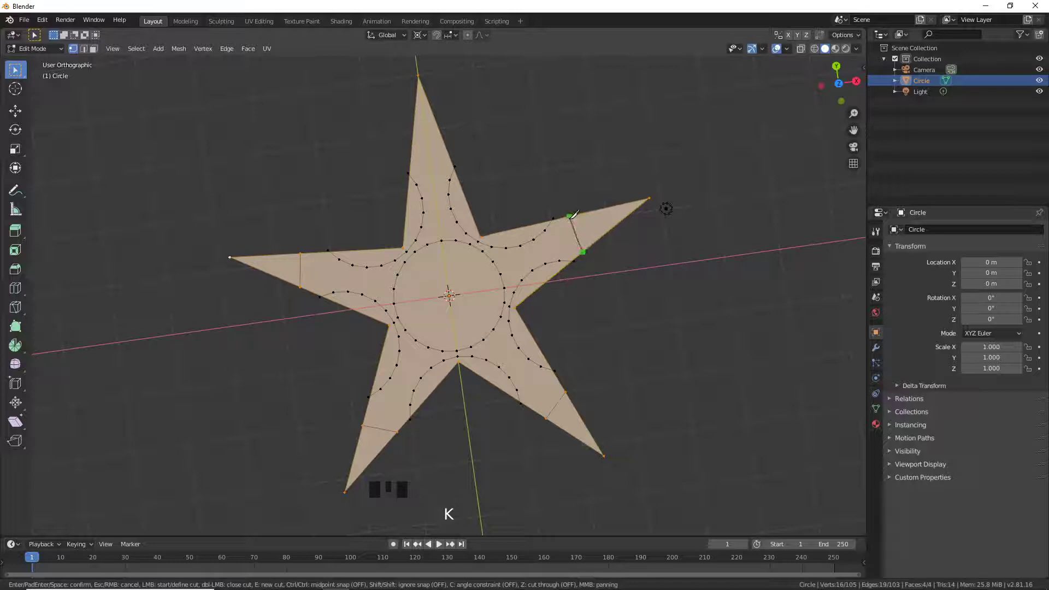
pyautogui.press('Return')
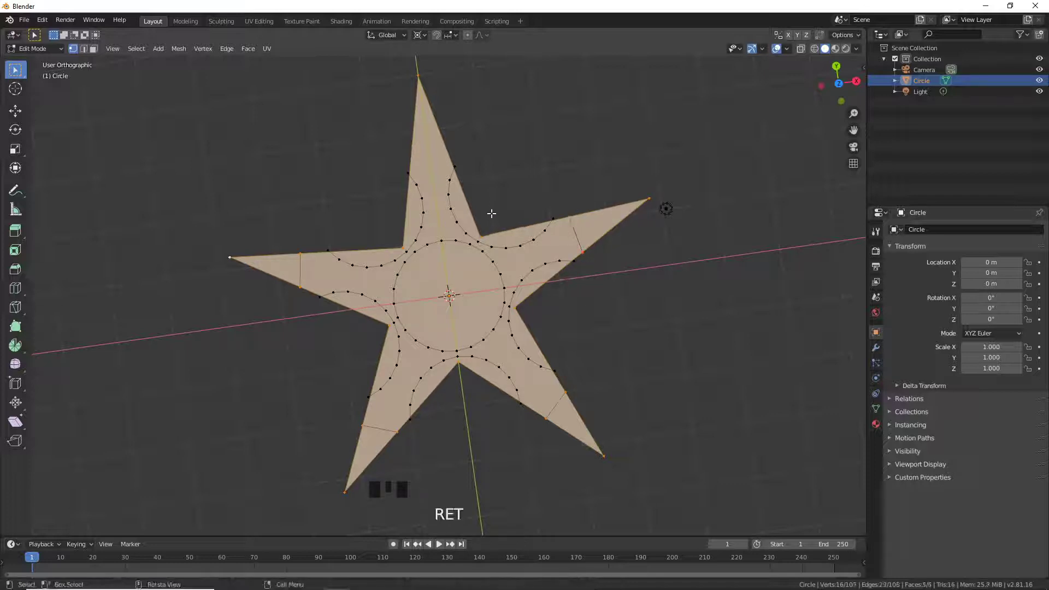
# - Knife-cut across the top blade's base as well
pyautogui.press('k')
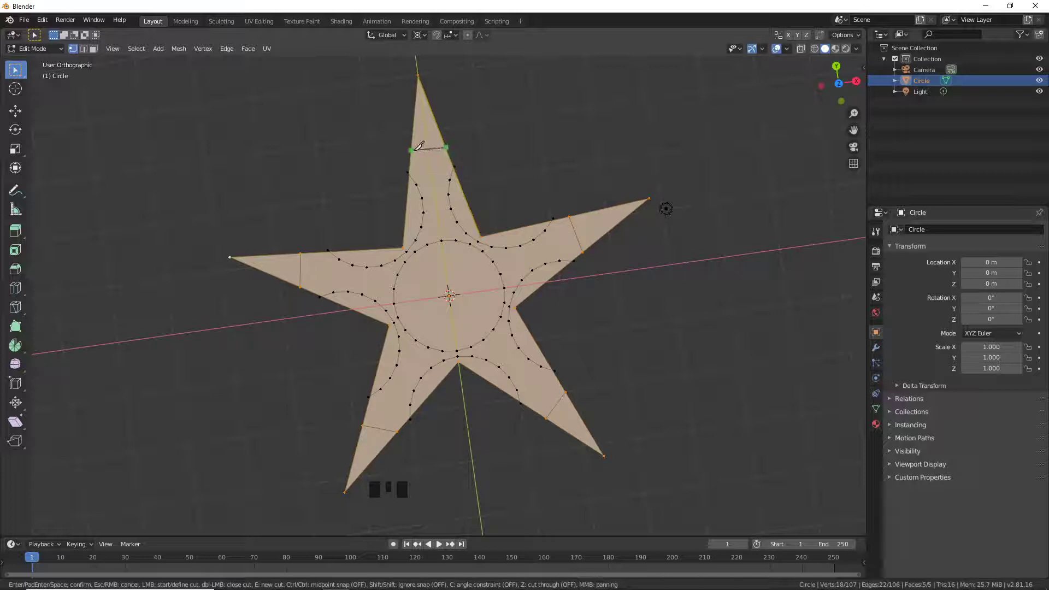
pyautogui.press('Return')
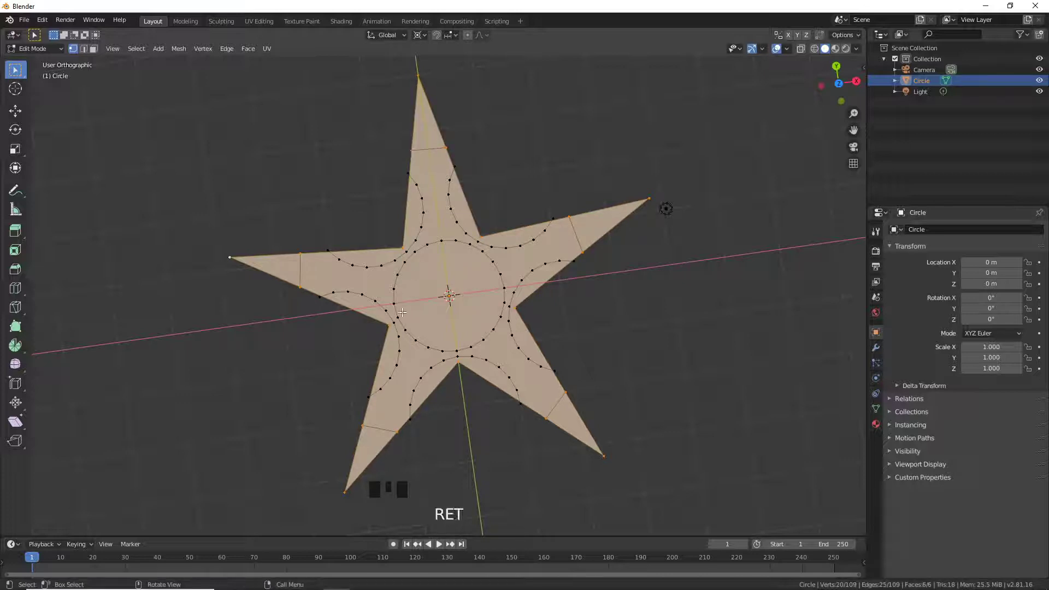
pyautogui.scroll(3)
pyautogui.scroll(3)
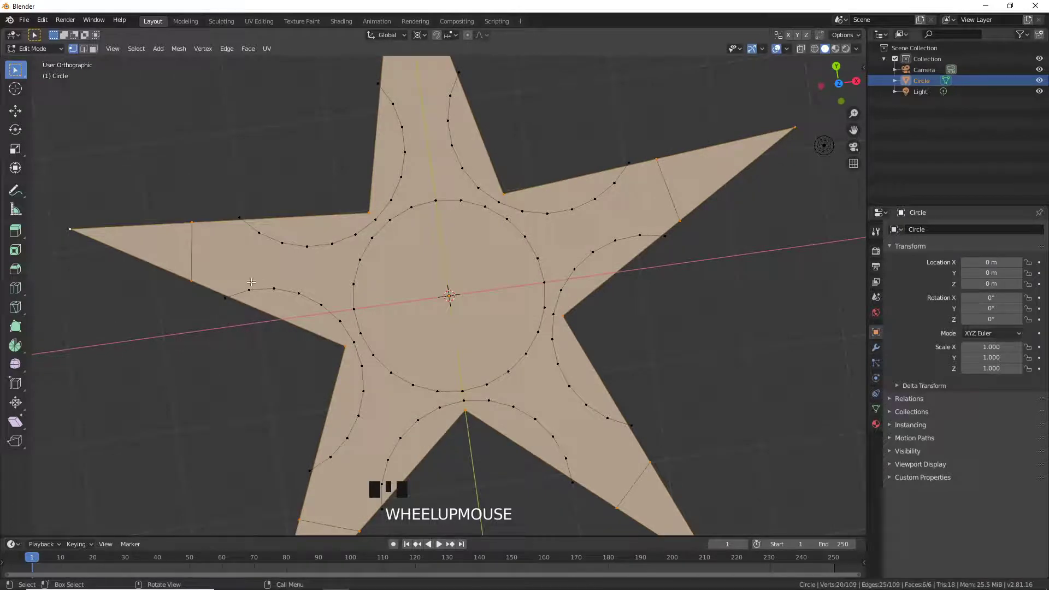
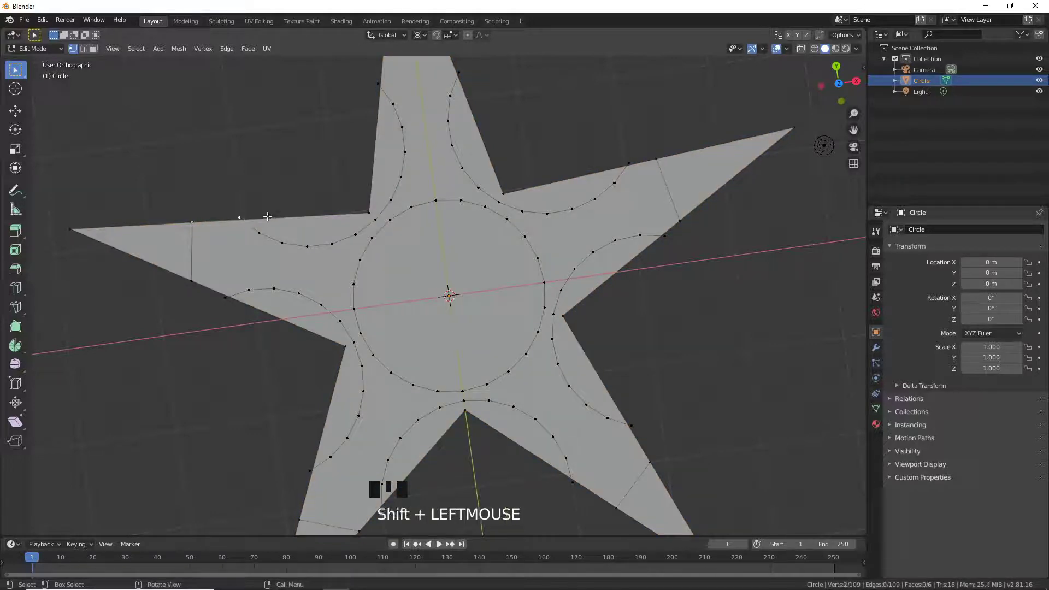
# - Weld the first cut endpoints onto their neighbouring arc vertices with Merge At Last
pyautogui.press('alt+m')
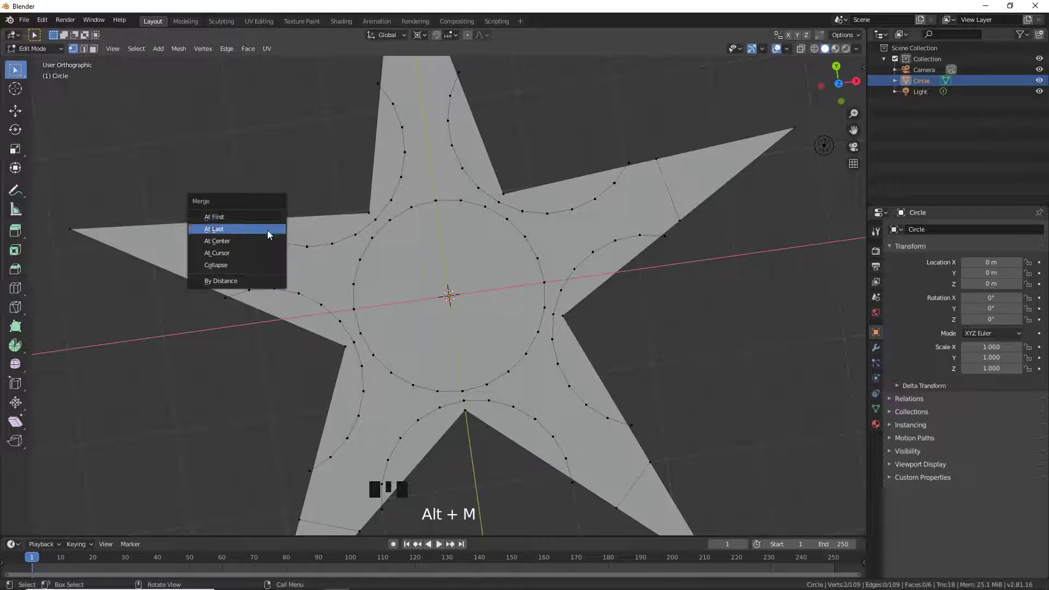
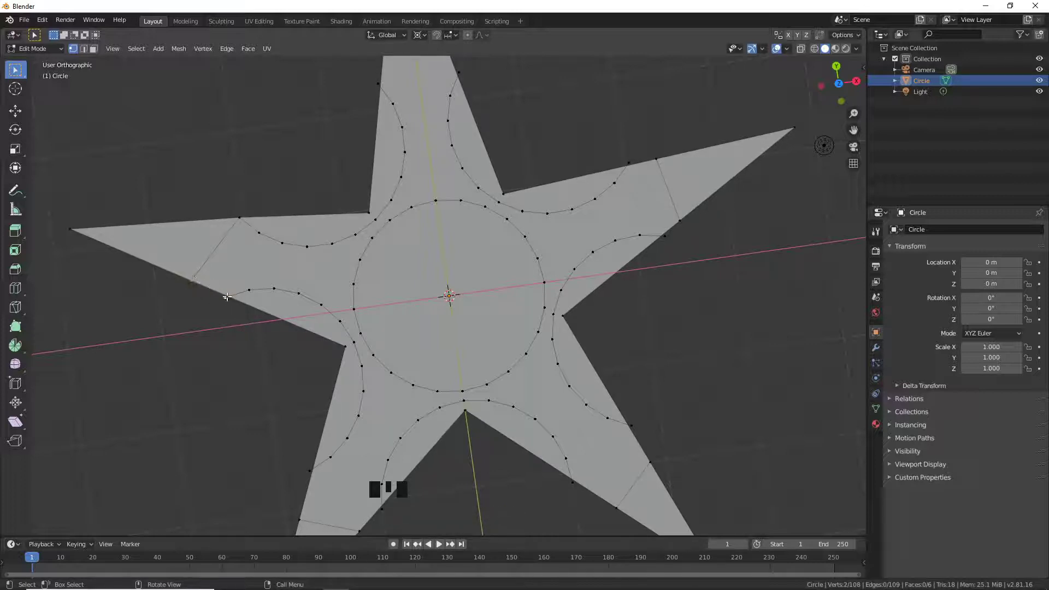
pyautogui.press('alt+m')
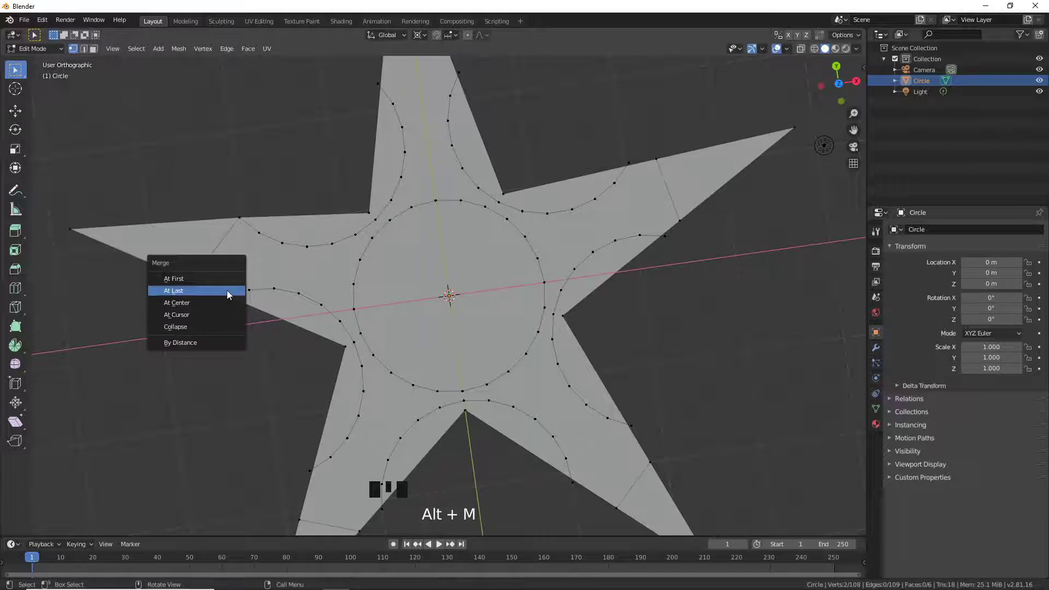
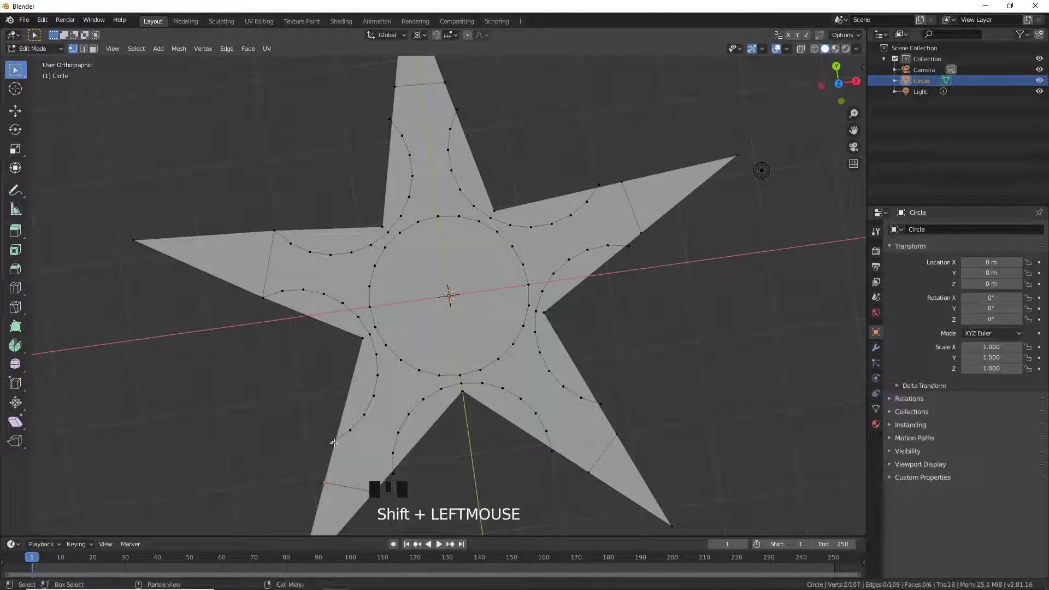
pyautogui.press('alt+m')
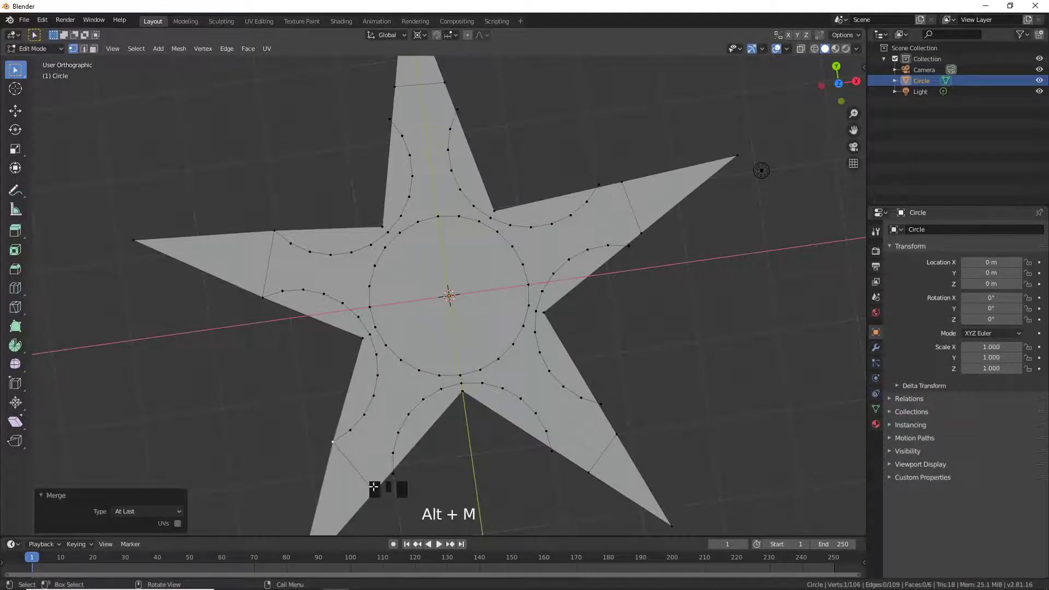
pyautogui.scroll(-3)
pyautogui.click(399, 432)
pyautogui.click(413, 422)
pyautogui.press('alt+m')
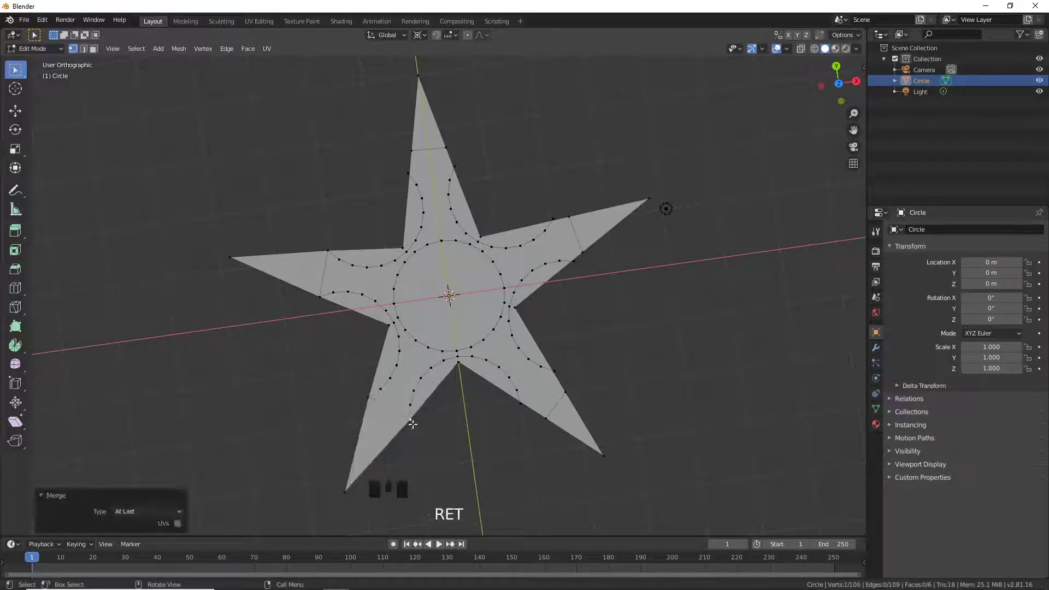
pyautogui.press('Return')
# - Weld the remaining right-side cut endpoints onto their arc vertices the same way
pyautogui.click(545, 416)
pyautogui.click(524, 403)
pyautogui.press('alt+m')
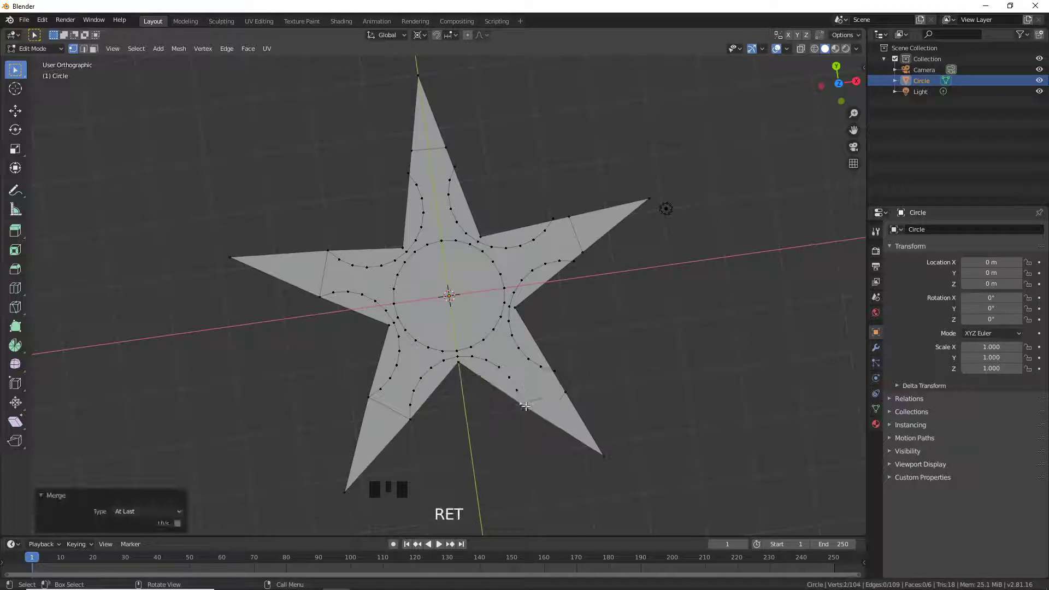
pyautogui.press('Return')
pyautogui.click(571, 389)
pyautogui.click(556, 367)
pyautogui.press('alt+m')
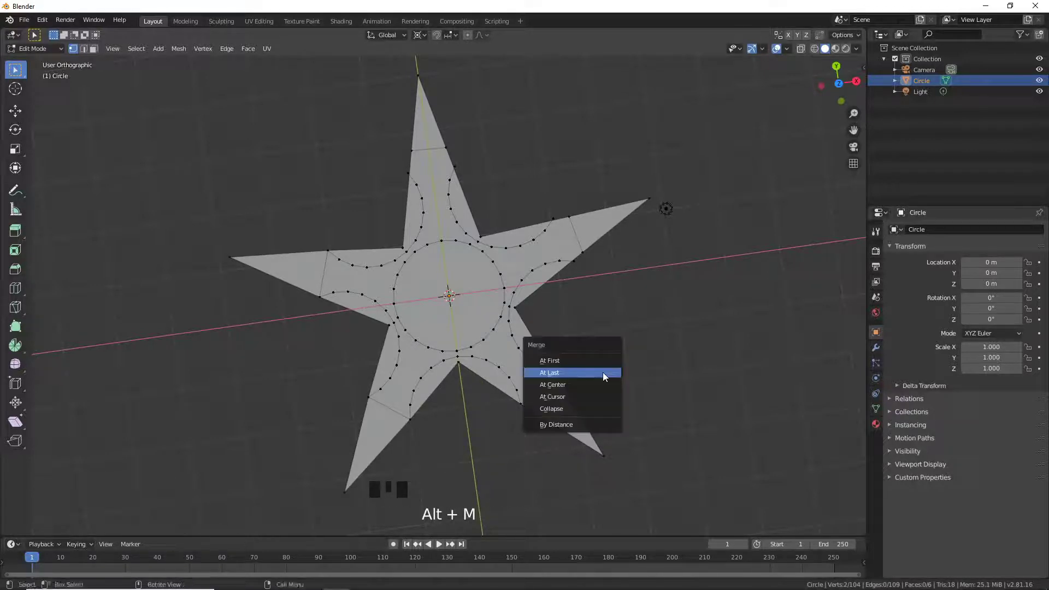
pyautogui.click(584, 251)
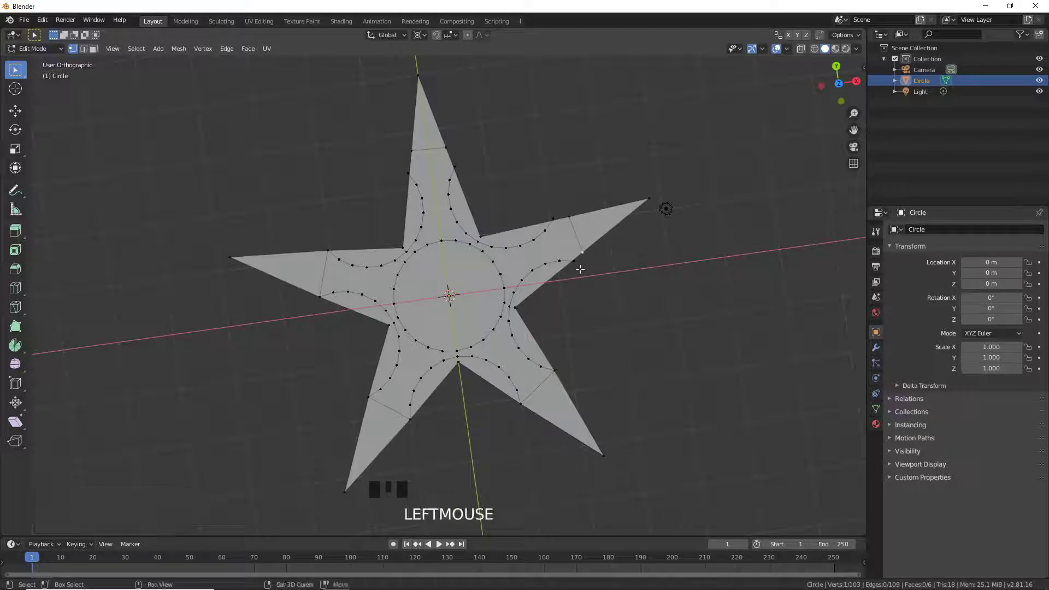
pyautogui.click(577, 262)
pyautogui.press('alt+m')
pyautogui.press('Return')
pyautogui.scroll(3)
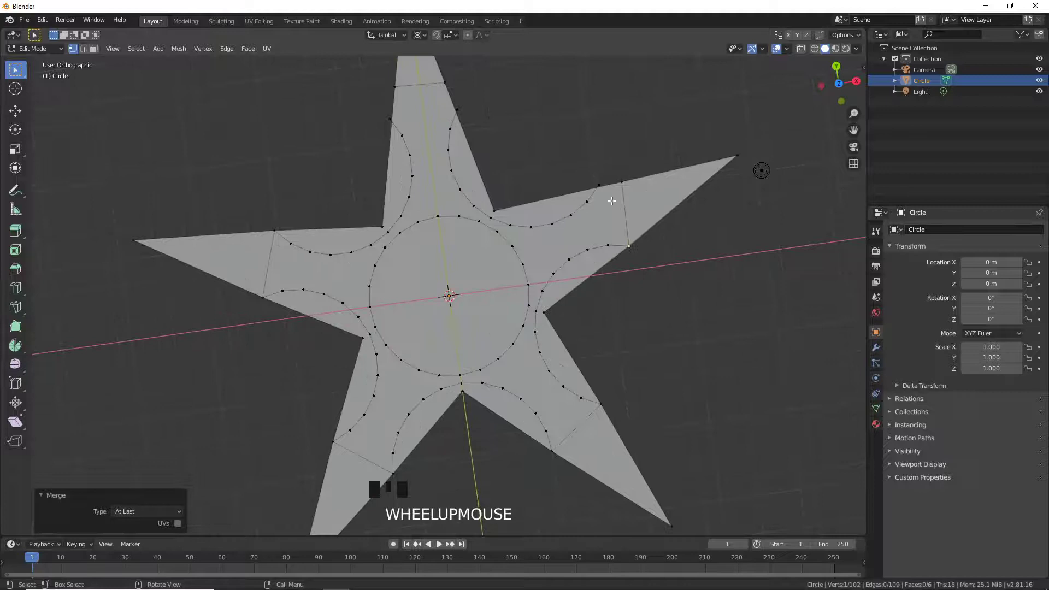
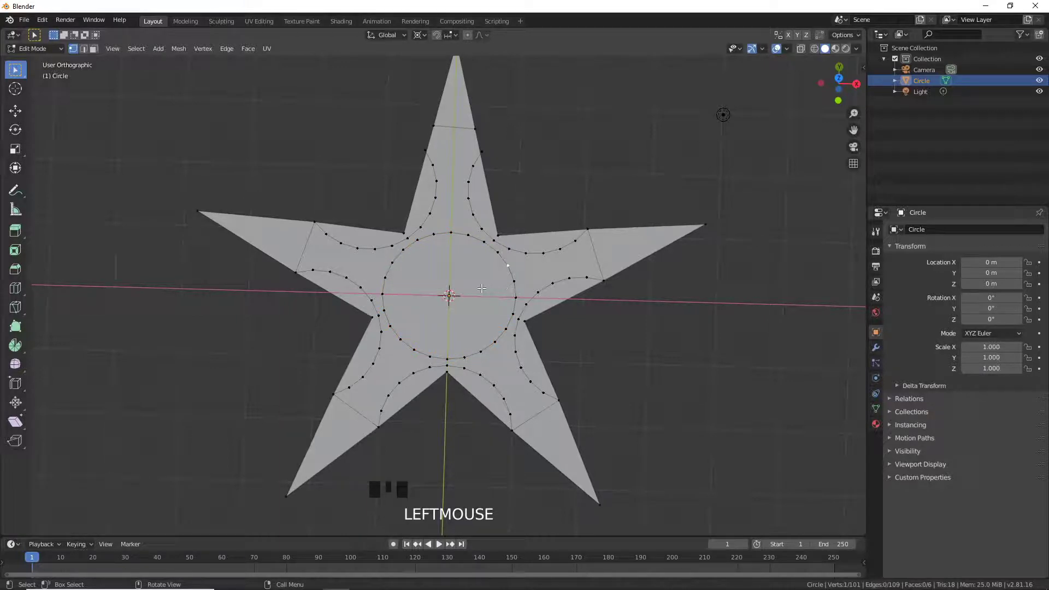
# - Select the linked central circle and scale it to 0.5 of its size
pyautogui.press('l')
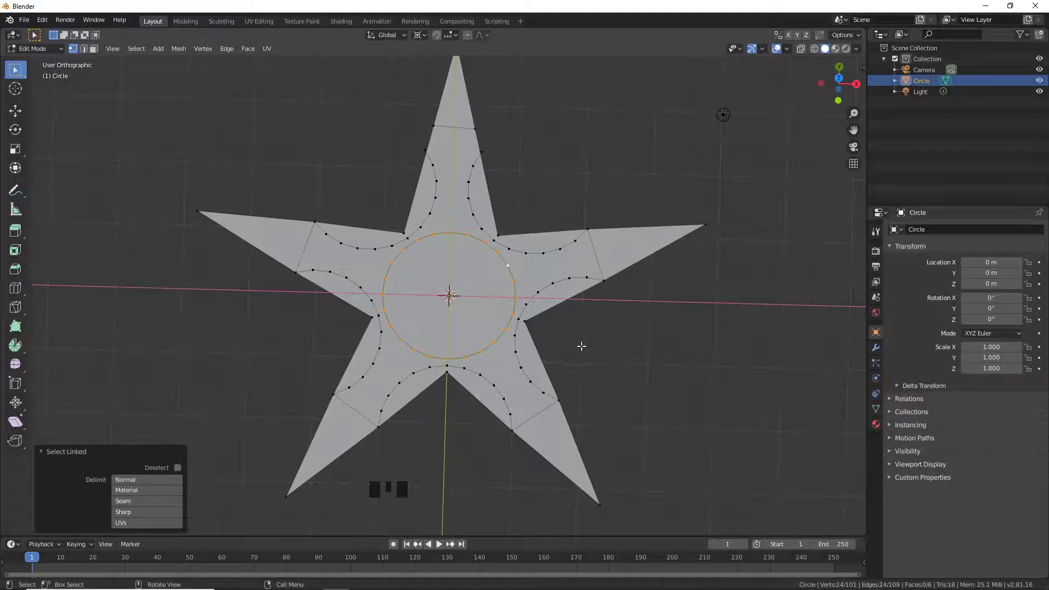
pyautogui.press('s')
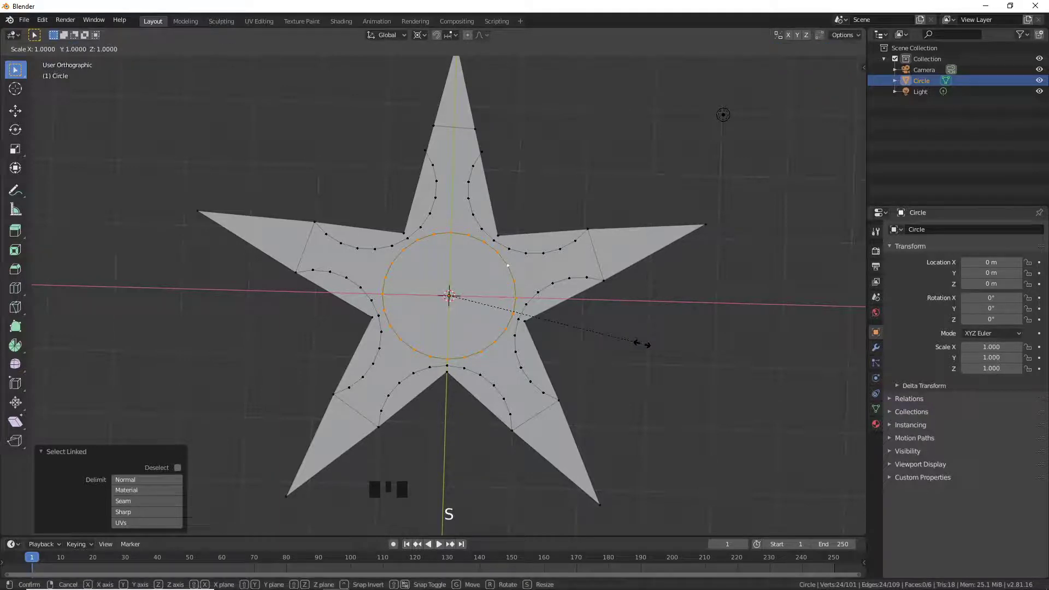
pyautogui.press('KP_Enter')
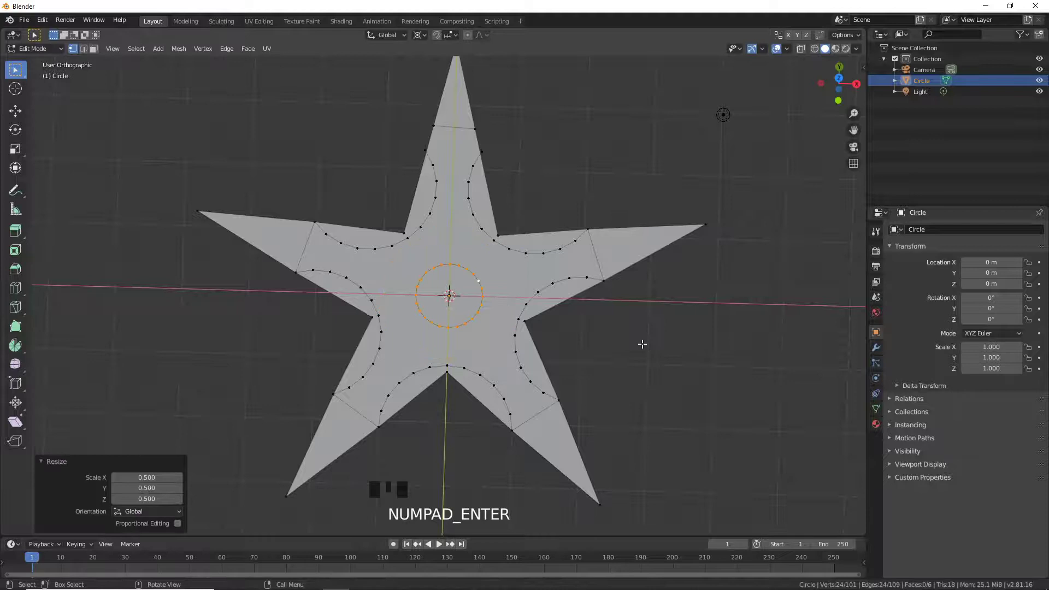
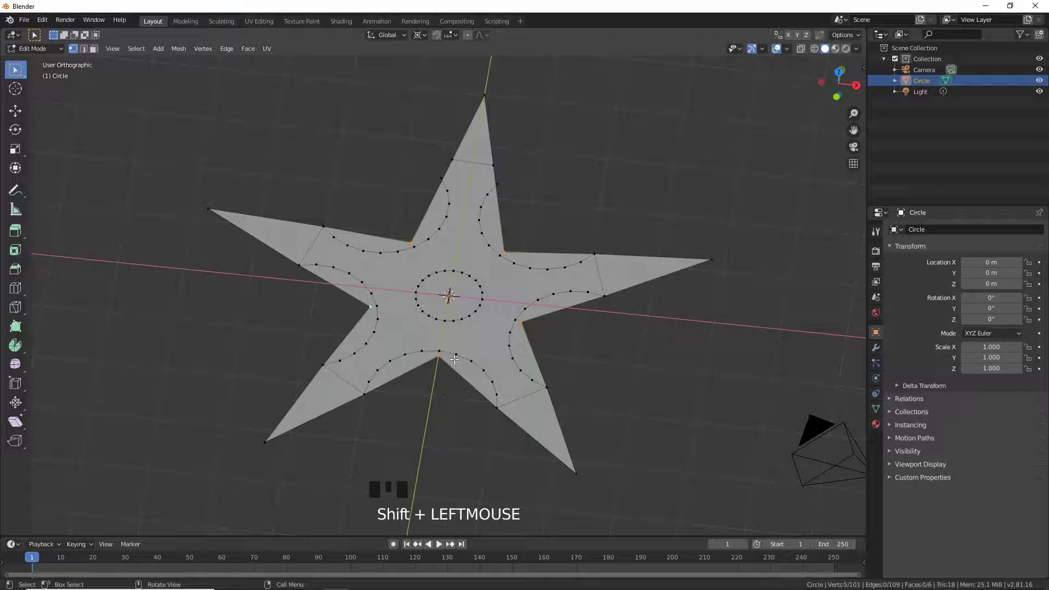
# - Delete the star's central face, leaving the blade tips, and reframe the view over them
pyautogui.press('Delete')
pyautogui.press('Return')
pyautogui.moveTo(448, 376); pyautogui.dragTo(436, 366)
pyautogui.scroll(-3)
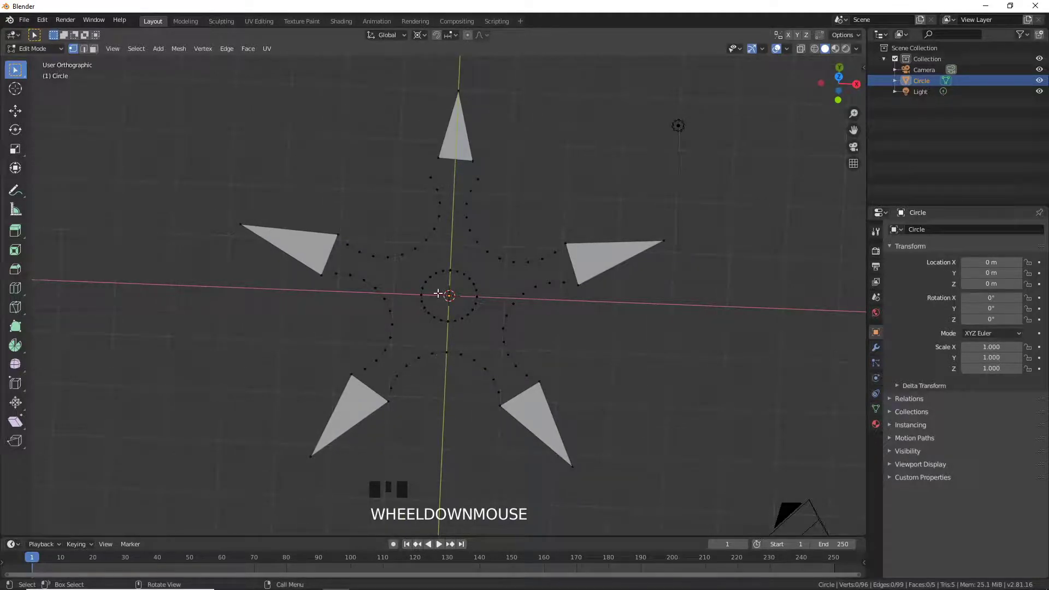
pyautogui.moveTo(431, 254); pyautogui.dragTo(403, 313)
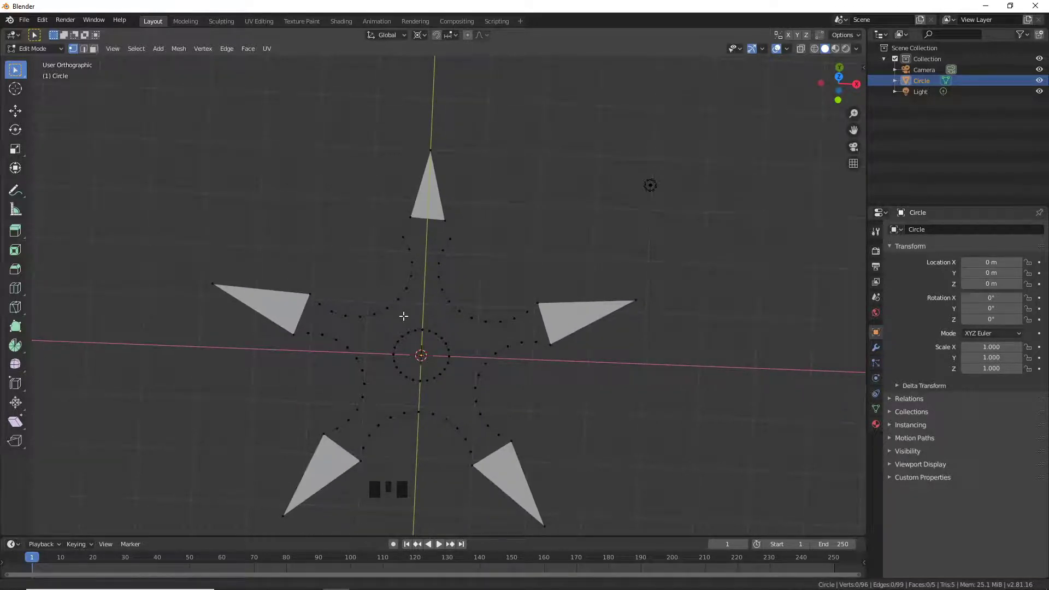
pyautogui.scroll(3)
pyautogui.scroll(3)
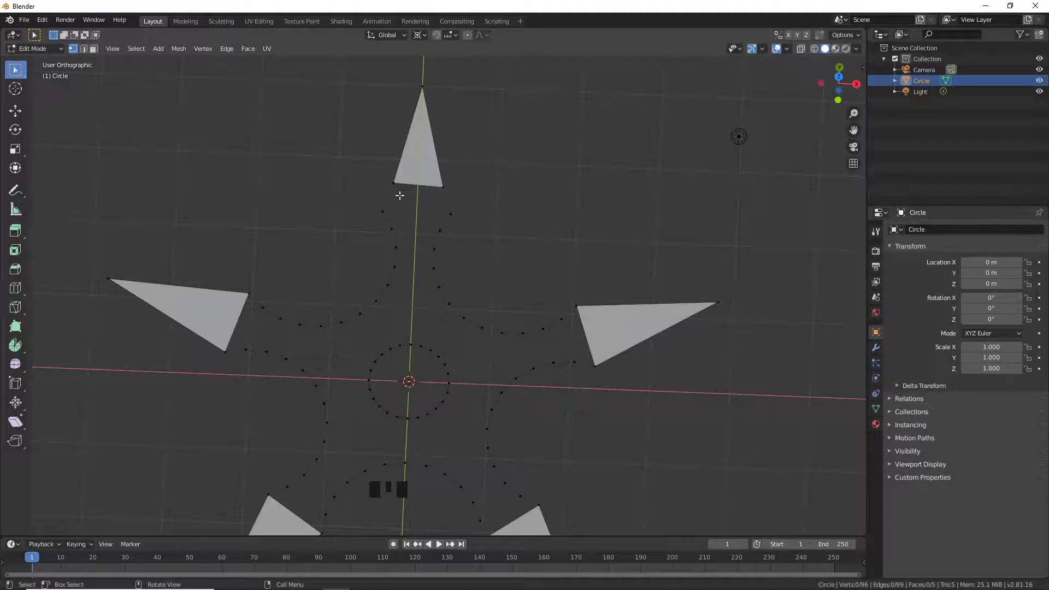
pyautogui.click(397, 182)
# - Undo to restore the star fill and select the two close vertices at the top blade's base
pyautogui.press('ctrl+z')
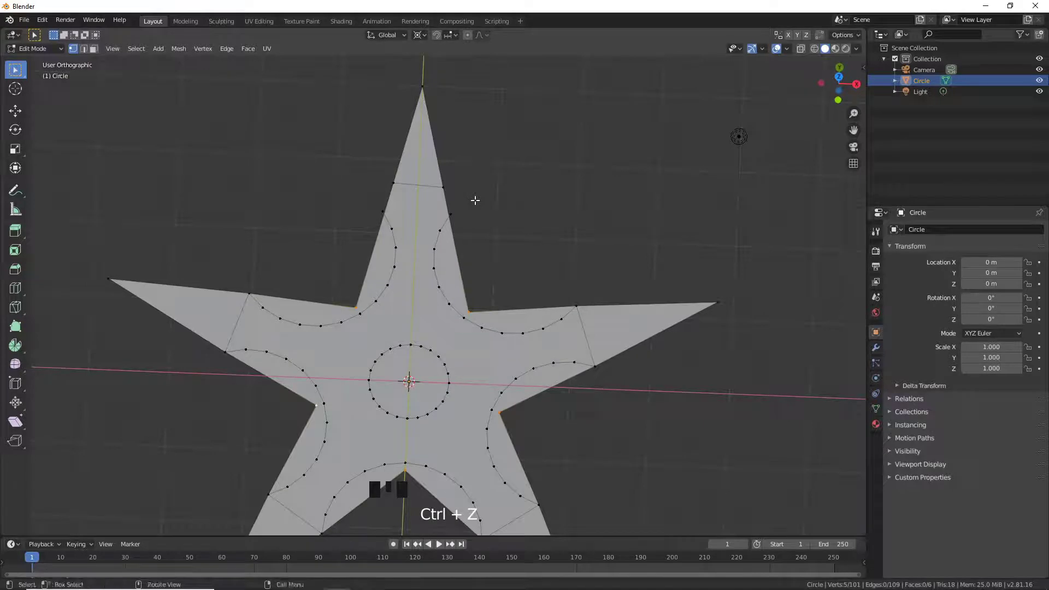
pyautogui.click(450, 187)
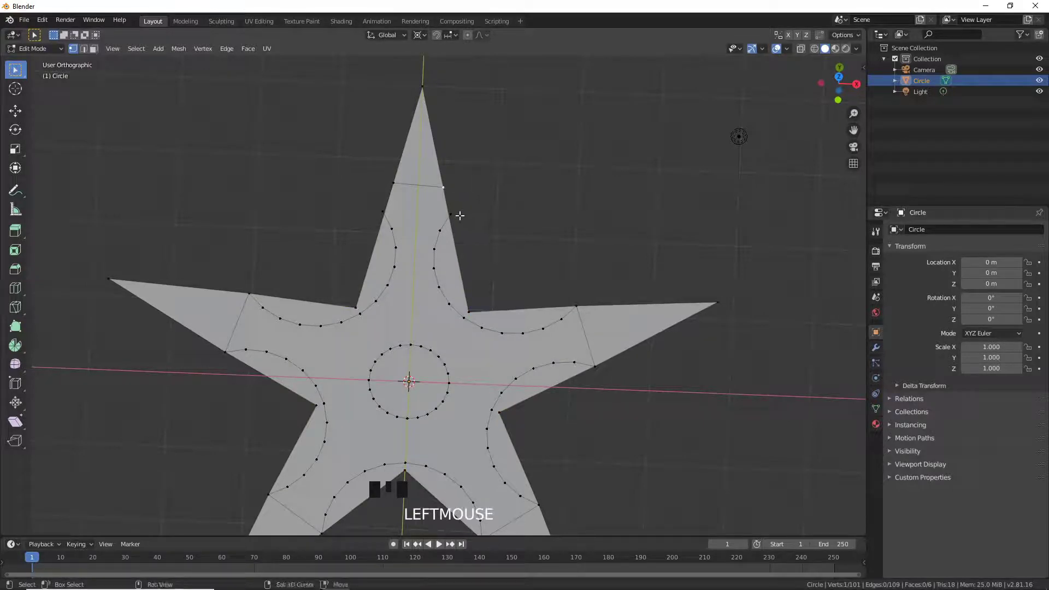
pyautogui.click(457, 213)
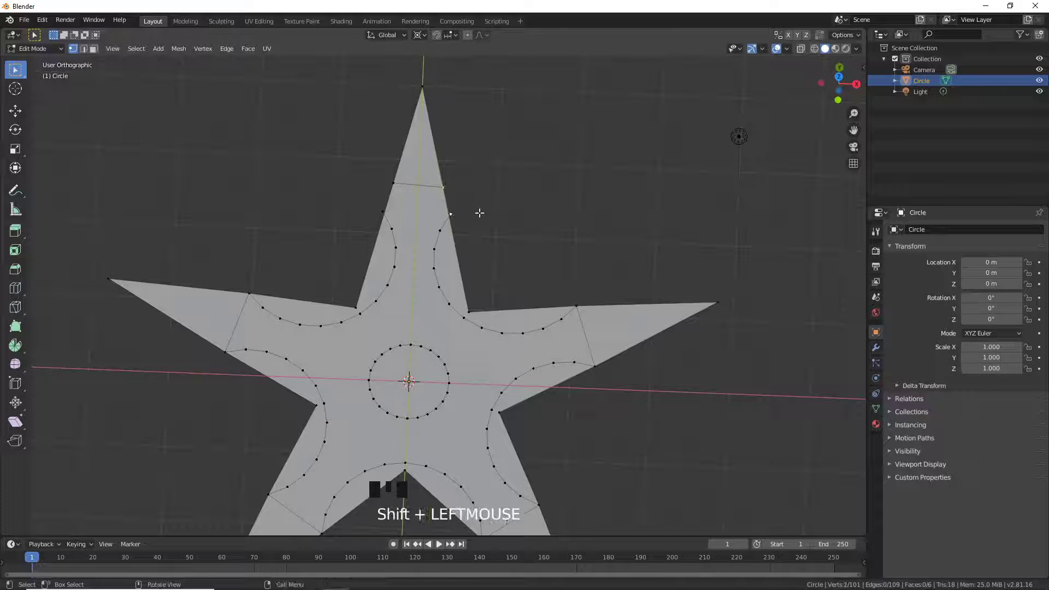
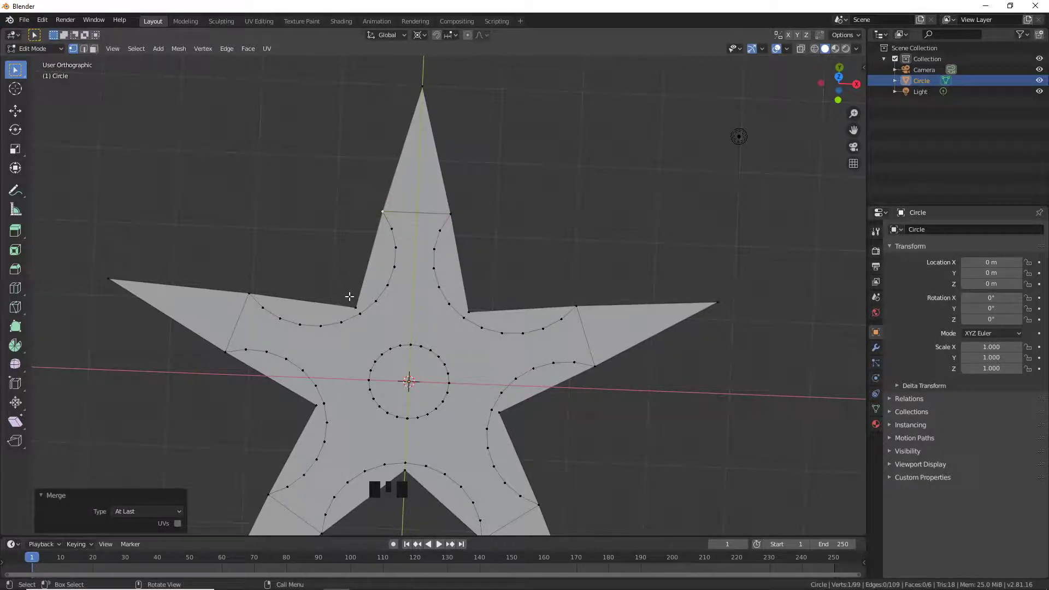
# - Circle-select and delete the big star fill, leaving five separate blade triangles
pyautogui.press('a')
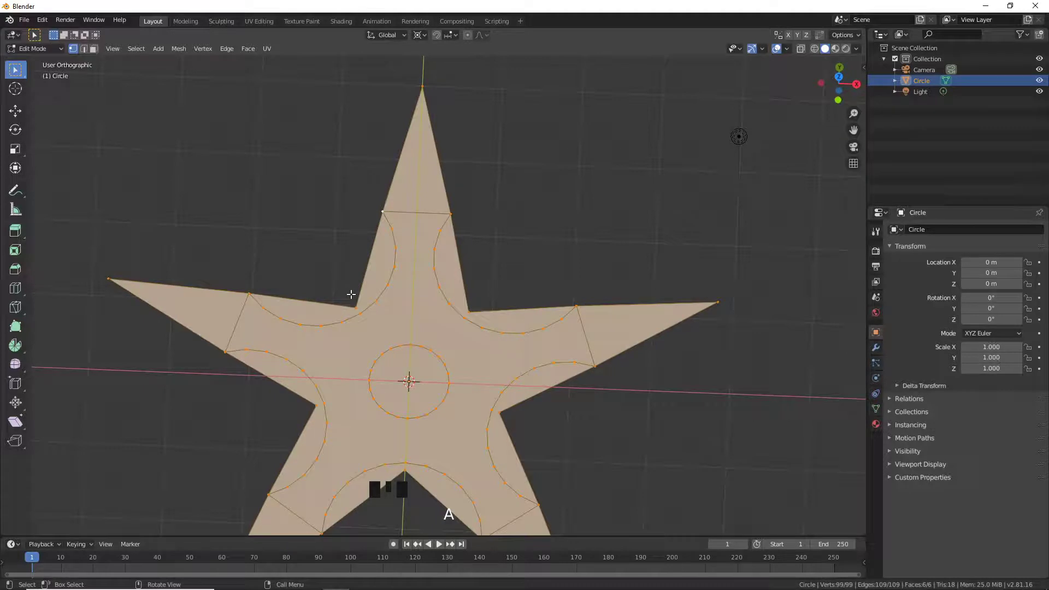
pyautogui.press('a')
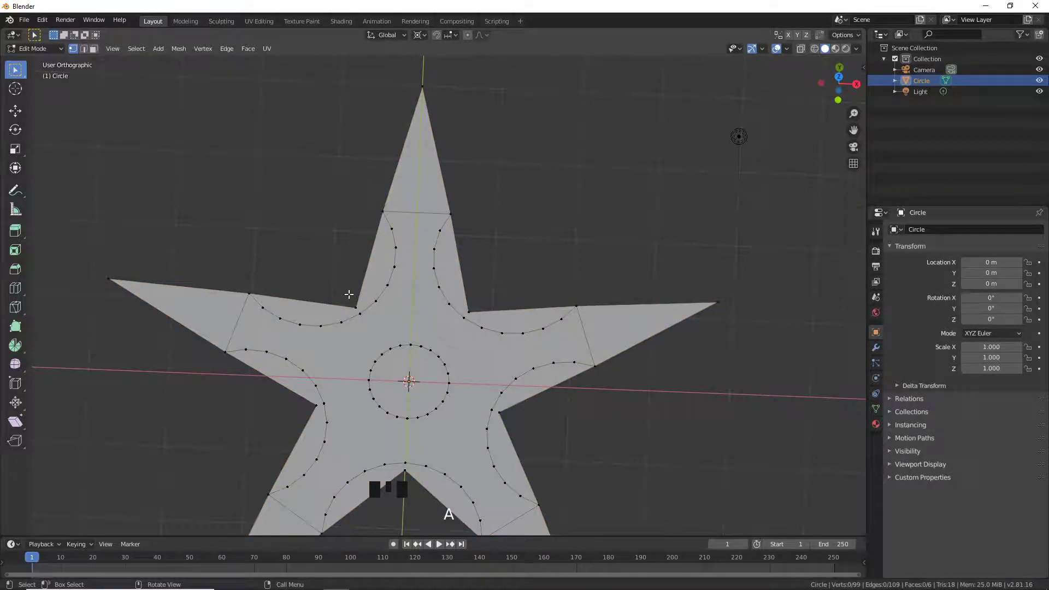
pyautogui.press('c')
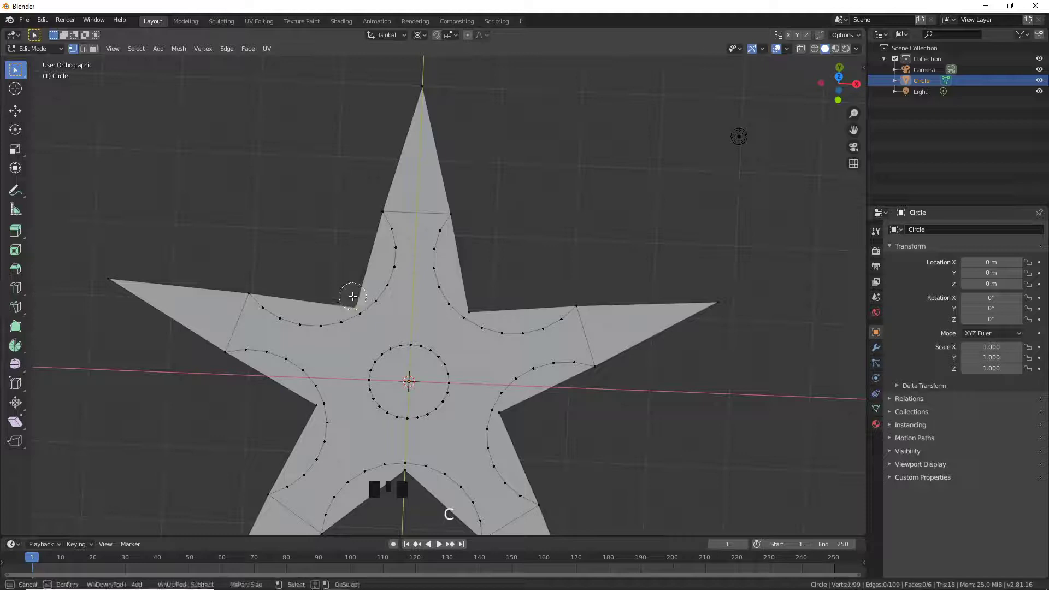
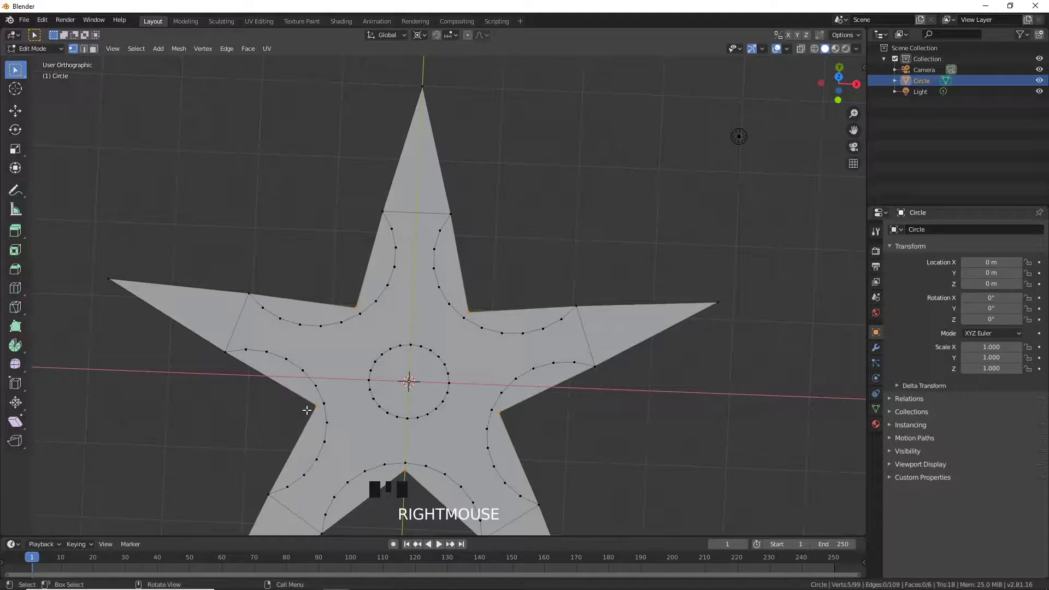
pyautogui.press('Delete')
pyautogui.press('Return')
pyautogui.scroll(-3)
pyautogui.moveTo(333, 406); pyautogui.dragTo(382, 359)
pyautogui.moveTo(381, 359); pyautogui.dragTo(383, 367)
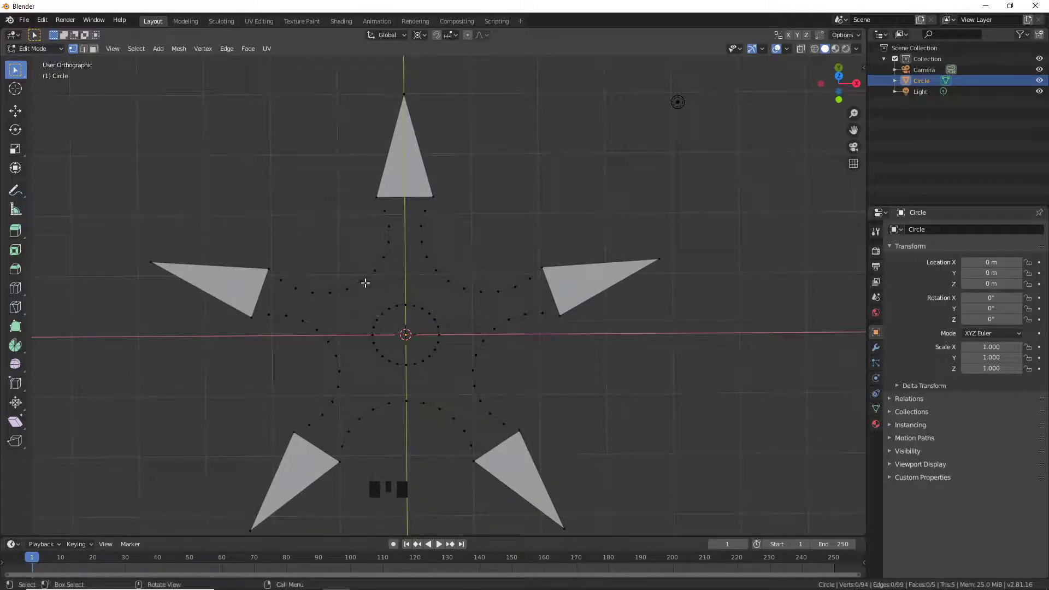
# - Join three central-circle vertices to their facing outline vertices with new edges
pyautogui.moveTo(359, 305); pyautogui.dragTo(388, 307)
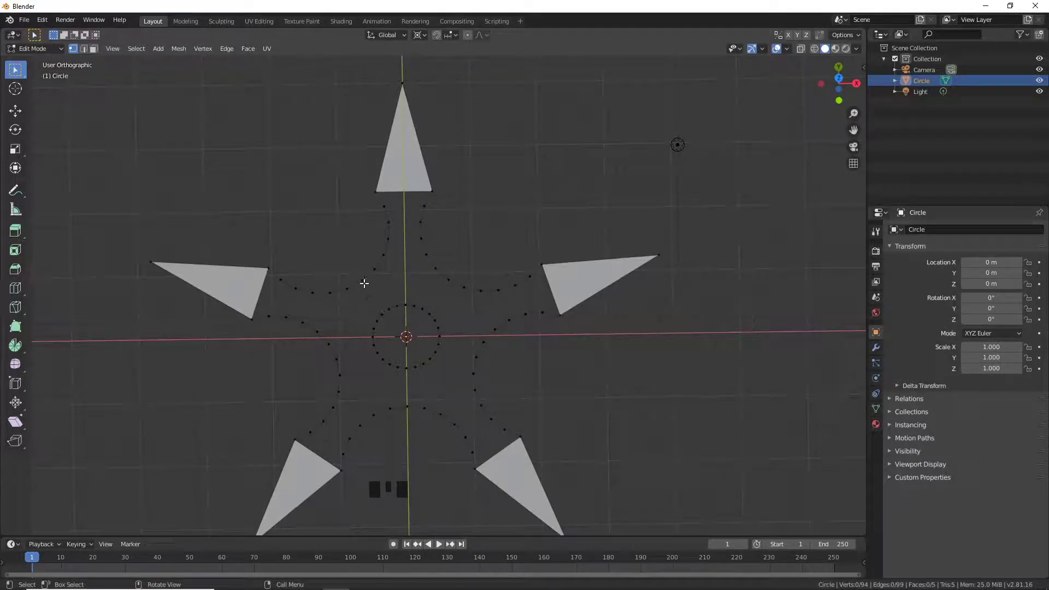
pyautogui.click(365, 281)
pyautogui.moveTo(403, 331); pyautogui.dragTo(408, 368)
pyautogui.click(409, 368)
pyautogui.click(410, 409)
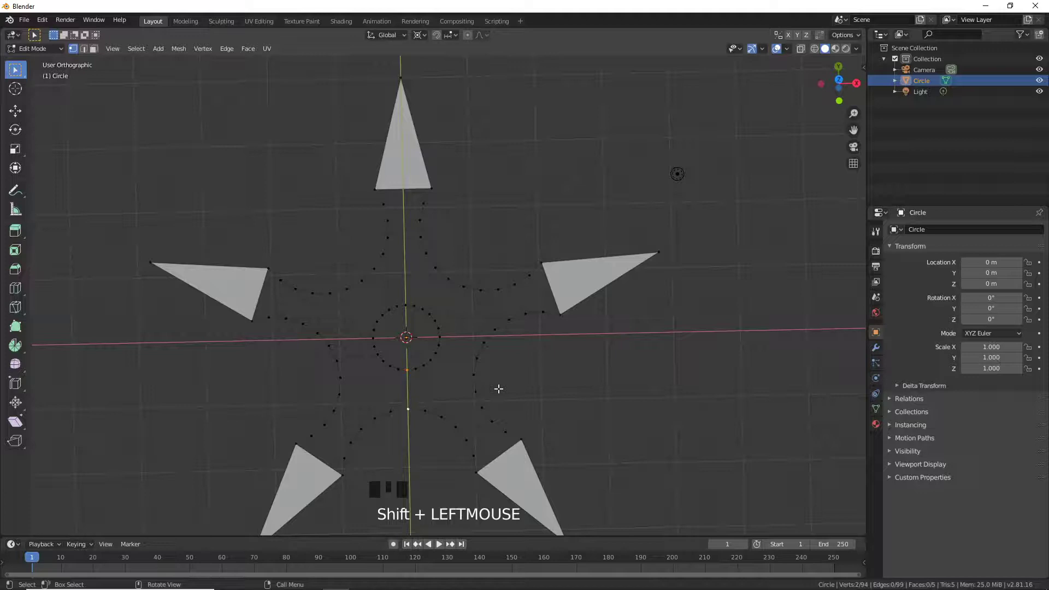
pyautogui.press('f')
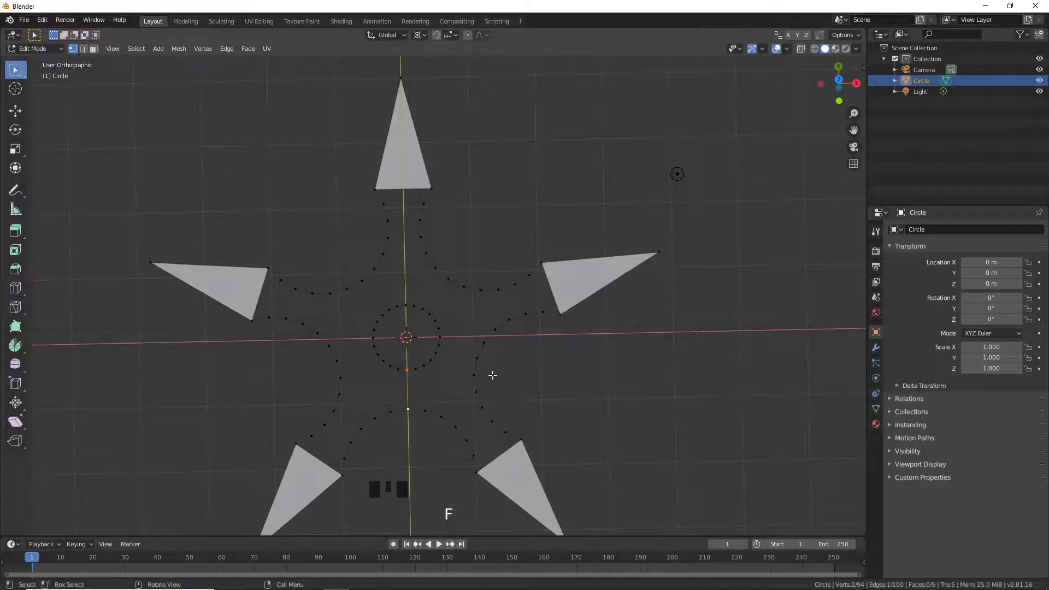
pyautogui.click(480, 358)
pyautogui.click(440, 344)
pyautogui.press('f')
pyautogui.click(338, 361)
pyautogui.click(377, 345)
pyautogui.press('f')
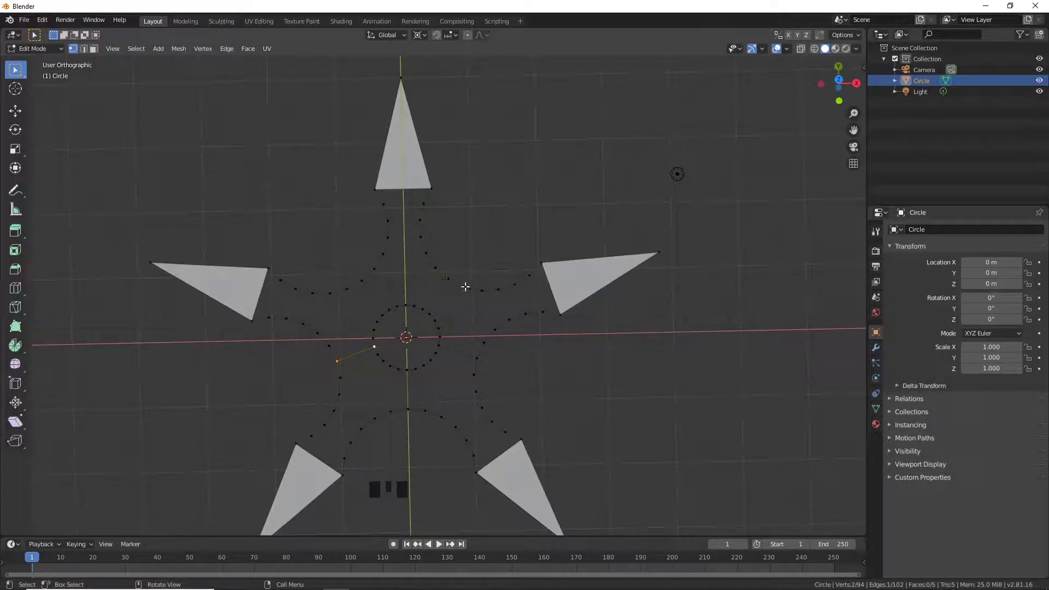
# - Add two more connecting edges between the circle and the curved outline
pyautogui.click(466, 285)
pyautogui.click(437, 325)
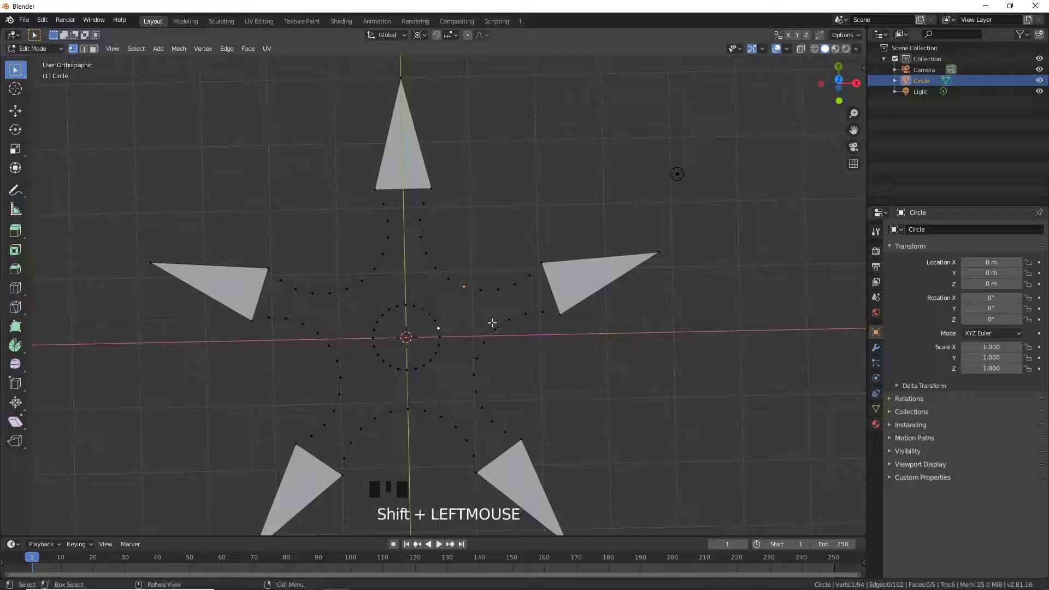
pyautogui.click(449, 278)
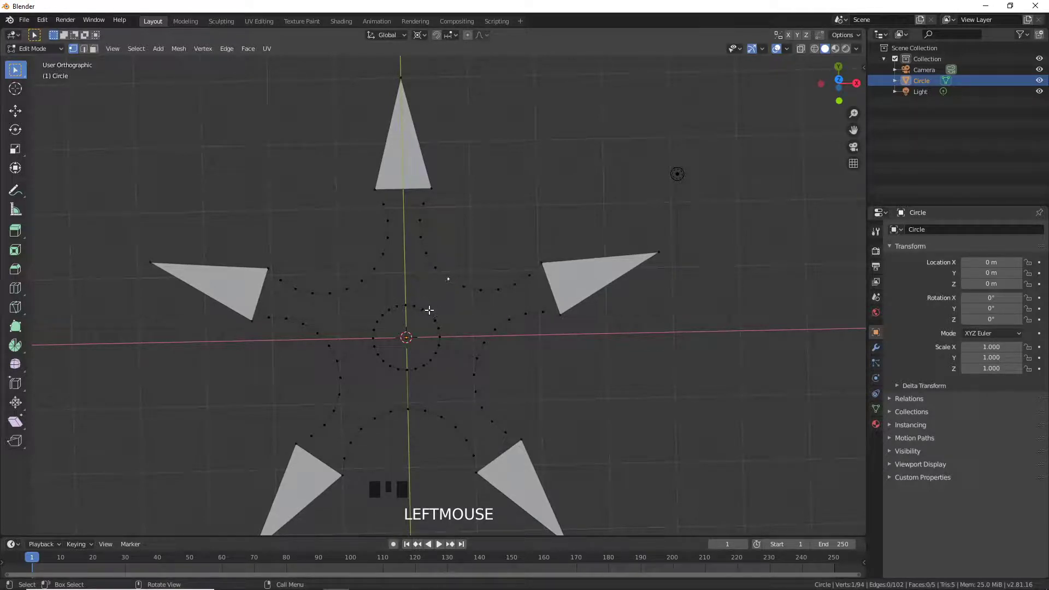
pyautogui.click(427, 306)
pyautogui.press('f')
pyautogui.click(365, 280)
pyautogui.click(389, 307)
pyautogui.press('f')
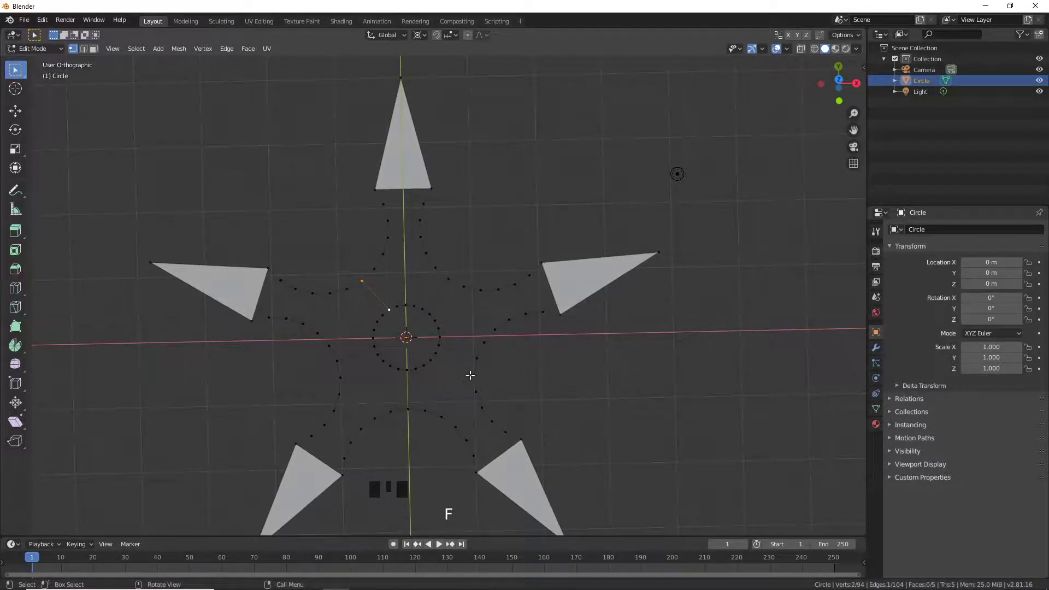
# - Delete the blade triangles' edges, leaving a bare 94-vertex, 99-edge star outline
pyautogui.moveTo(460, 375); pyautogui.dragTo(461, 359)
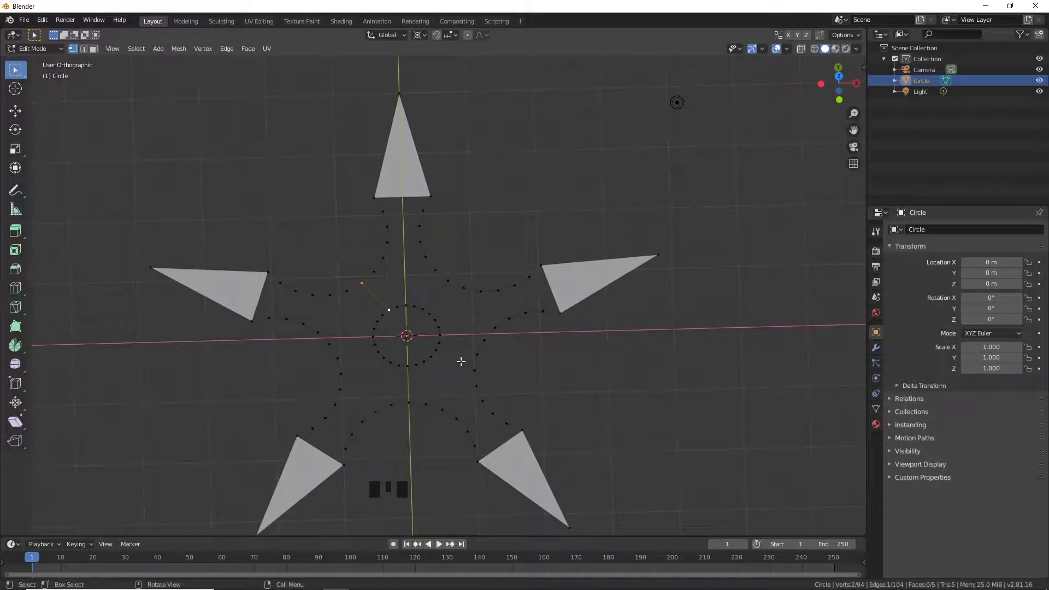
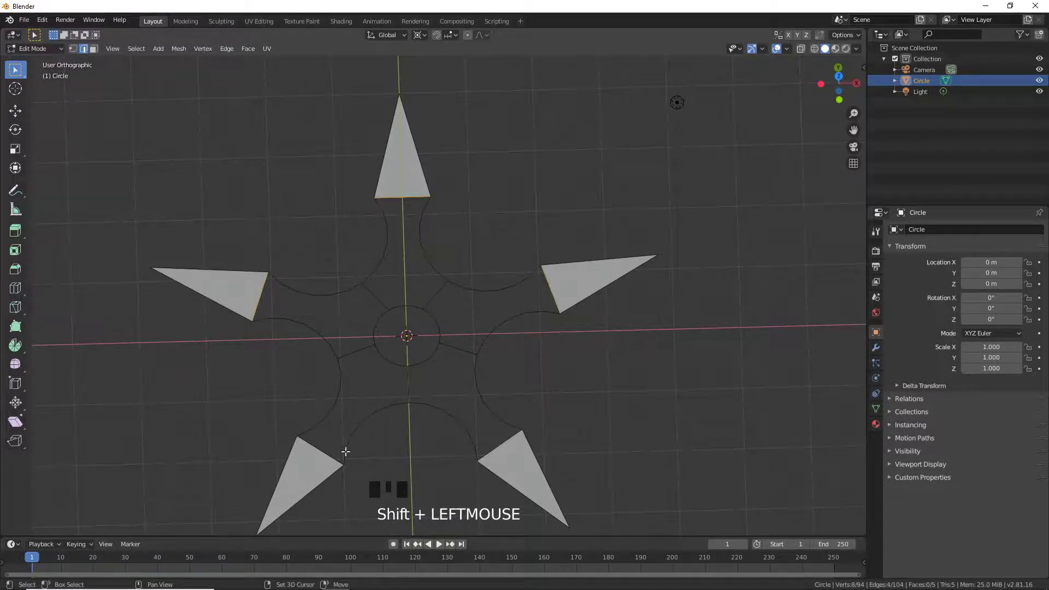
pyautogui.click(327, 449)
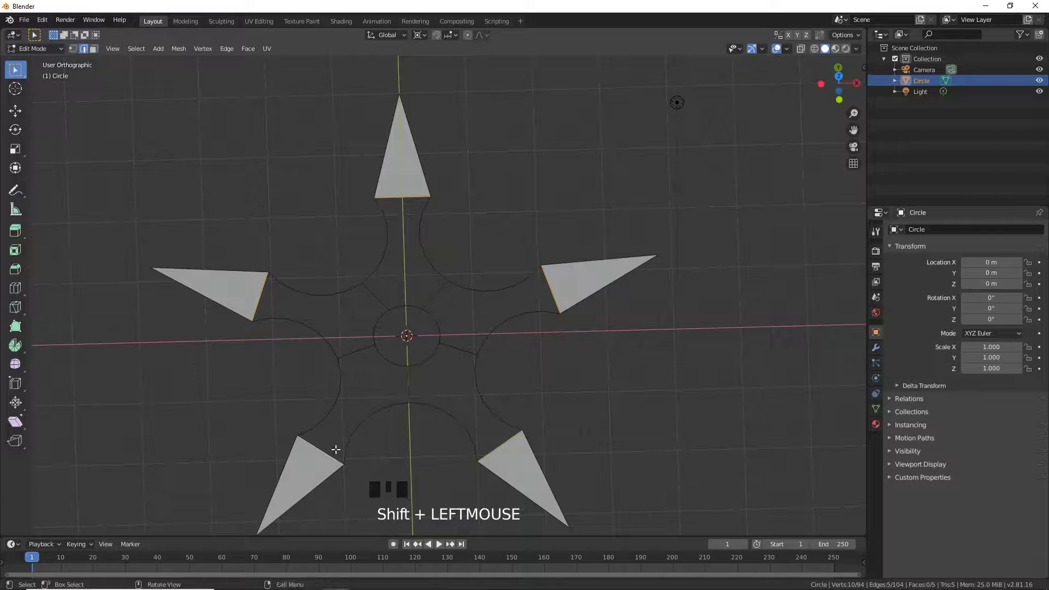
pyautogui.press('Delete')
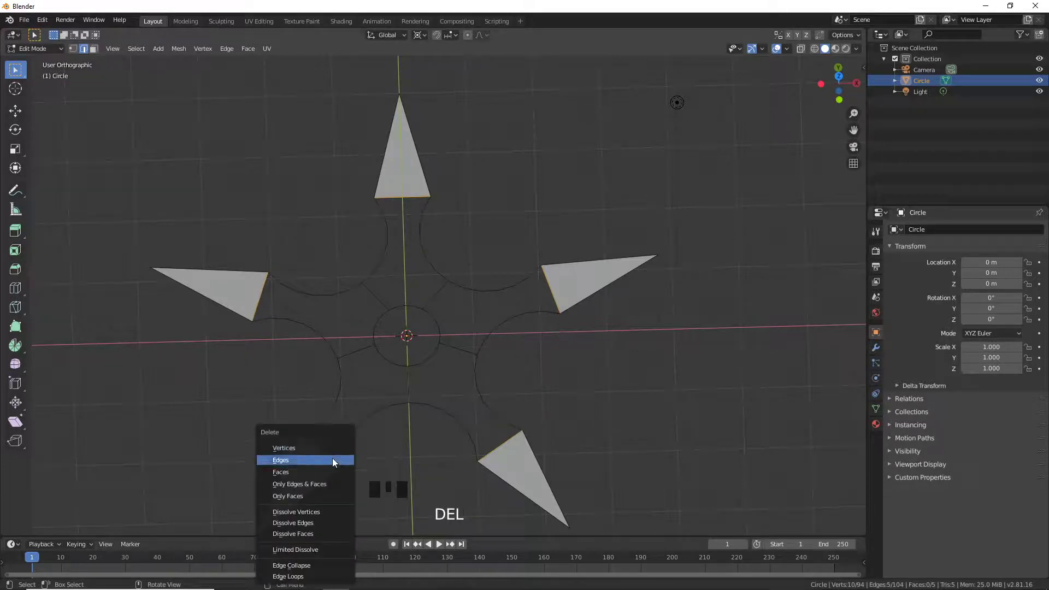
pyautogui.scroll(-3)
pyautogui.moveTo(451, 428); pyautogui.dragTo(78, 54)
pyautogui.click(78, 54)
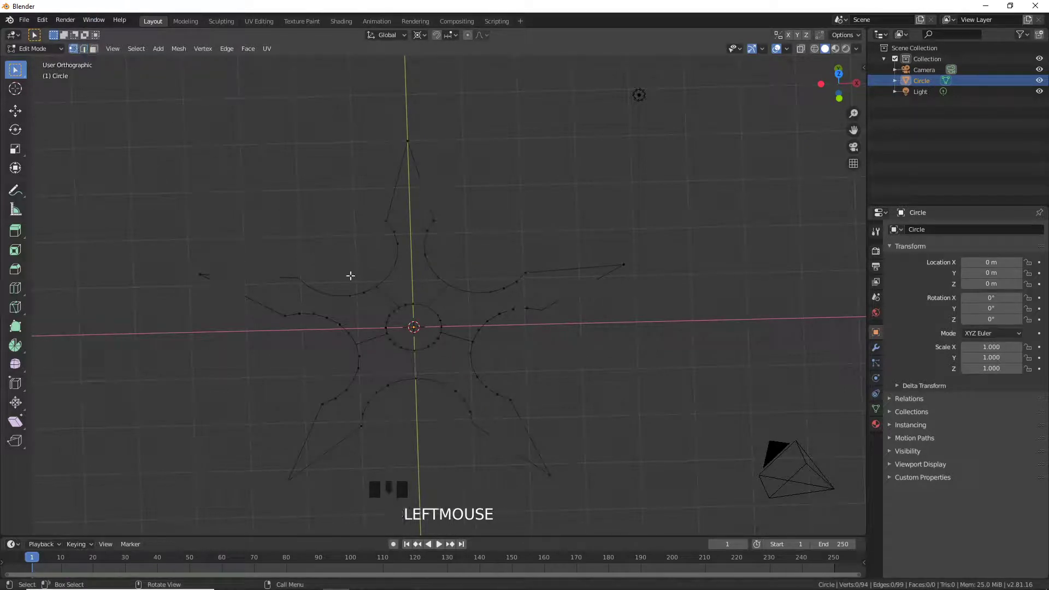
pyautogui.moveTo(418, 311); pyautogui.dragTo(398, 288)
# - In top view, circle-select the left blade's vertices and fill them with a face
pyautogui.press('KP_7')
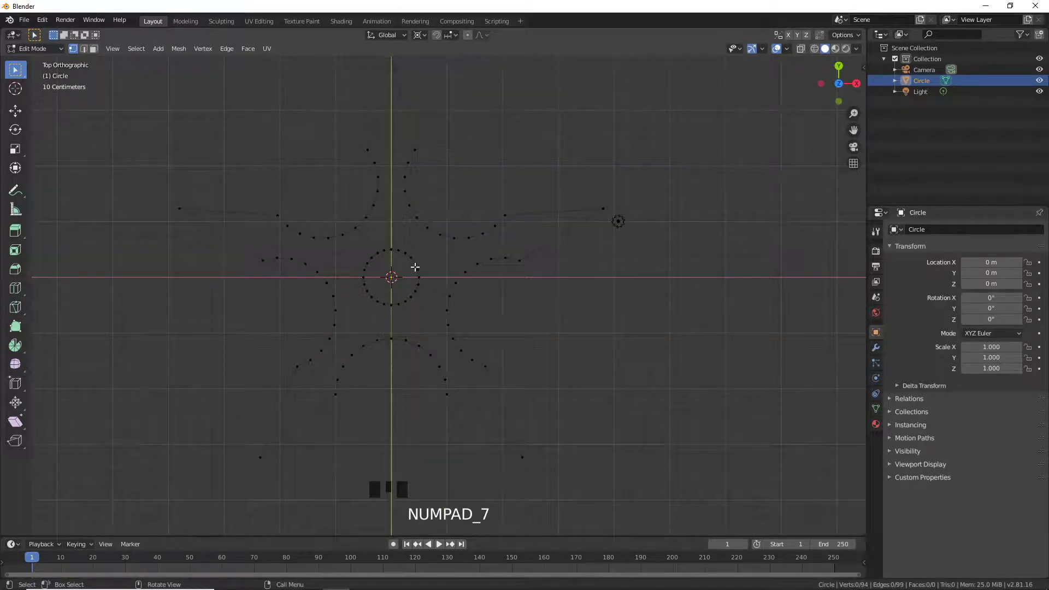
pyautogui.moveTo(415, 265); pyautogui.dragTo(258, 252)
pyautogui.press('a')
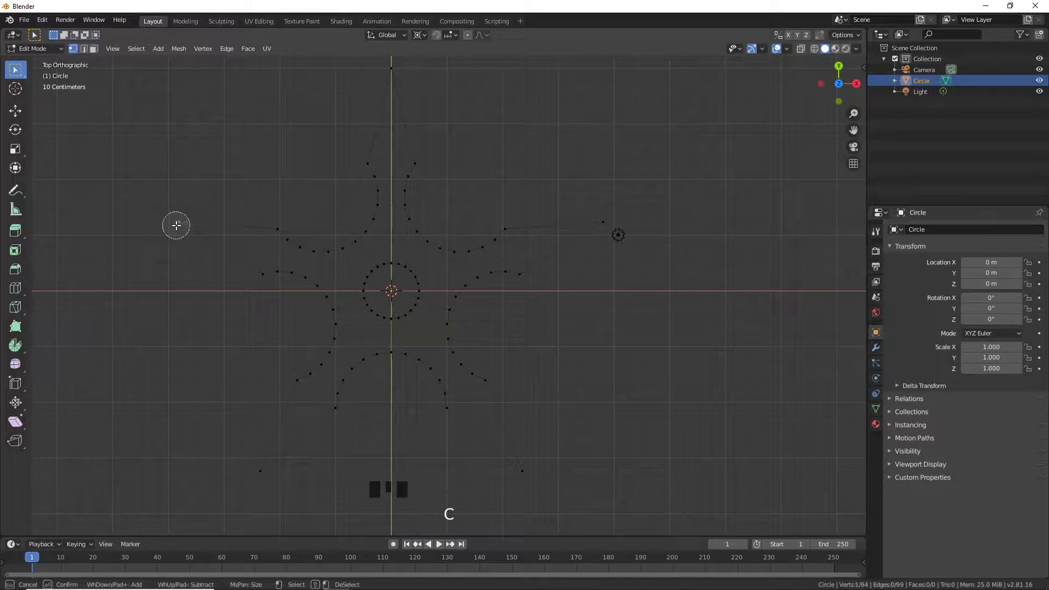
pyautogui.press('c')
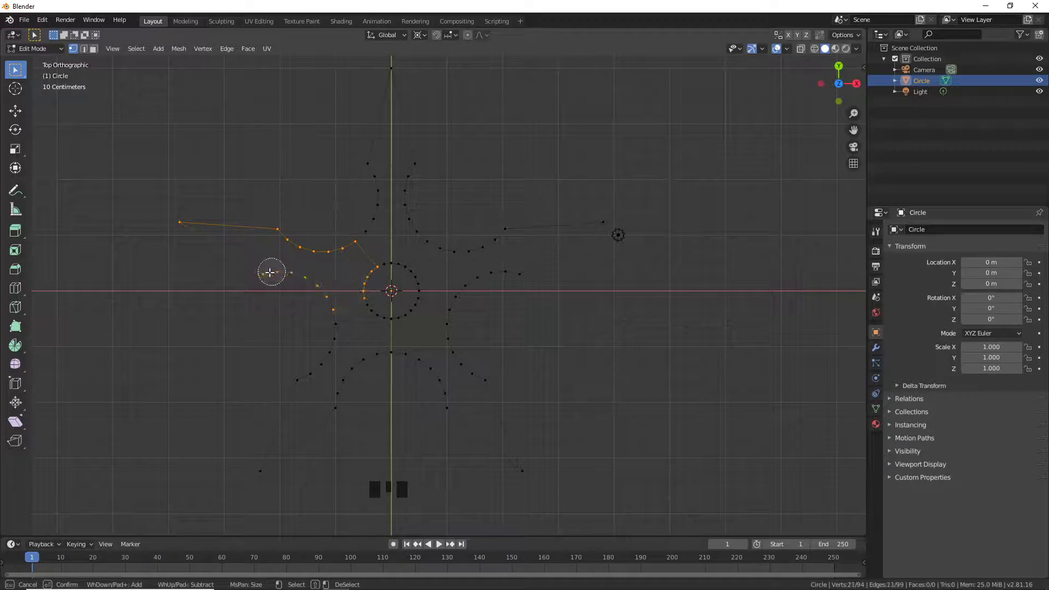
pyautogui.rightClick(264, 257)
pyautogui.press('f')
# - Fill the lower-left and lower-right blades with faces the same way
pyautogui.press('a')
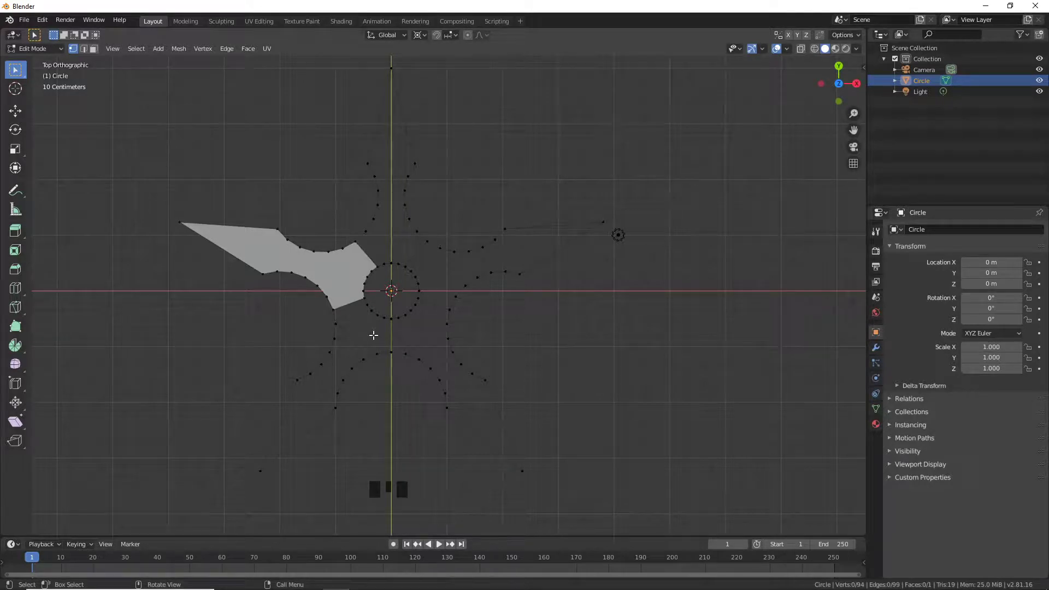
pyautogui.press('c')
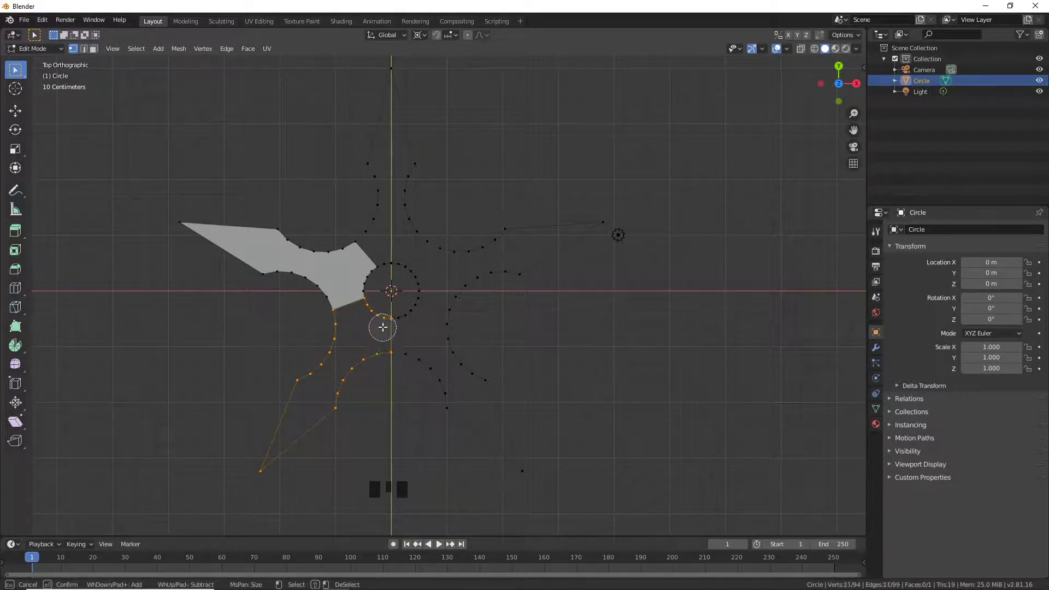
pyautogui.rightClick(365, 335)
pyautogui.press('f')
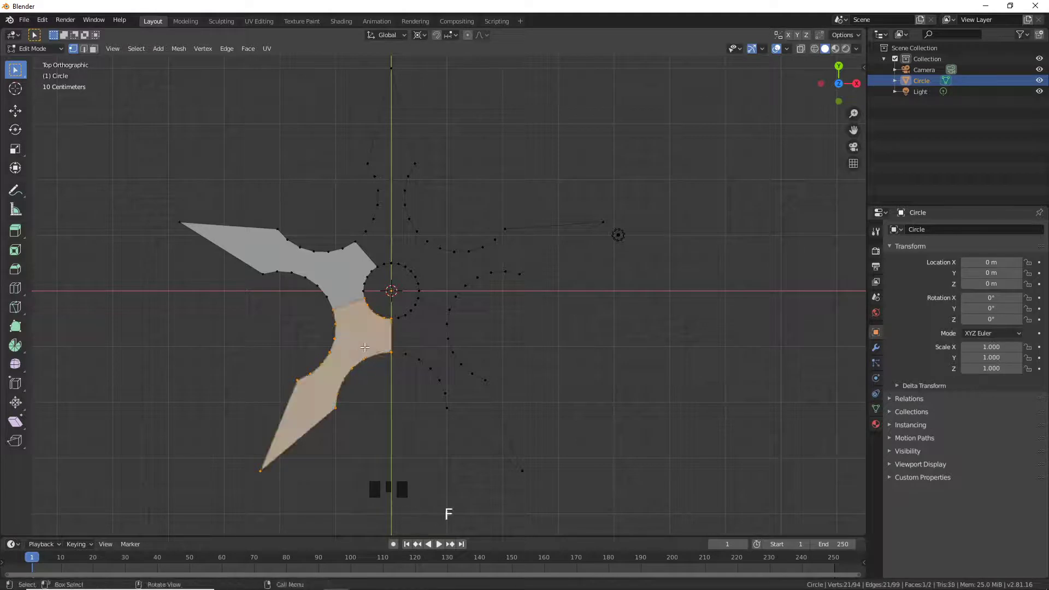
pyautogui.press('a')
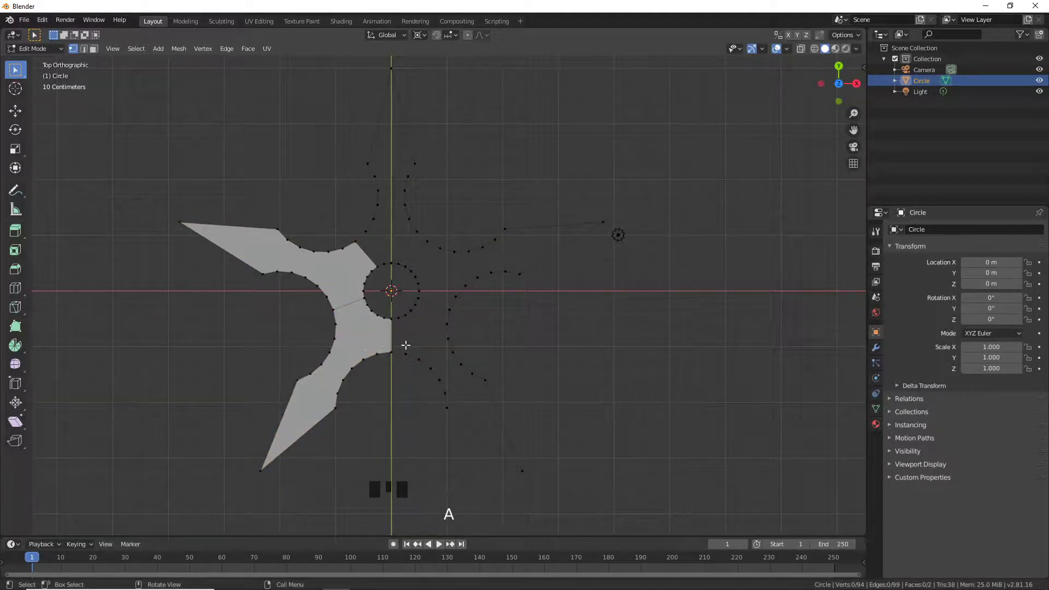
pyautogui.press('c')
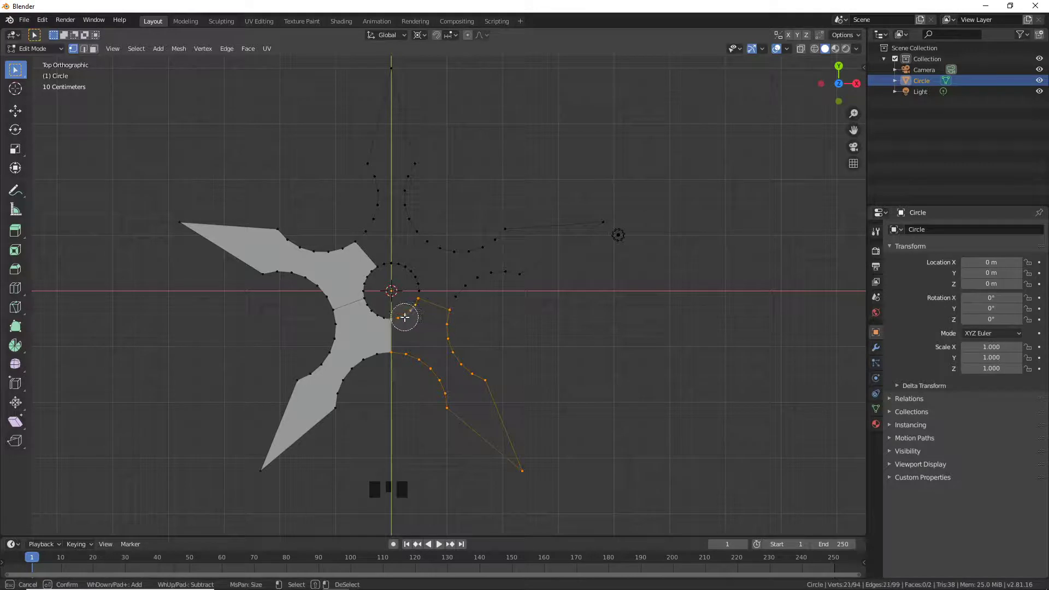
pyautogui.rightClick(413, 319)
pyautogui.press('f')
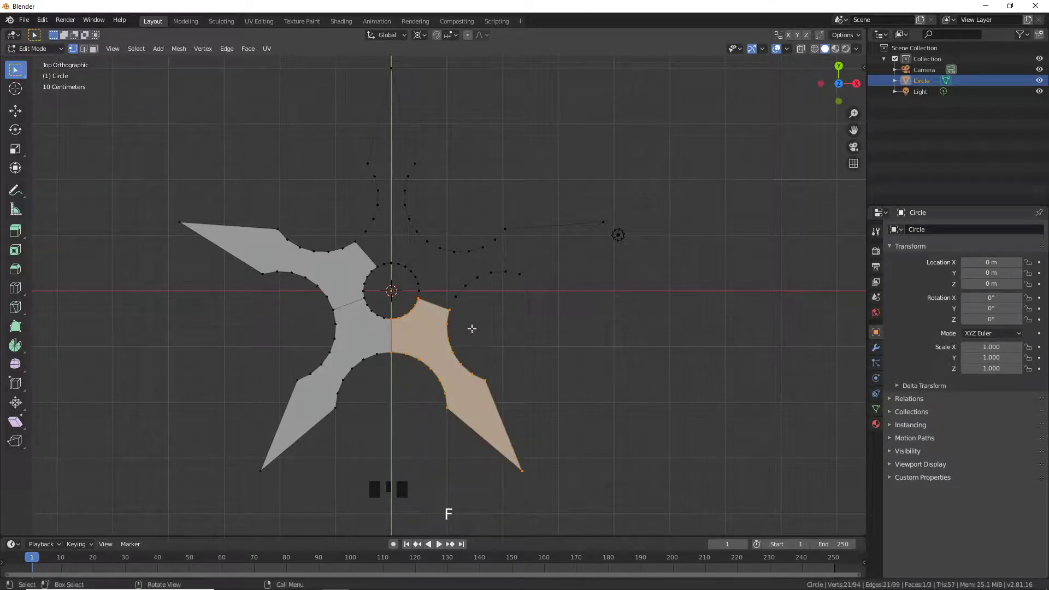
# - Circle-select the right blade's vertices, then the top blade's outline
pyautogui.press('a')
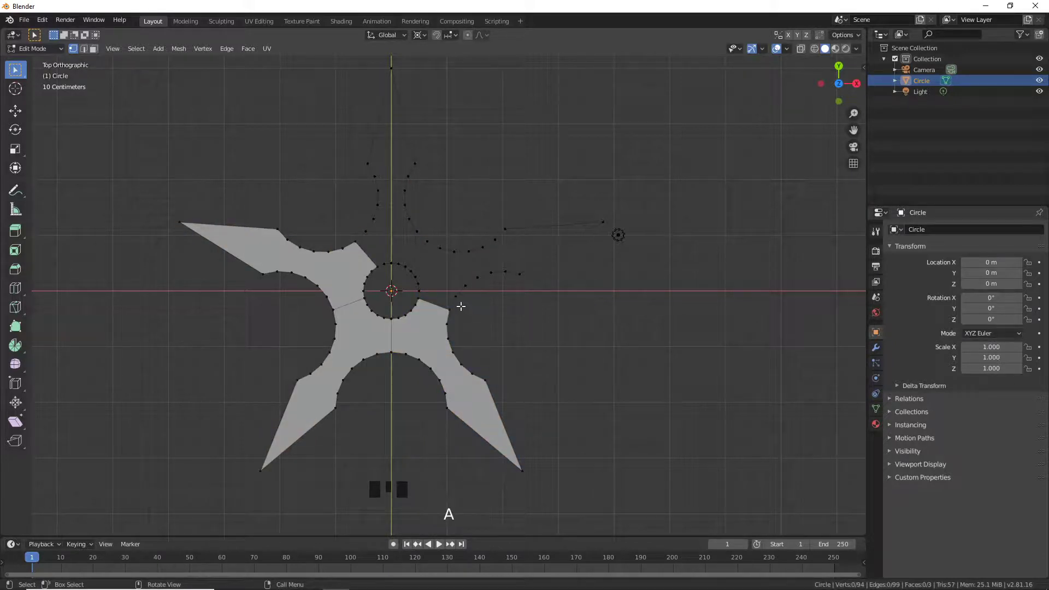
pyautogui.press('c')
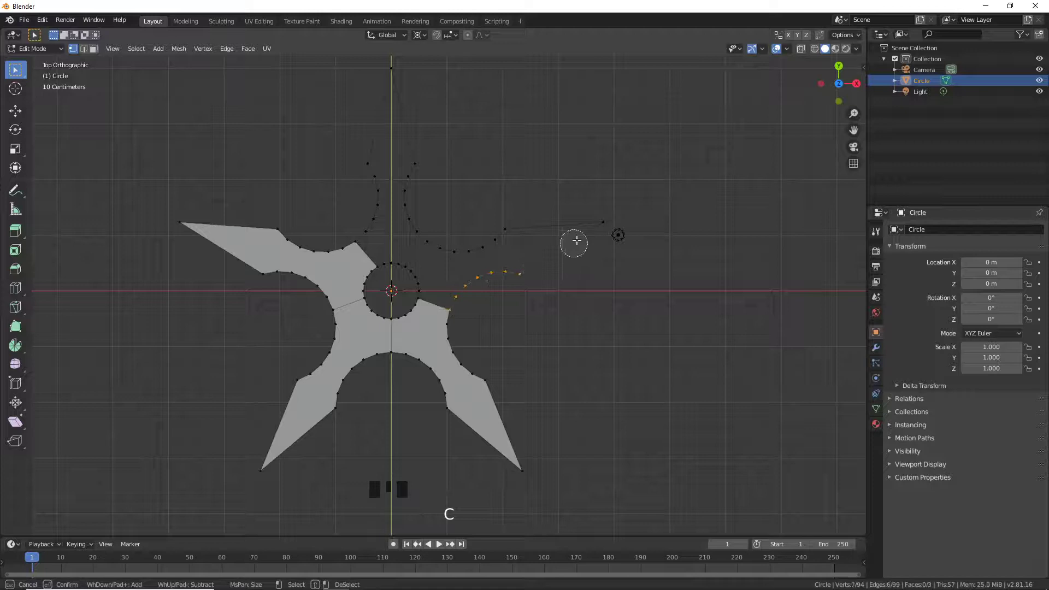
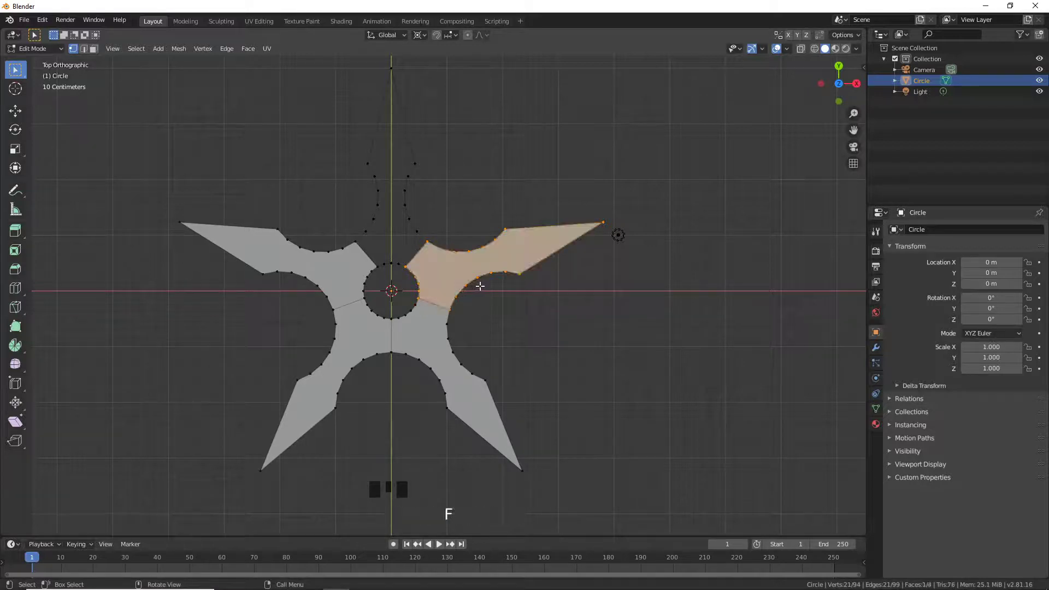
pyautogui.press('a')
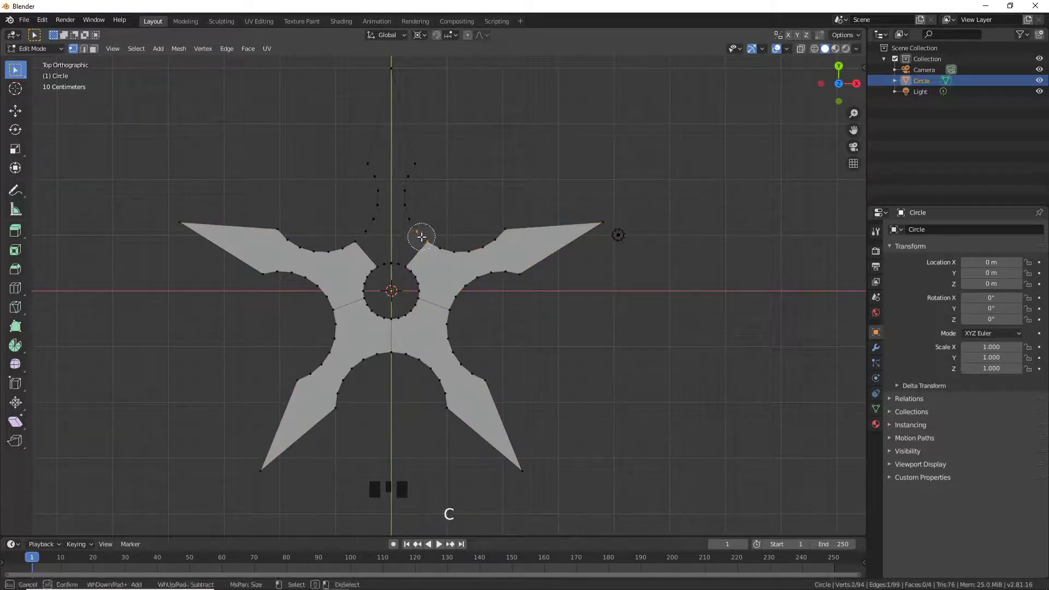
pyautogui.press('c')
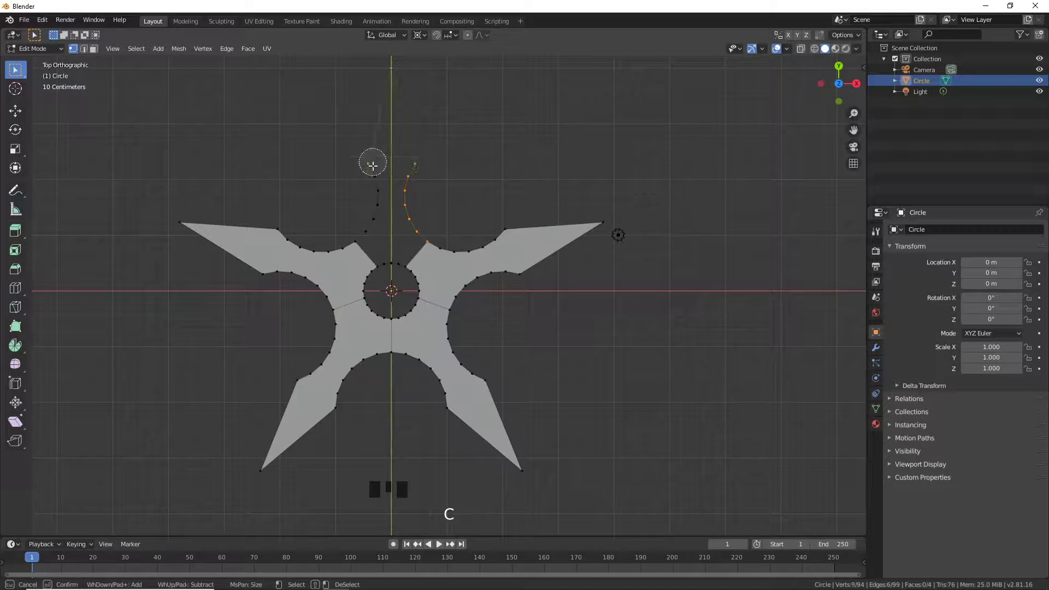
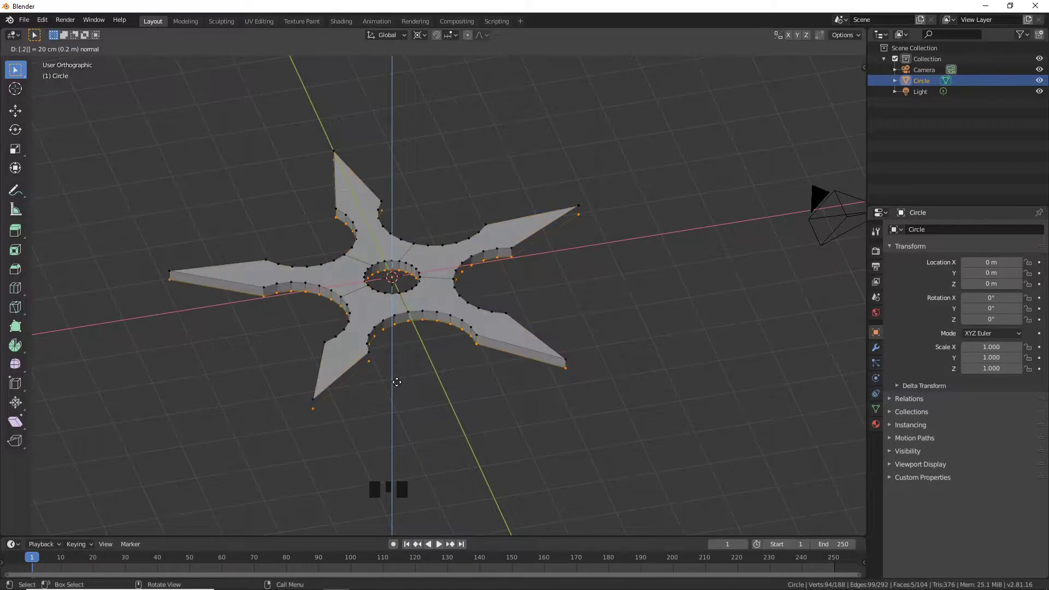
# - Fill the top blade and extrude the whole shuriken 0.2 m thick
pyautogui.press('KP_Enter')
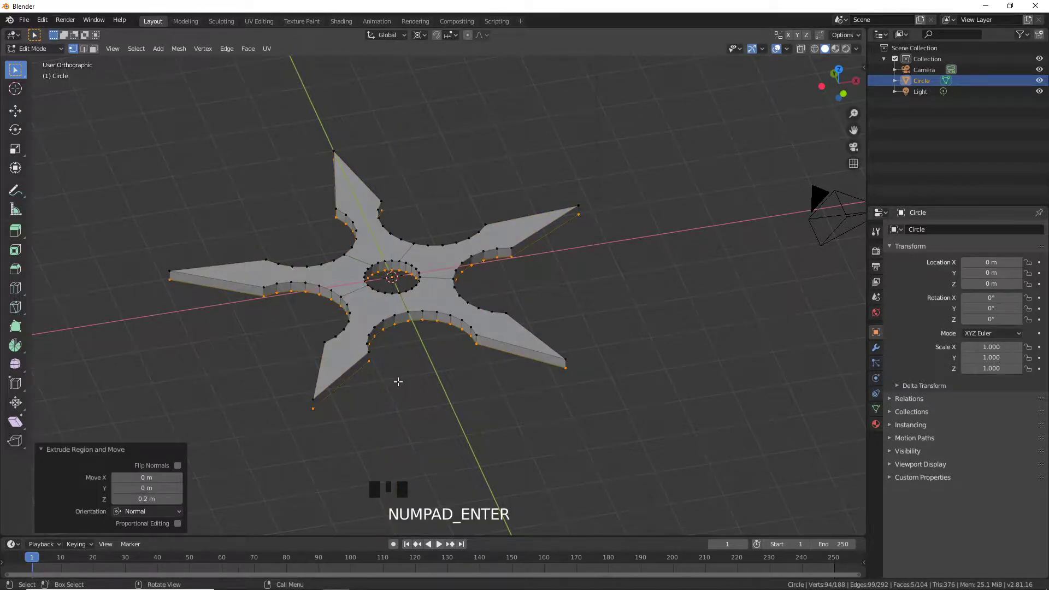
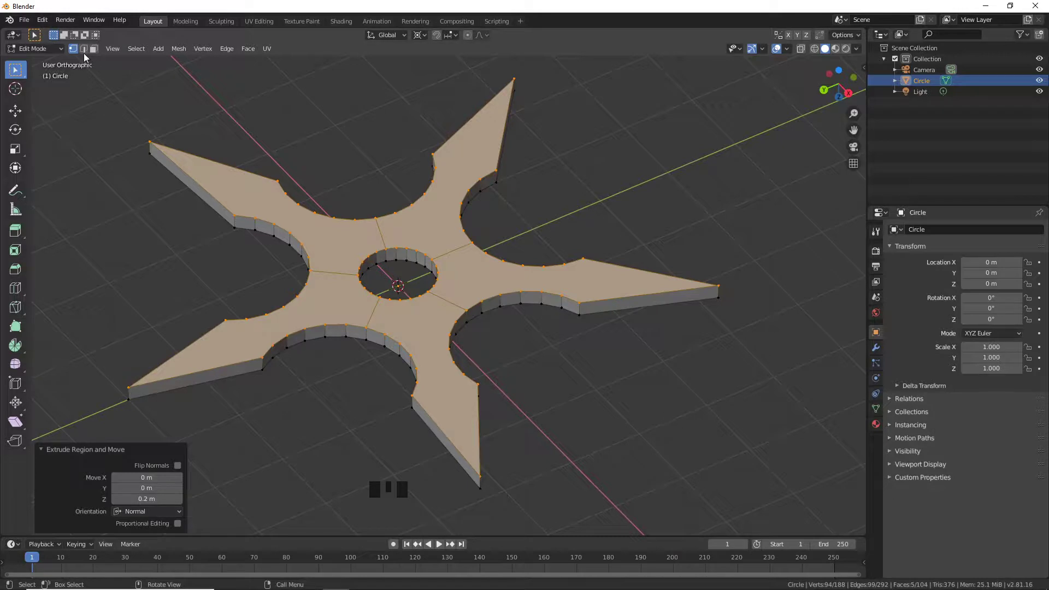
# - Switch to edge selection with the top rim edge loops chosen, dismissing the vertex menu along the way
pyautogui.click(88, 58)
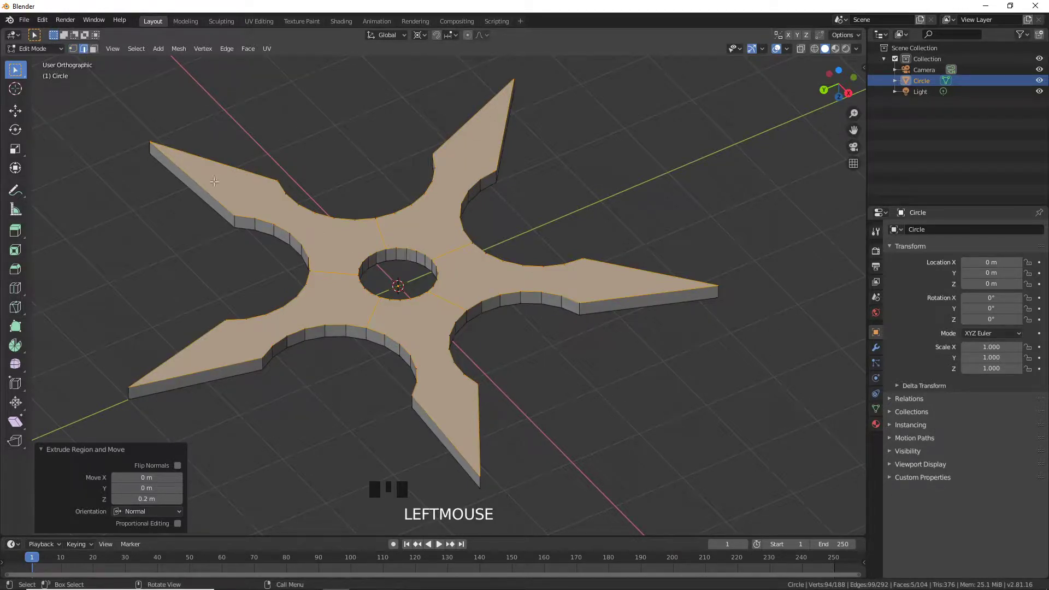
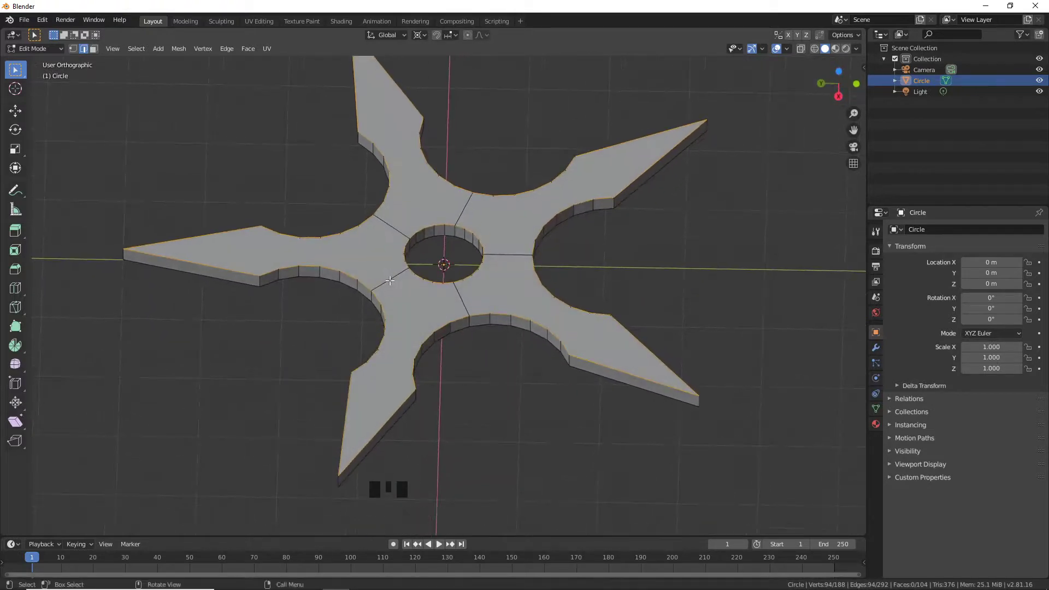
pyautogui.press('ctrl+v')
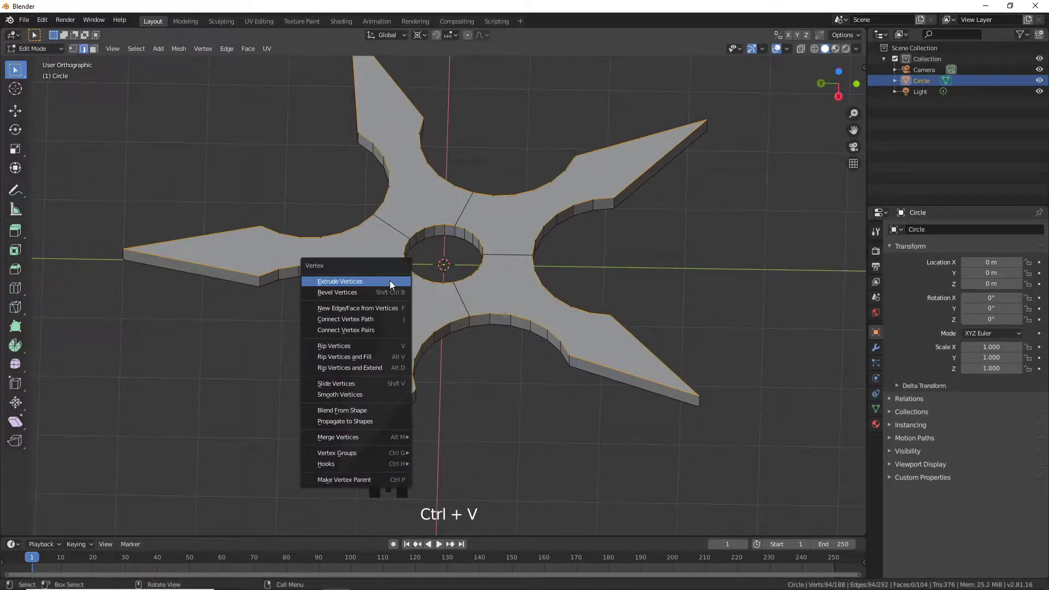
pyautogui.press('Escape')
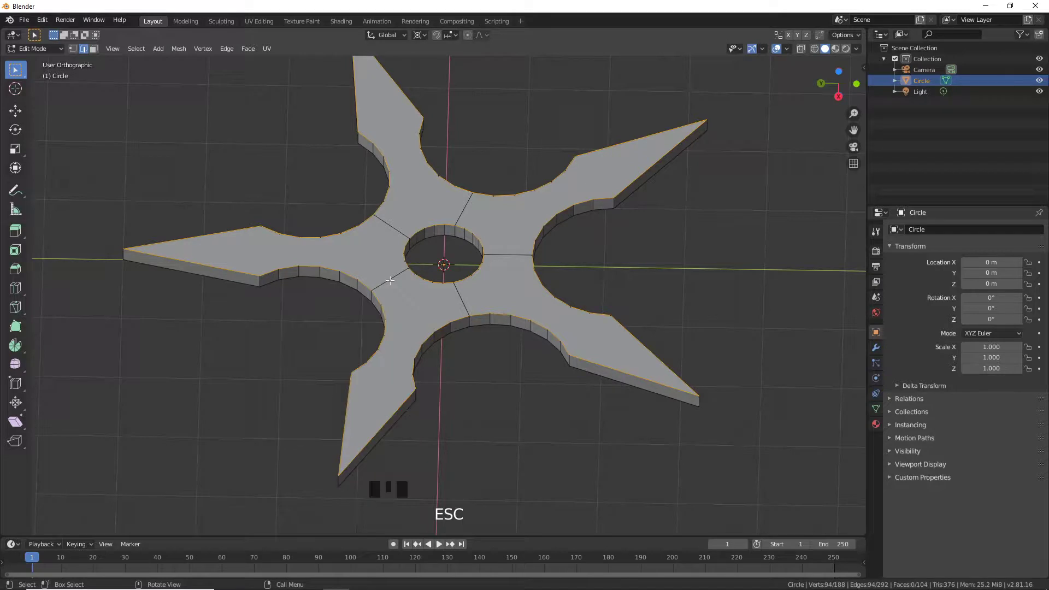
pyautogui.press('ctrl+b')
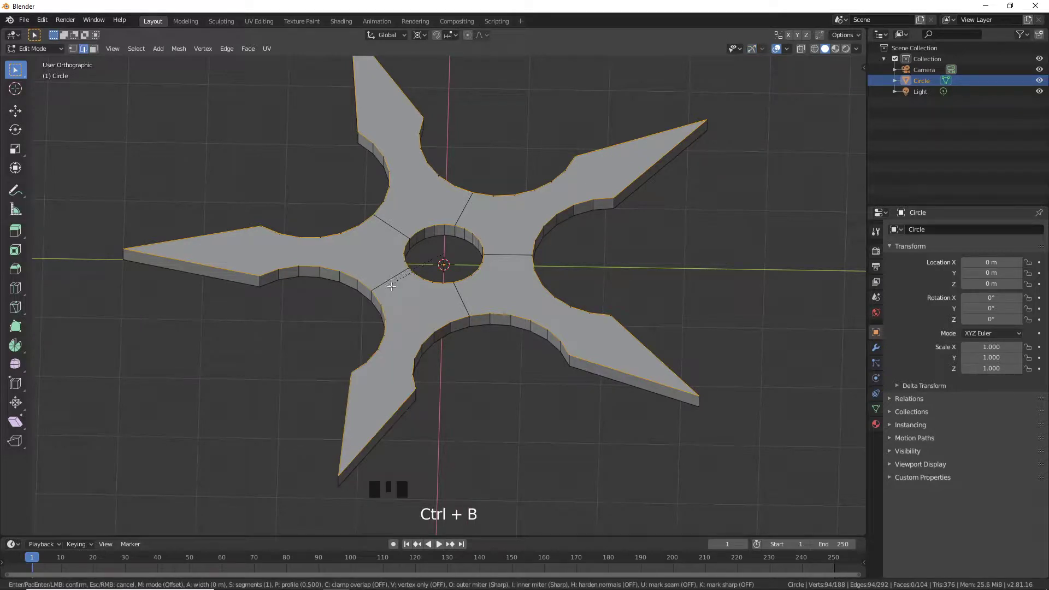
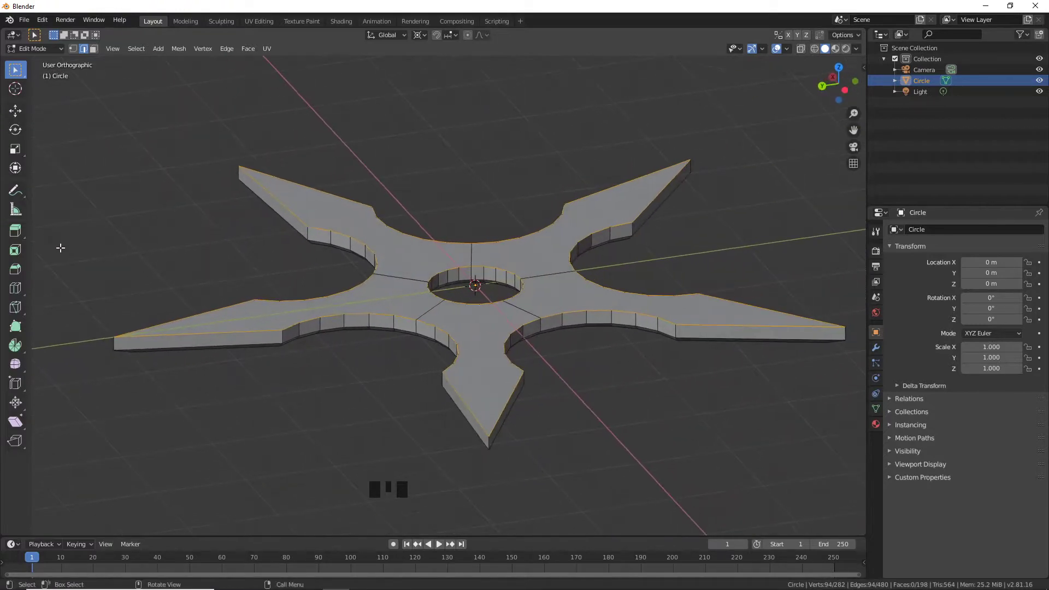
# - Bevel the selected top rim edges at 0.05 m width and inspect the softened outline
pyautogui.press('ctrl+b')
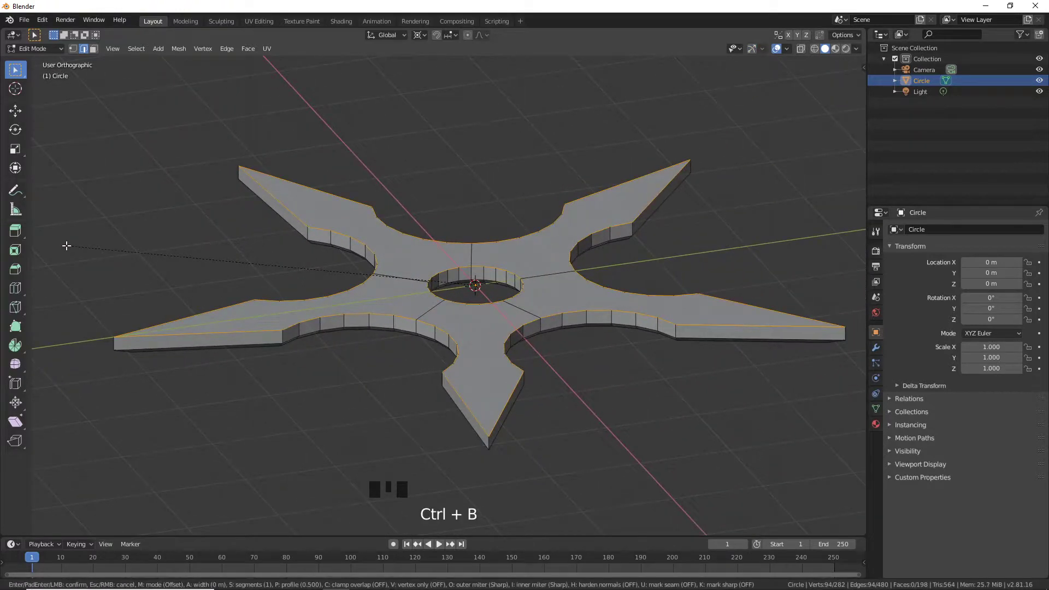
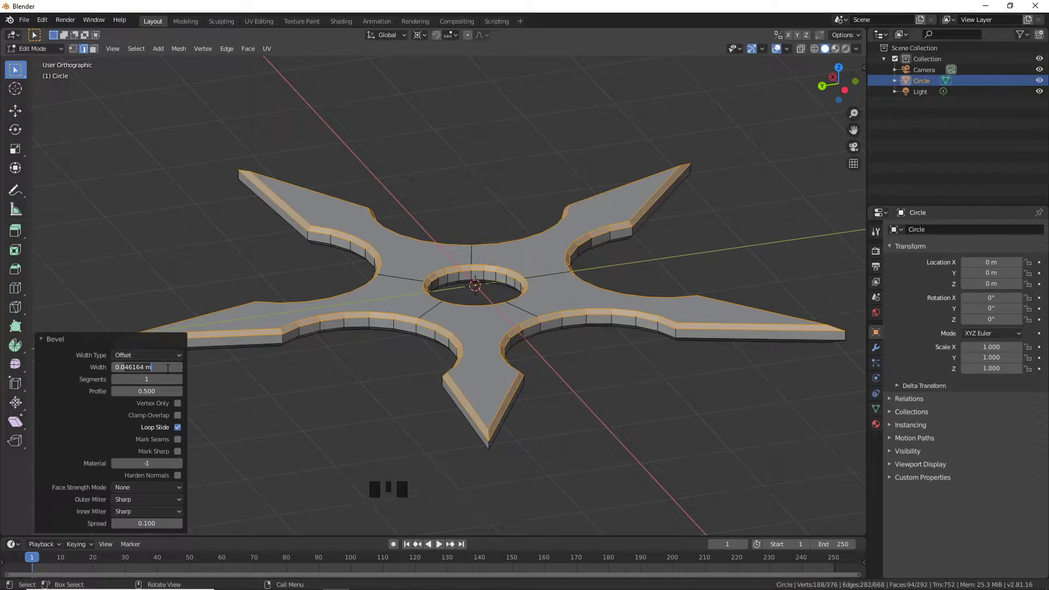
pyautogui.press('KP_Enter')
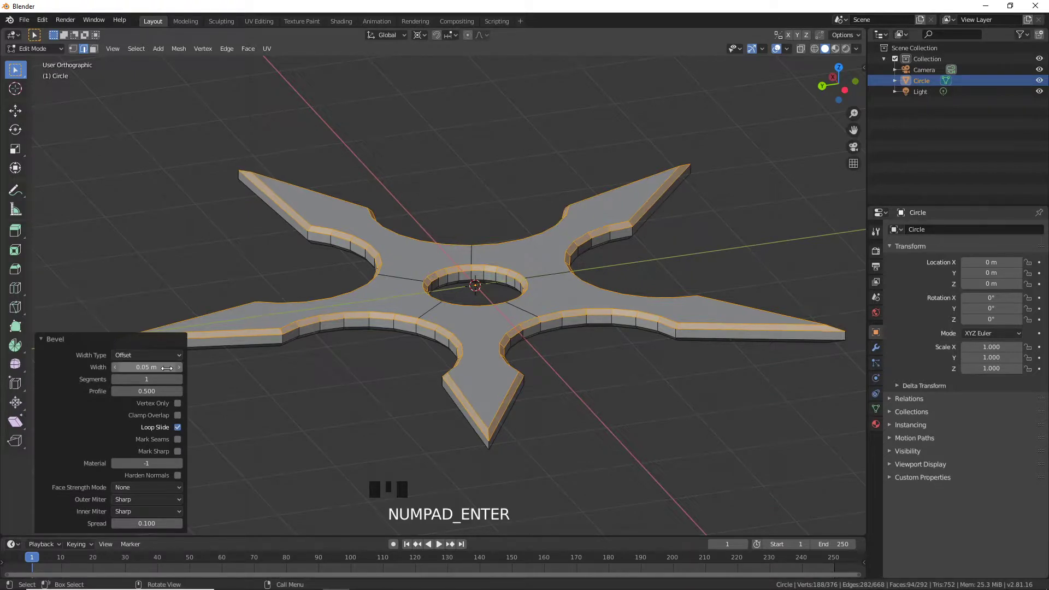
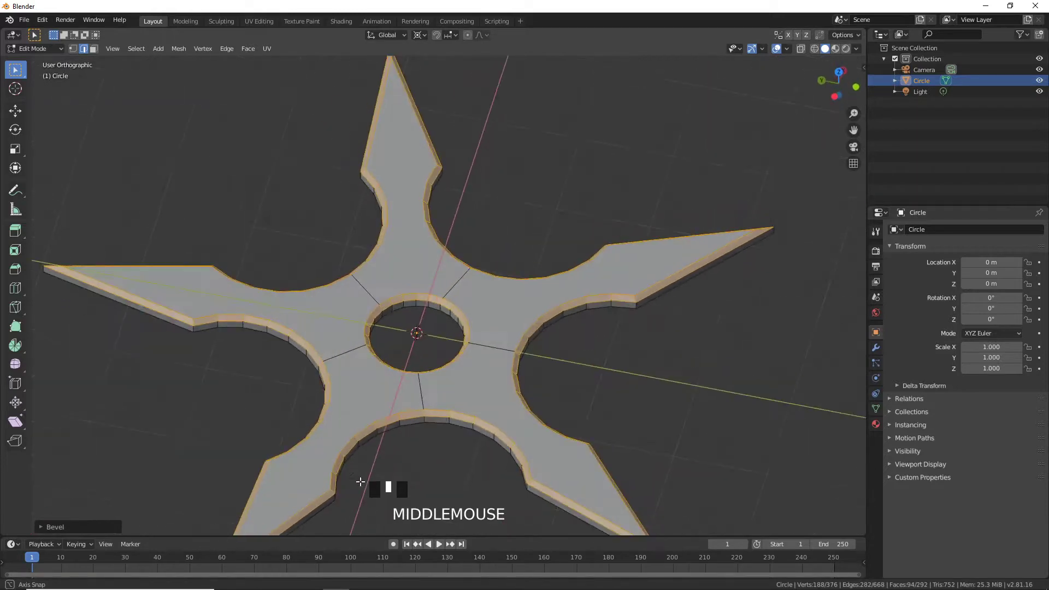
pyautogui.scroll(-3)
pyautogui.moveTo(376, 431); pyautogui.dragTo(374, 379)
pyautogui.scroll(3)
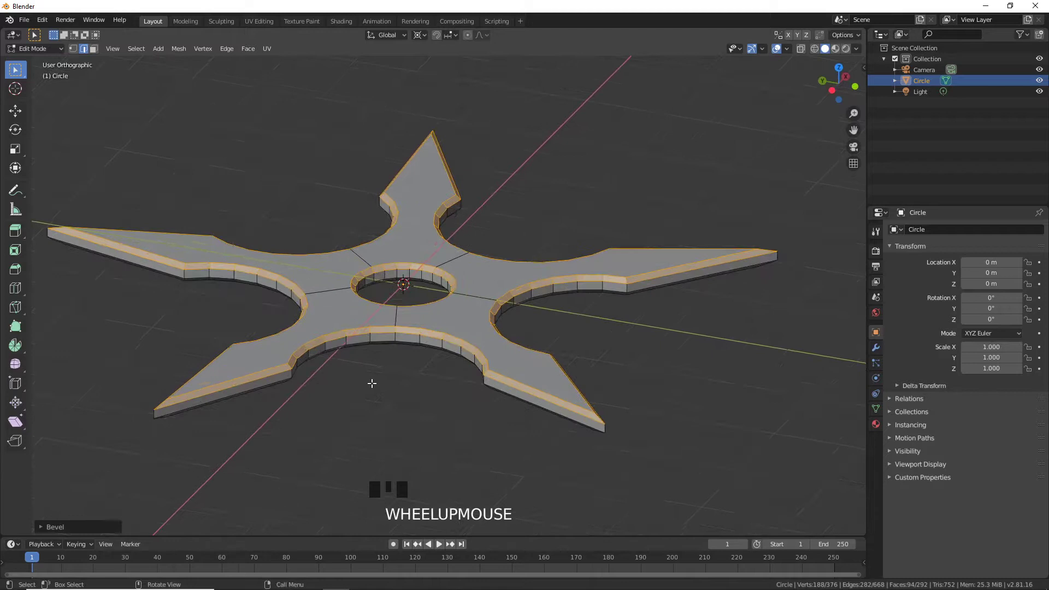
pyautogui.moveTo(358, 399); pyautogui.dragTo(361, 398)
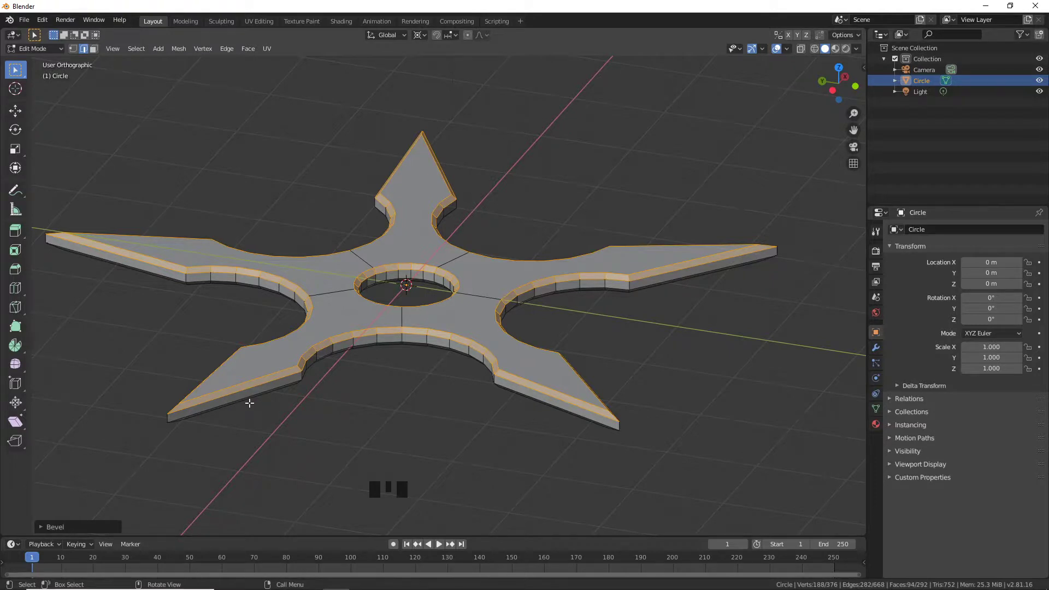
# - Loop-cut a centred edge ring around the outer side walls from a lower-left blade edge
pyautogui.click(251, 390)
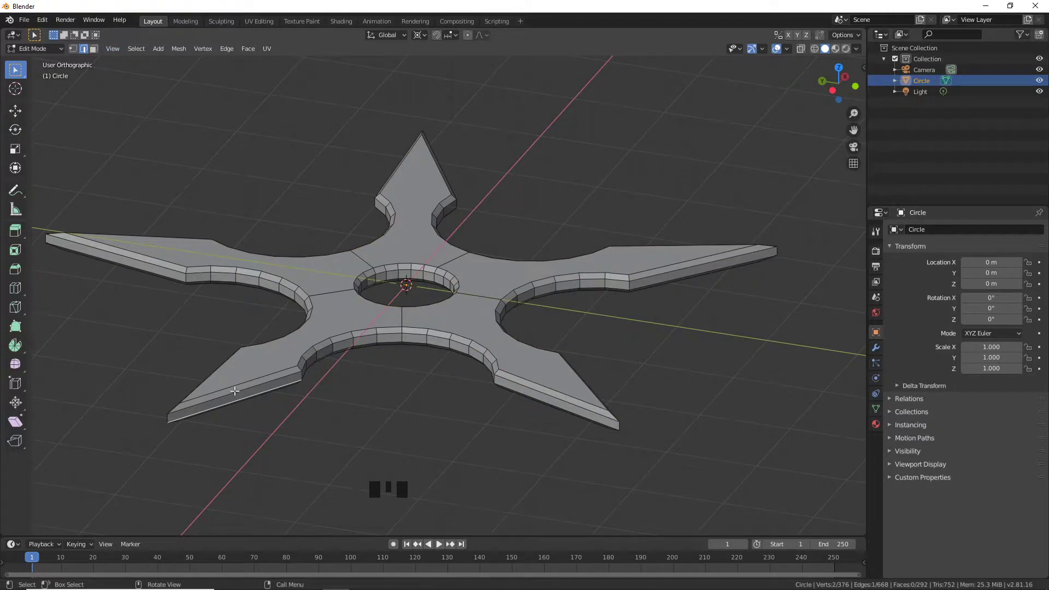
pyautogui.press('ctrl+r')
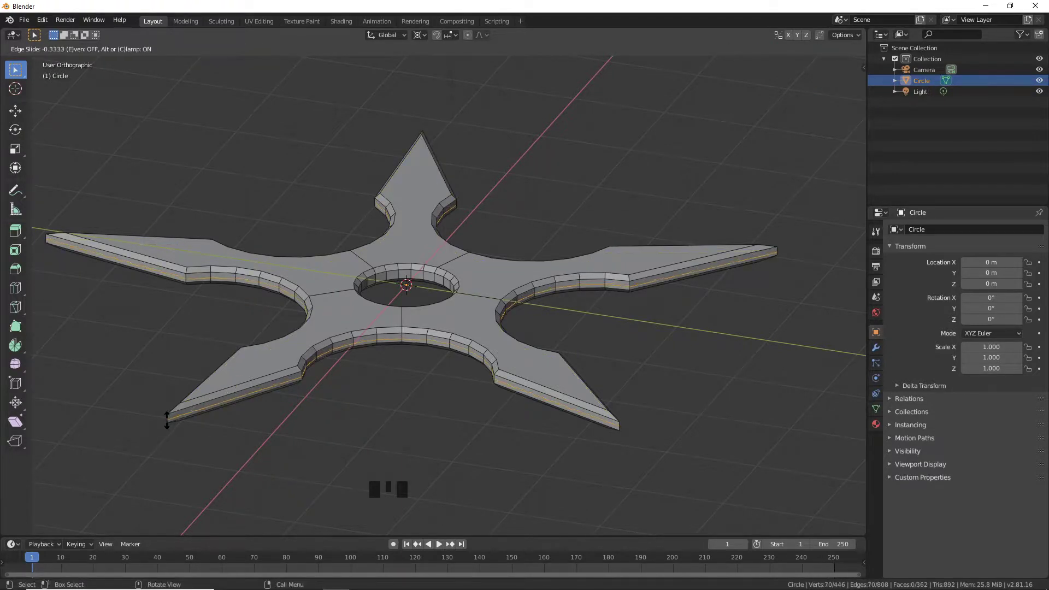
pyautogui.rightClick(167, 417)
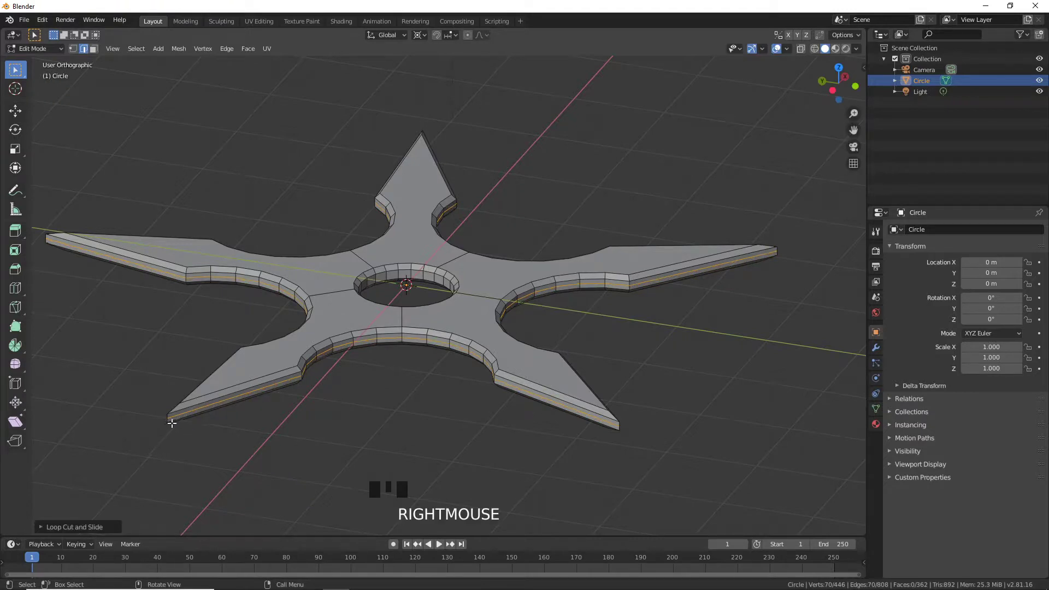
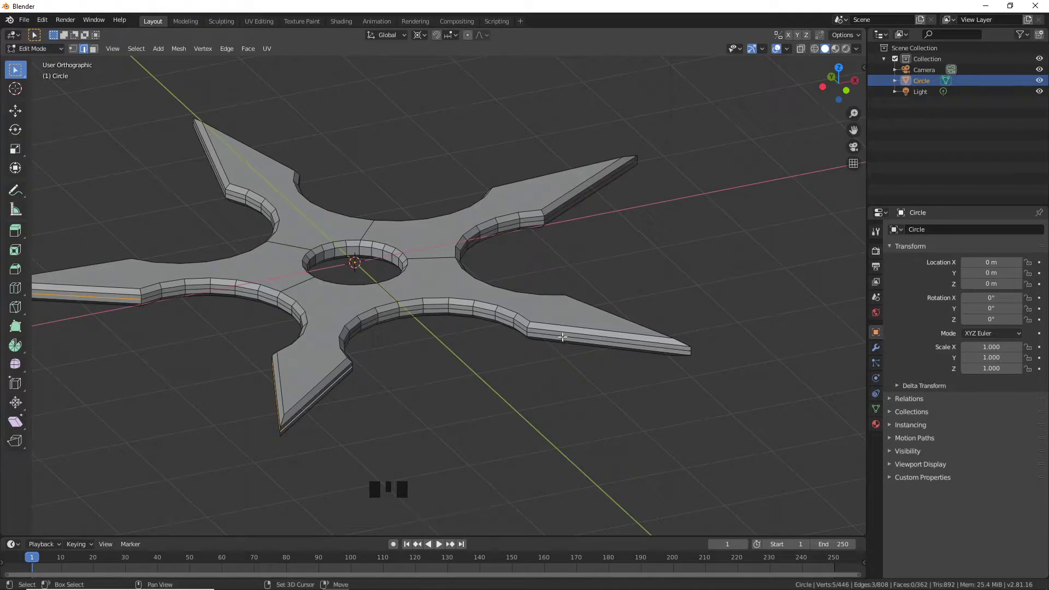
# - Select the blades' middle side loops and scale them outward about 1.07 to sharpen the cutting edges
pyautogui.moveTo(578, 355); pyautogui.dragTo(578, 302)
pyautogui.click(579, 303)
pyautogui.moveTo(608, 351); pyautogui.dragTo(322, 302)
pyautogui.click(323, 303)
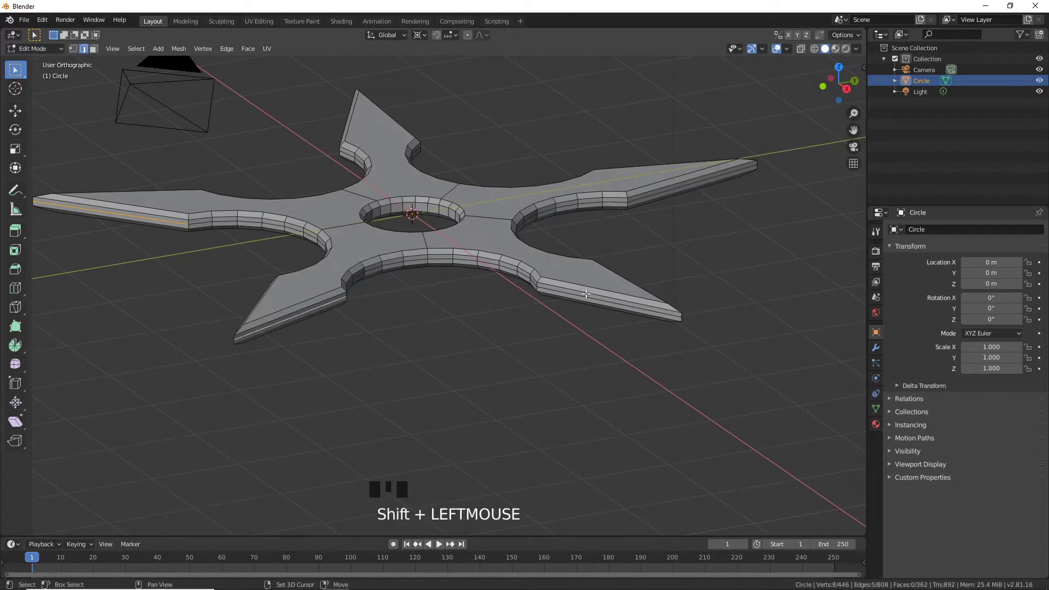
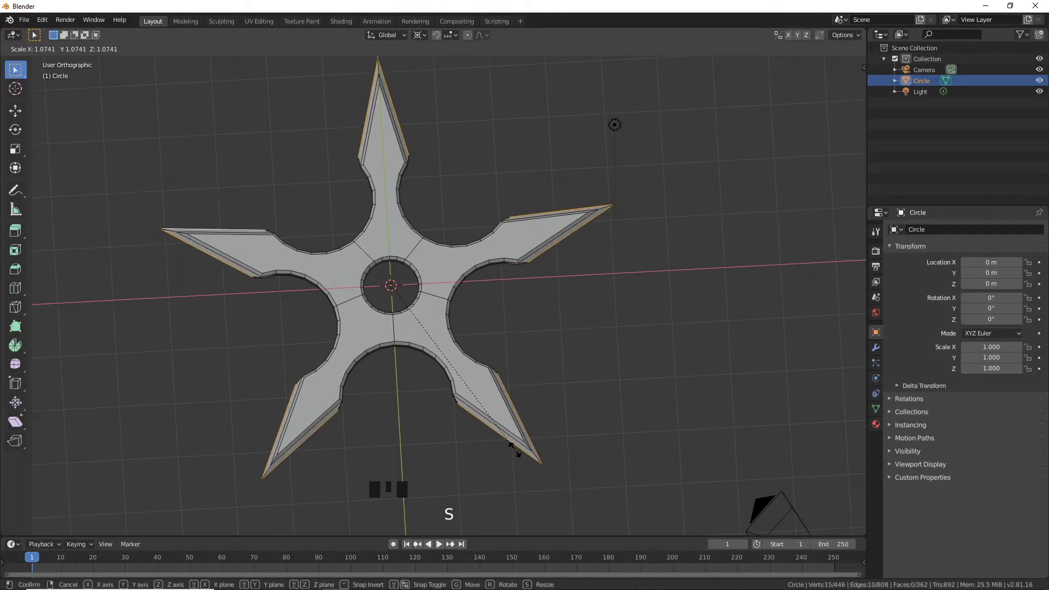
pyautogui.click(514, 447)
# - Orbit around the shuriken to check the sharpened blade edges from all sides
pyautogui.moveTo(432, 431); pyautogui.dragTo(441, 380)
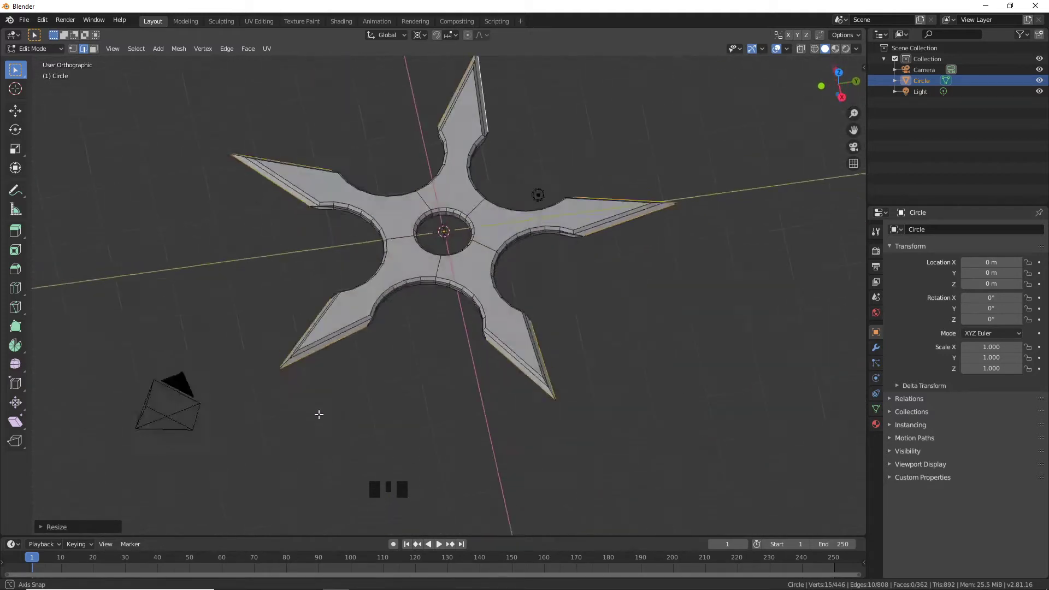
pyautogui.scroll(3)
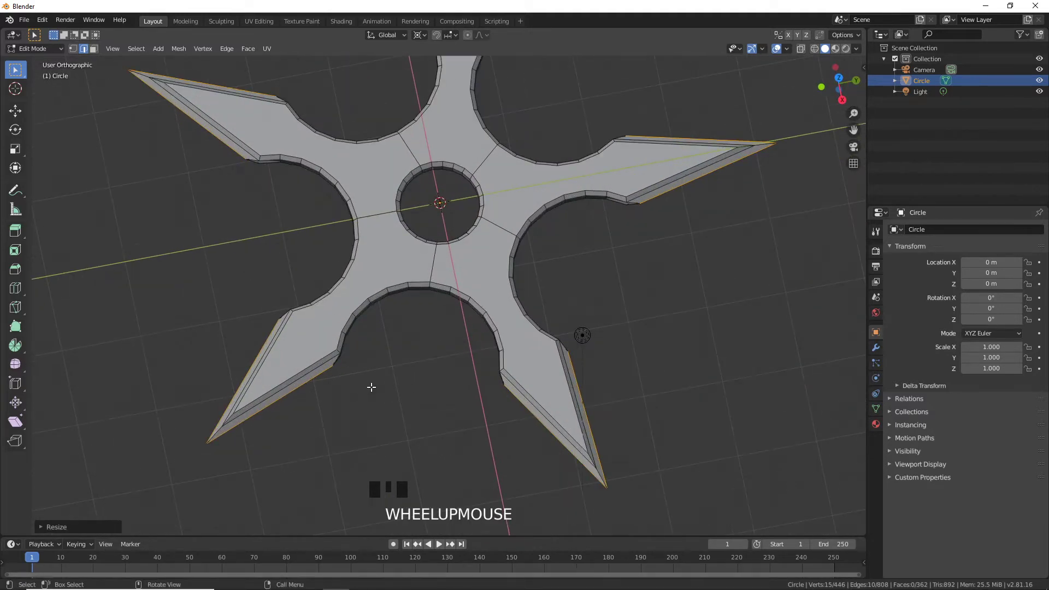
pyautogui.moveTo(415, 362); pyautogui.dragTo(464, 385)
pyautogui.scroll(-3)
pyautogui.moveTo(530, 408); pyautogui.dragTo(299, 379)
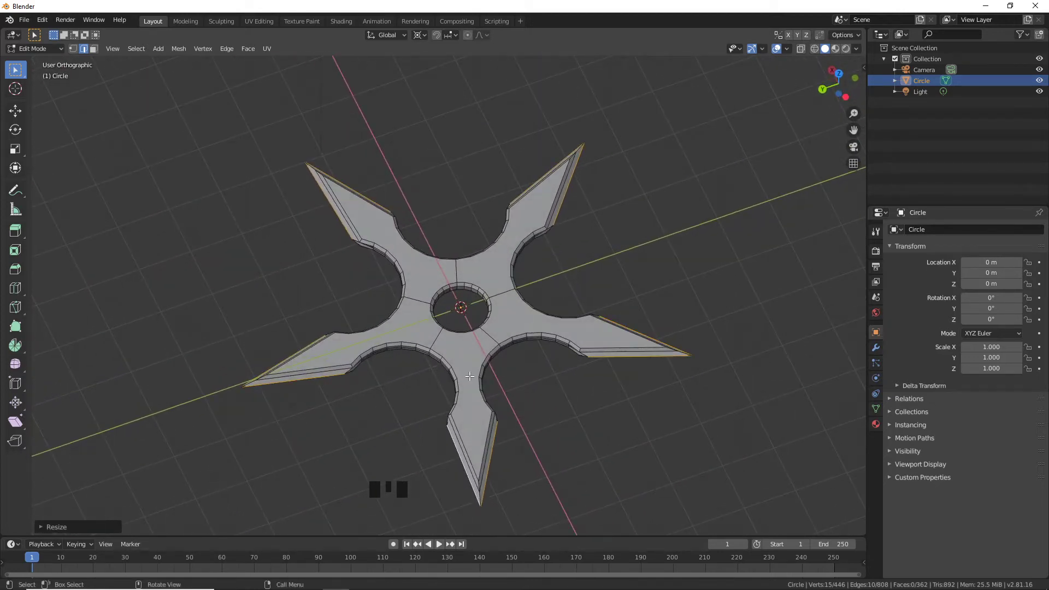